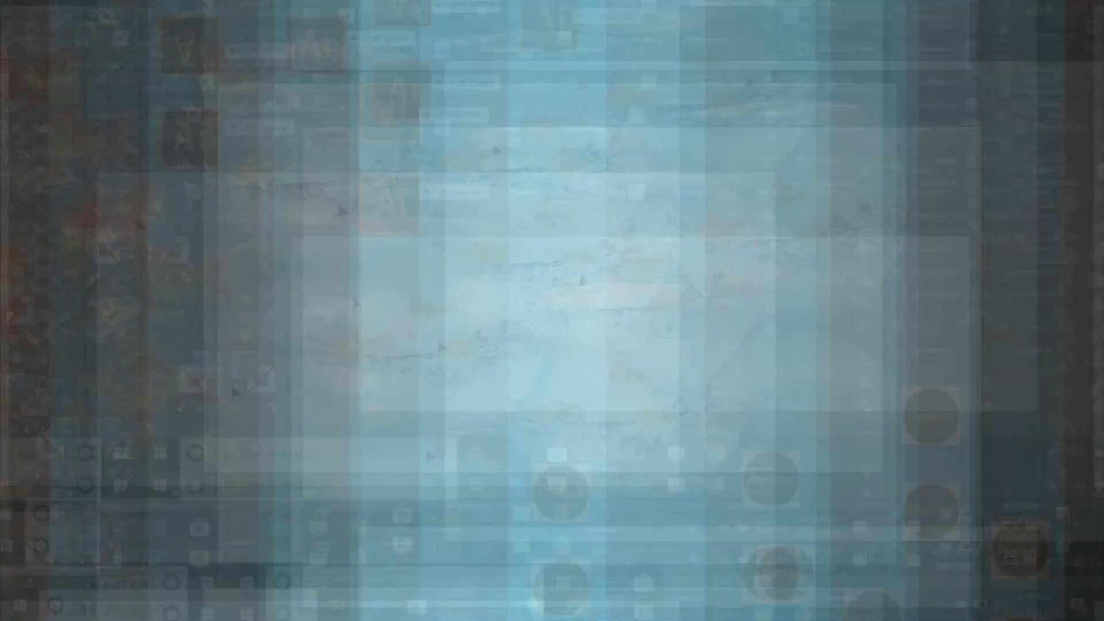
Draw a circle and reset it to a white fill with a black outline
click(22, 175)
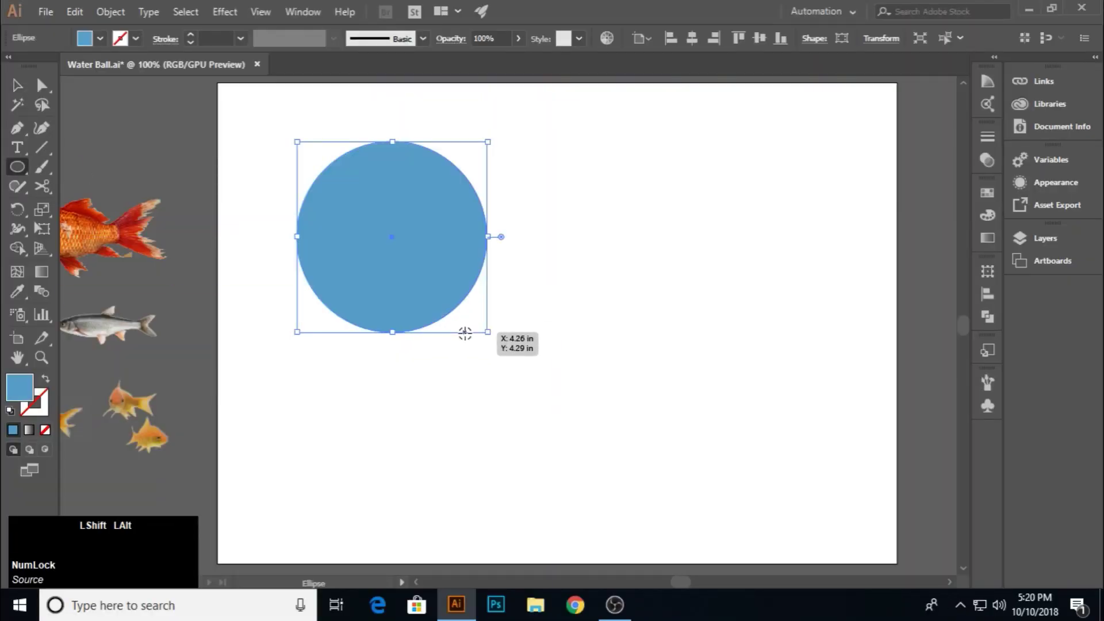
click(17, 91)
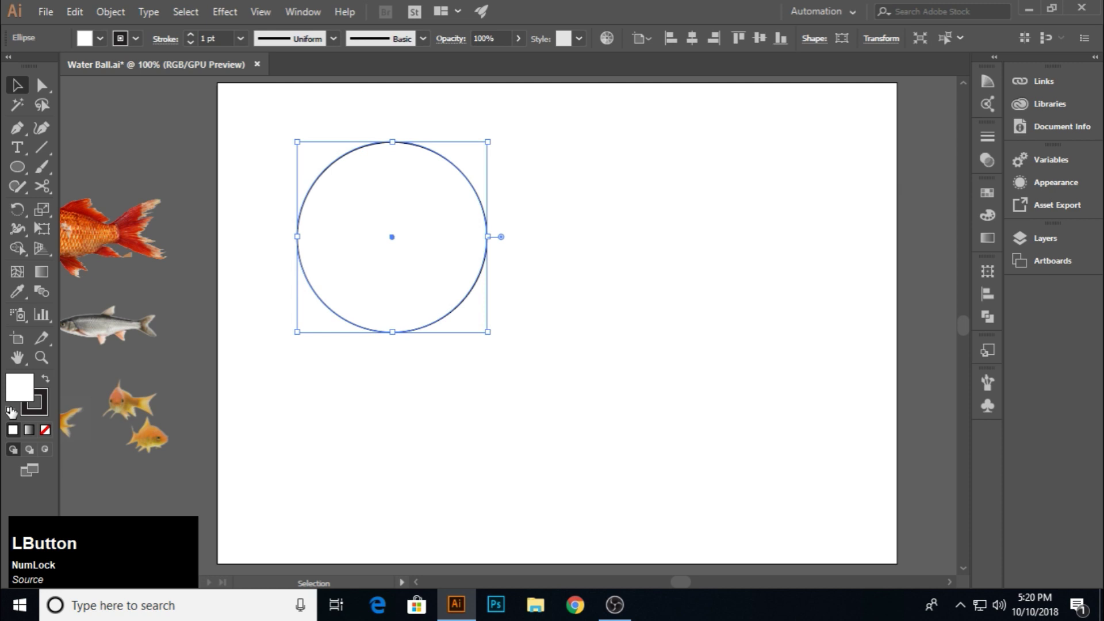
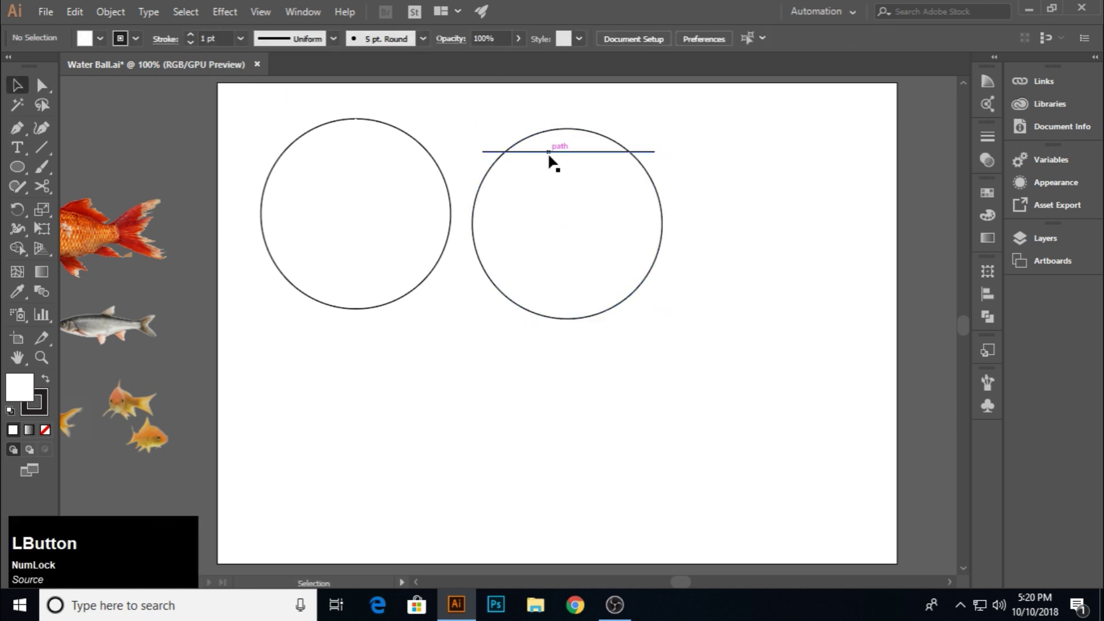
Divide the second circle with the horizontal line and delete the top piece, leaving a bowl
click(537, 119)
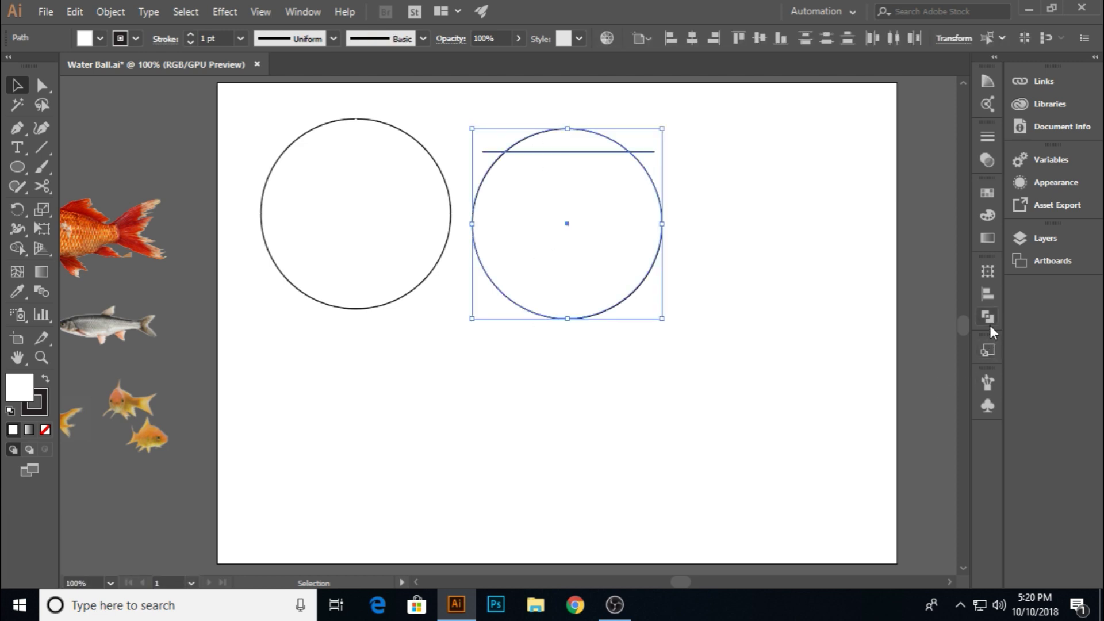
click(996, 327)
right_click(626, 210)
click(676, 324)
key(Delete)
Copy the bowl to the right, add an offset copy, and Minus Front them into a crescent
click(575, 150)
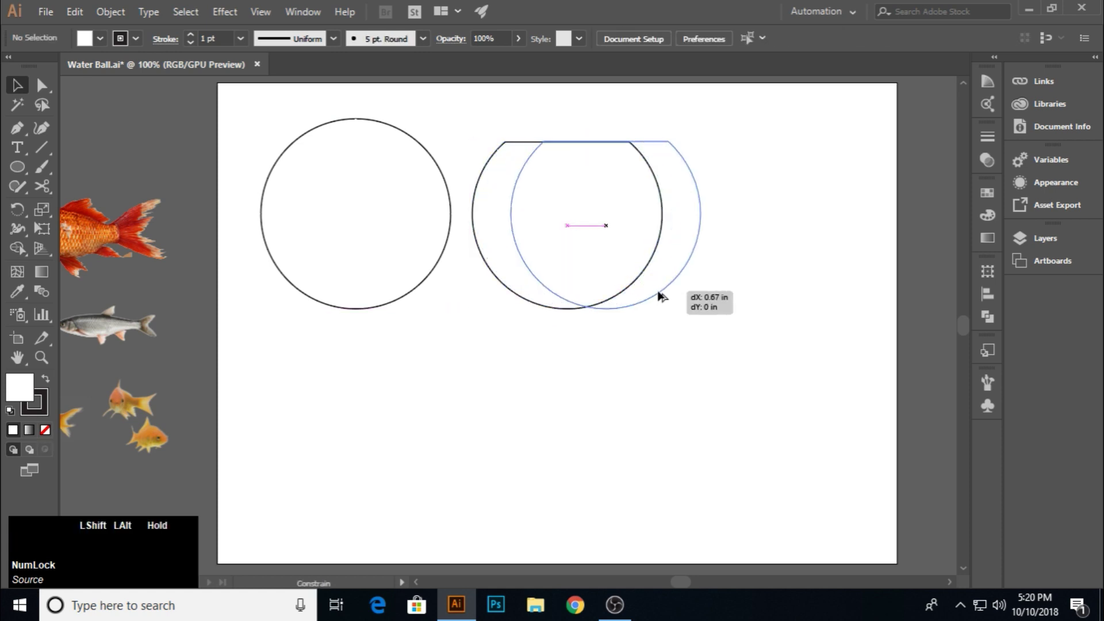
click(794, 335)
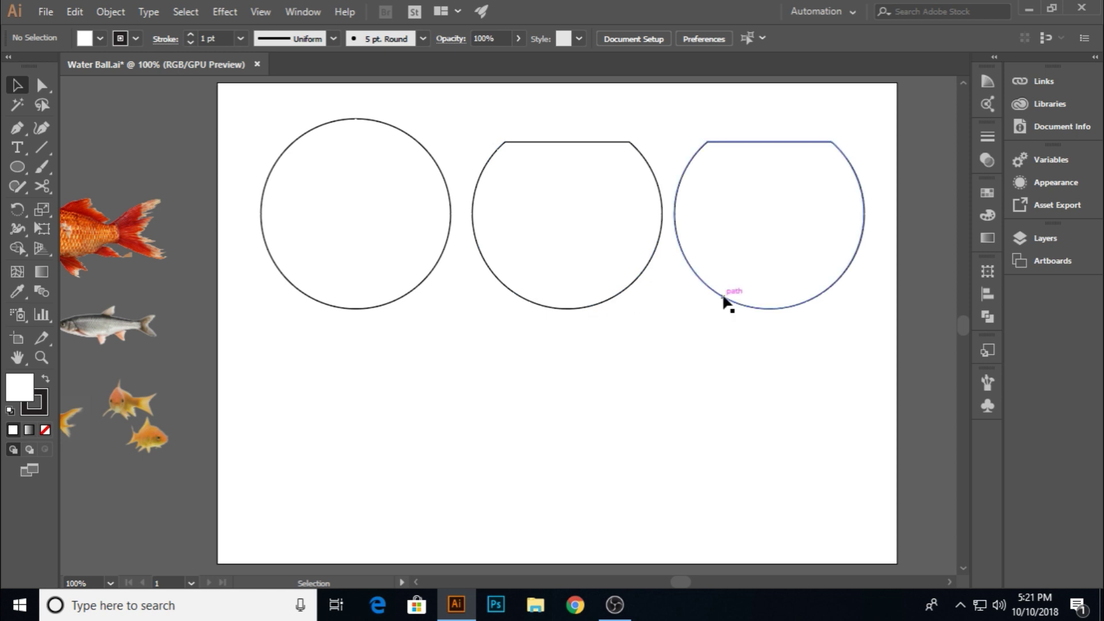
key(shift+Num_Lock)
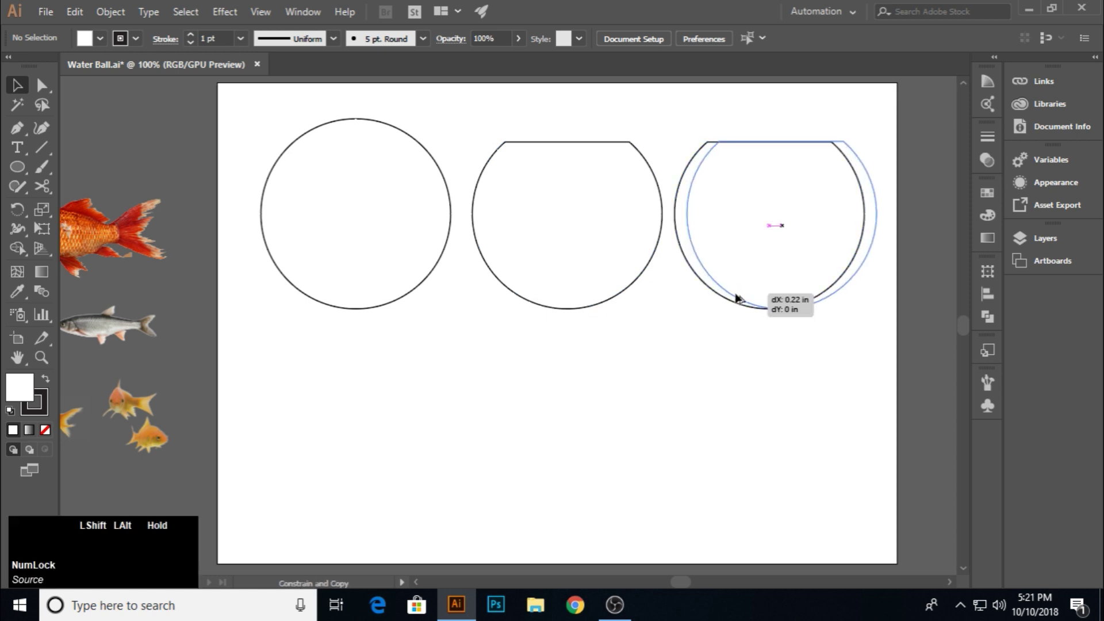
click(761, 333)
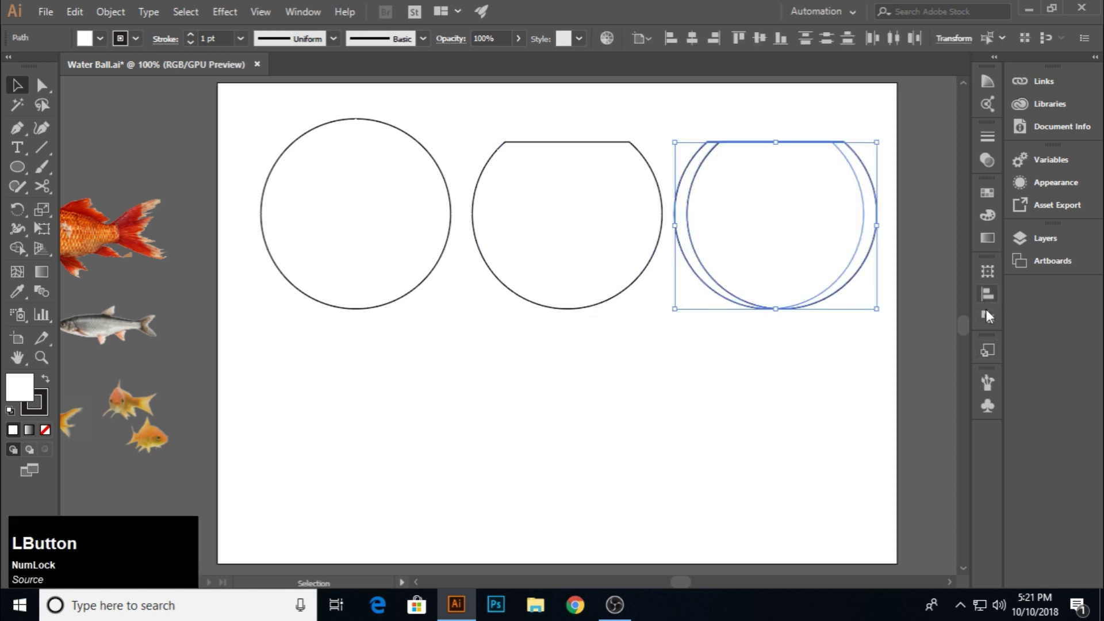
click(994, 324)
click(835, 313)
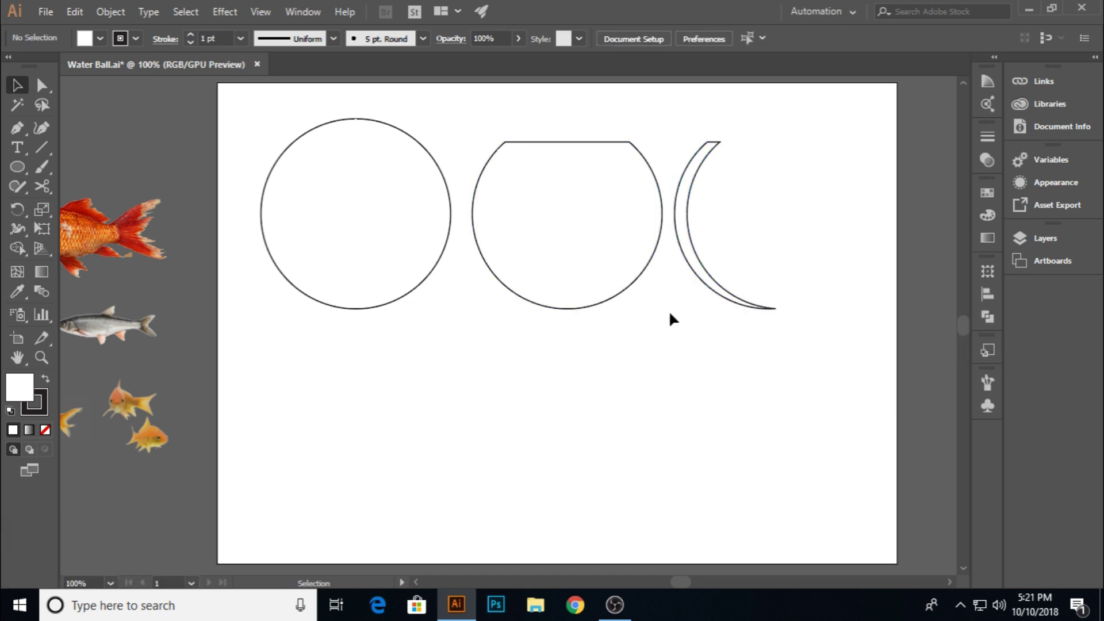
Copy the bowl below the circle and fill it with a light-blue swatch
click(607, 304)
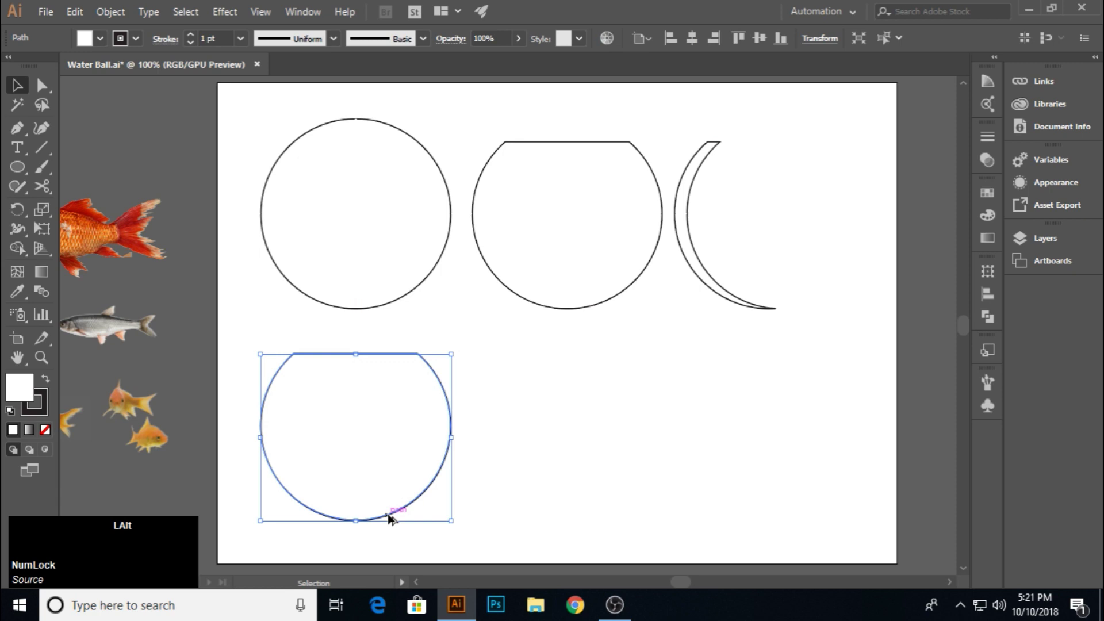
click(528, 459)
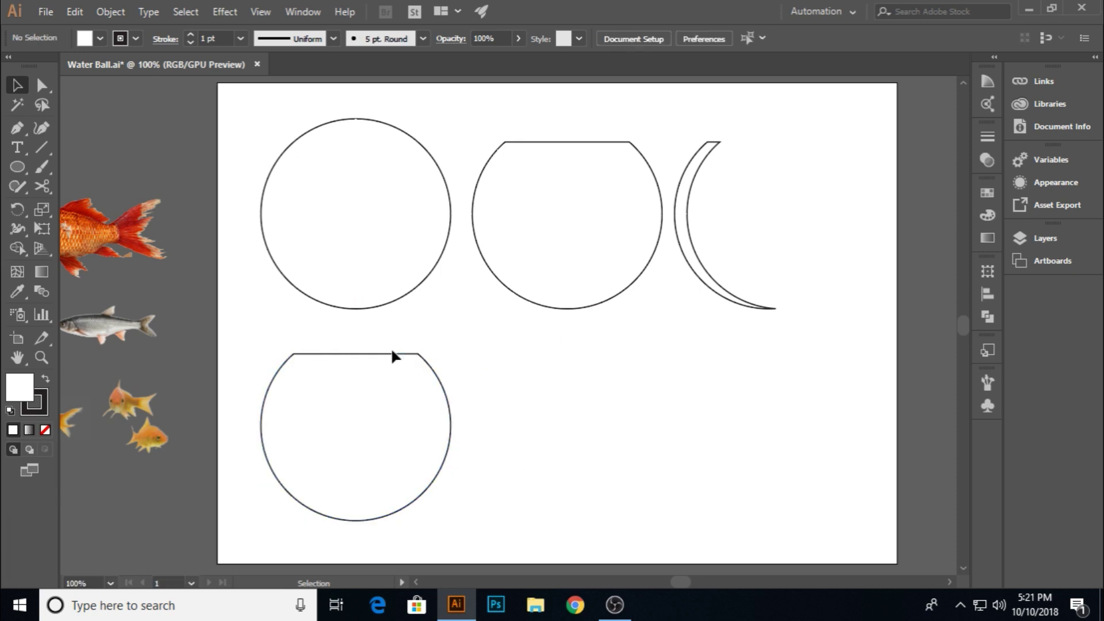
click(394, 356)
click(990, 197)
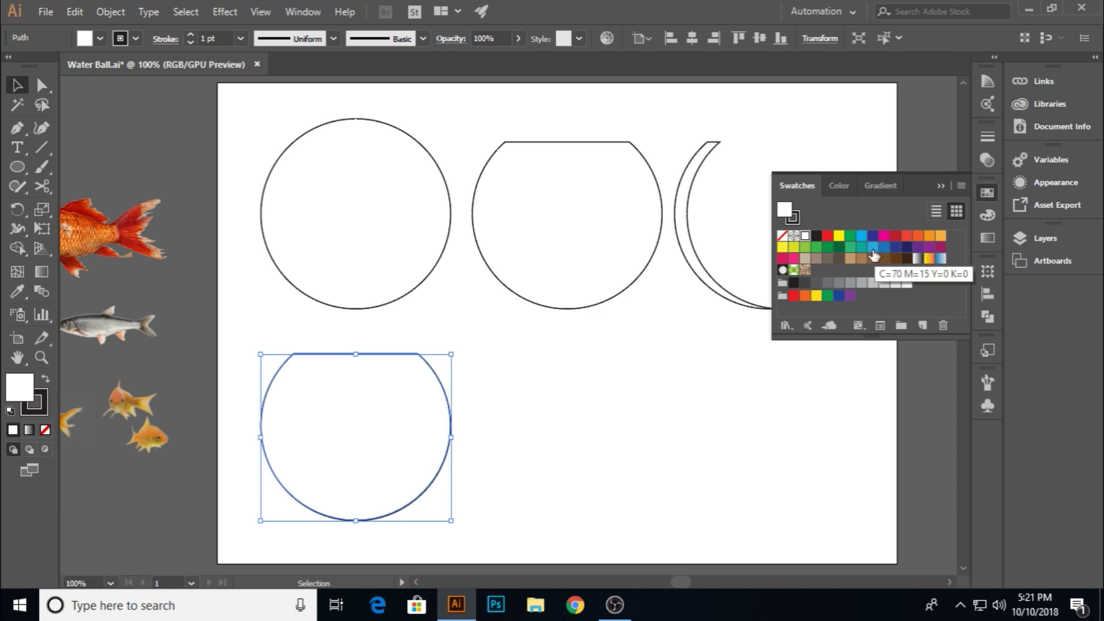
click(878, 255)
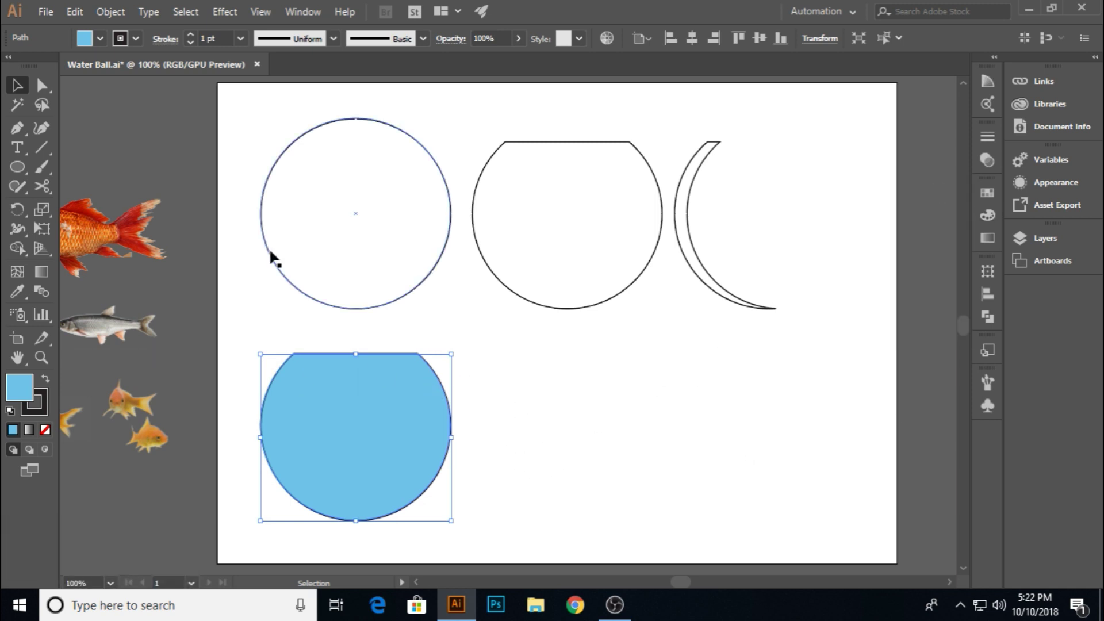
click(19, 280)
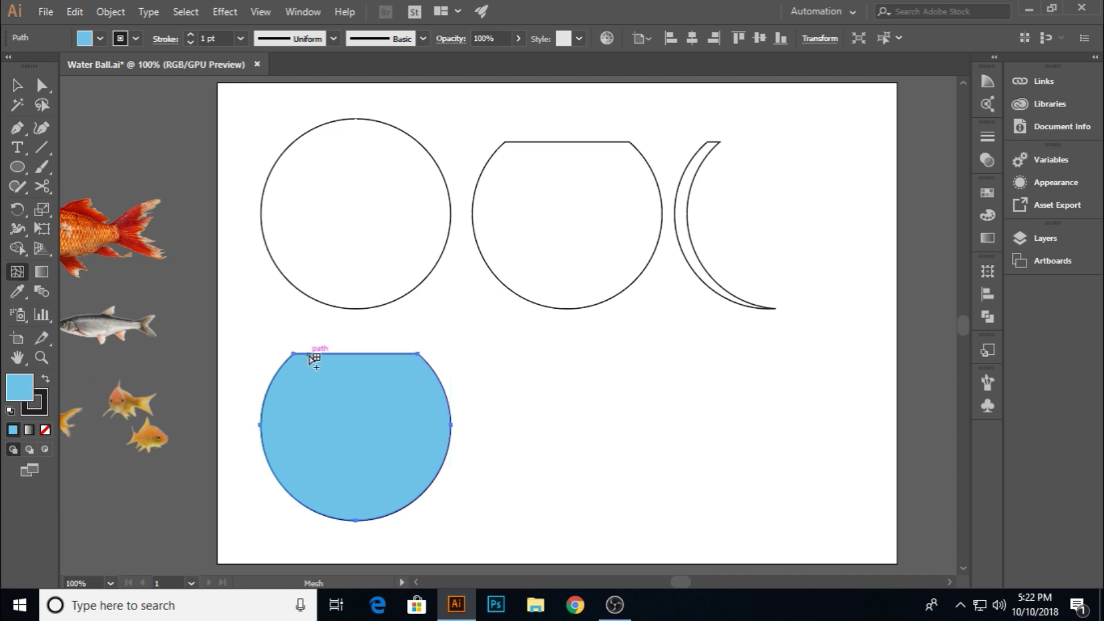
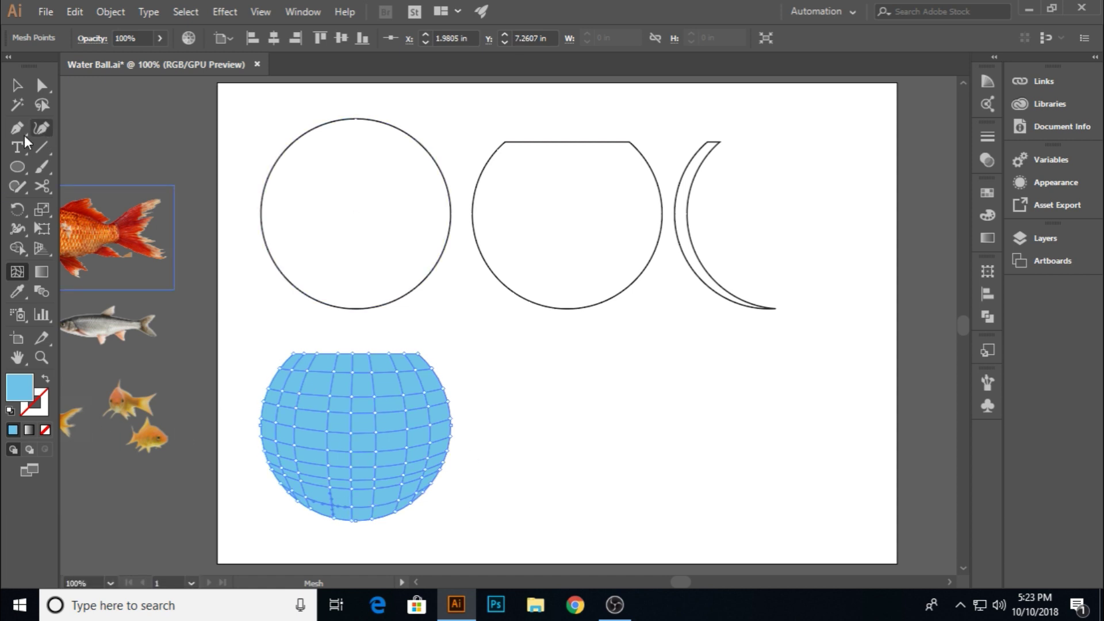
Lasso the centre mesh points and make them white, then deepen the blue of the edge points
click(43, 112)
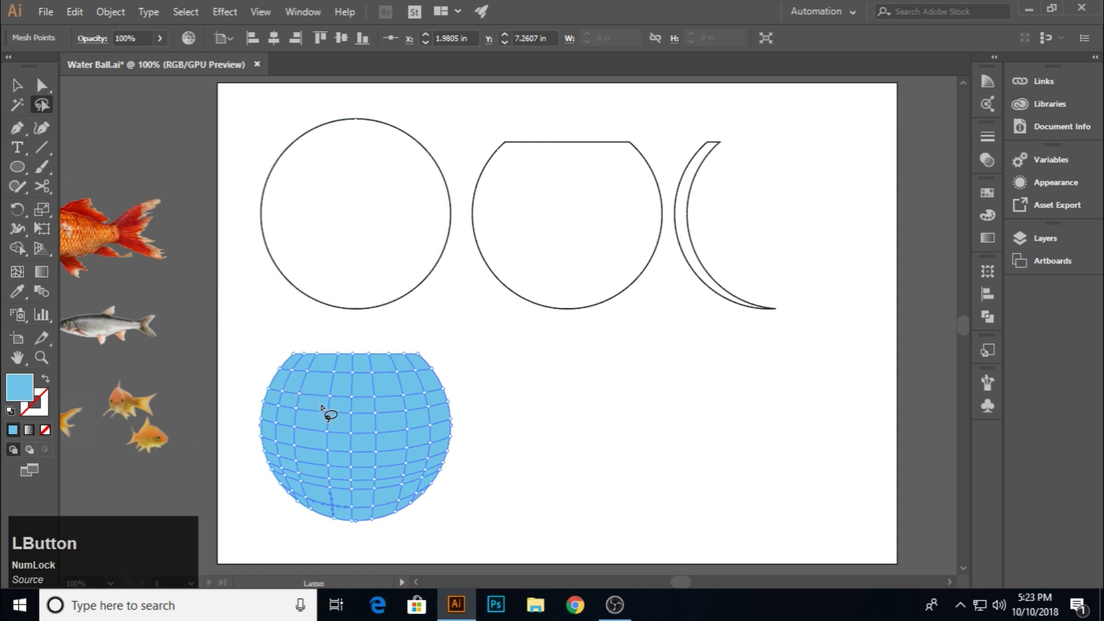
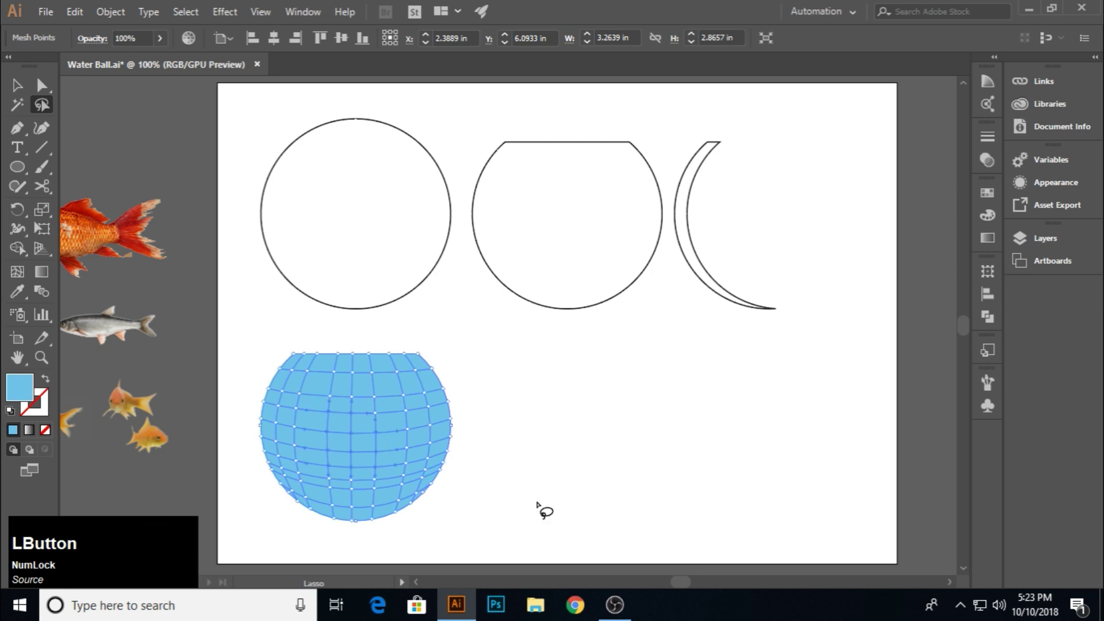
click(900, 281)
click(900, 280)
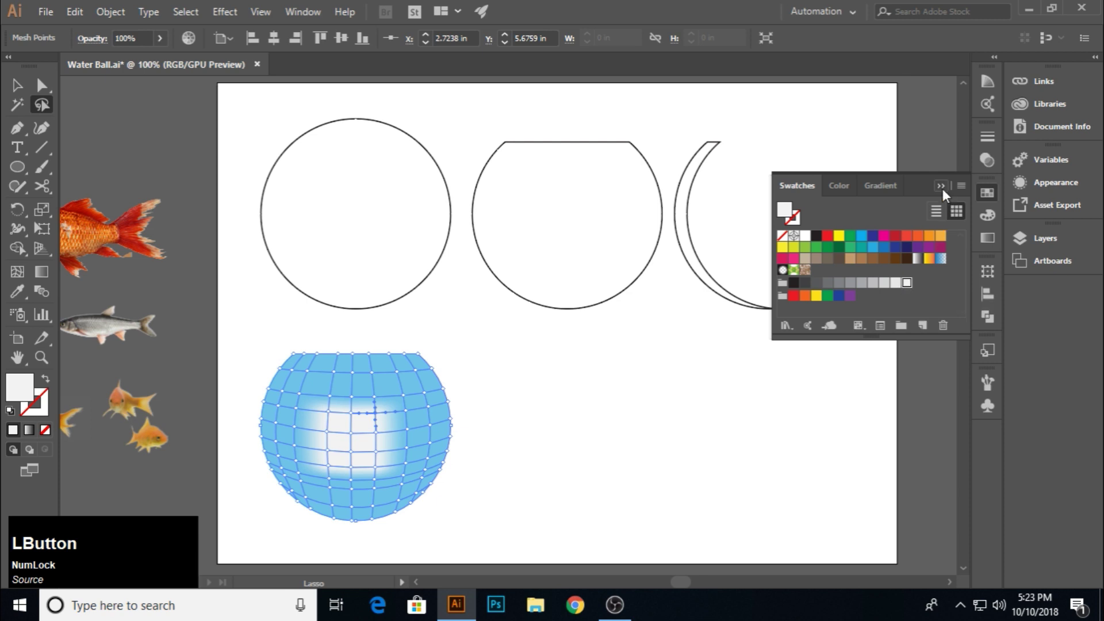
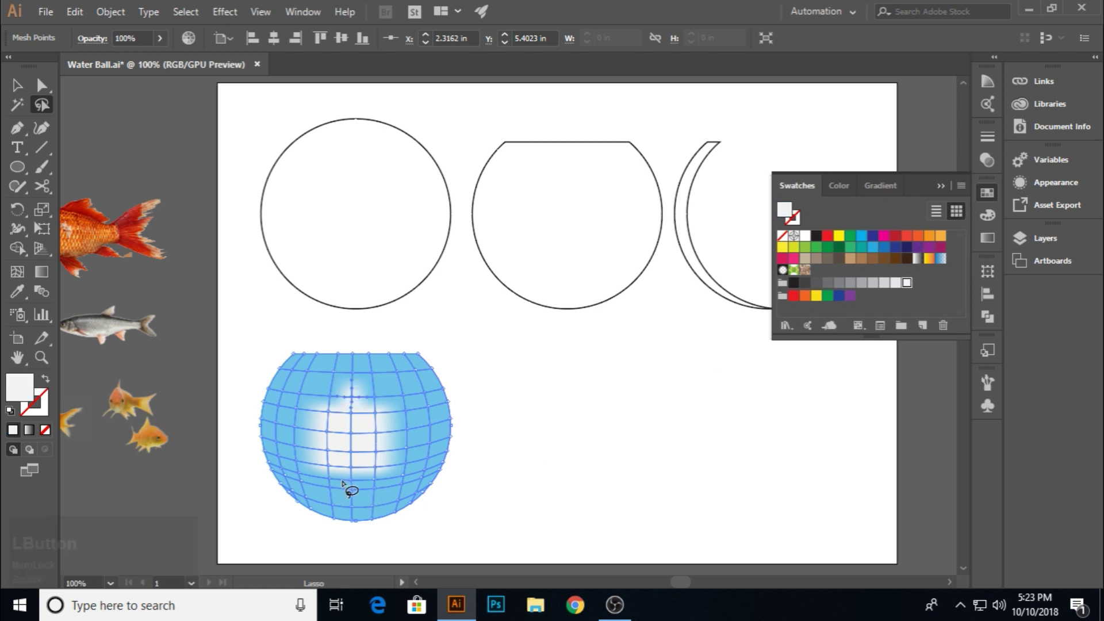
click(843, 233)
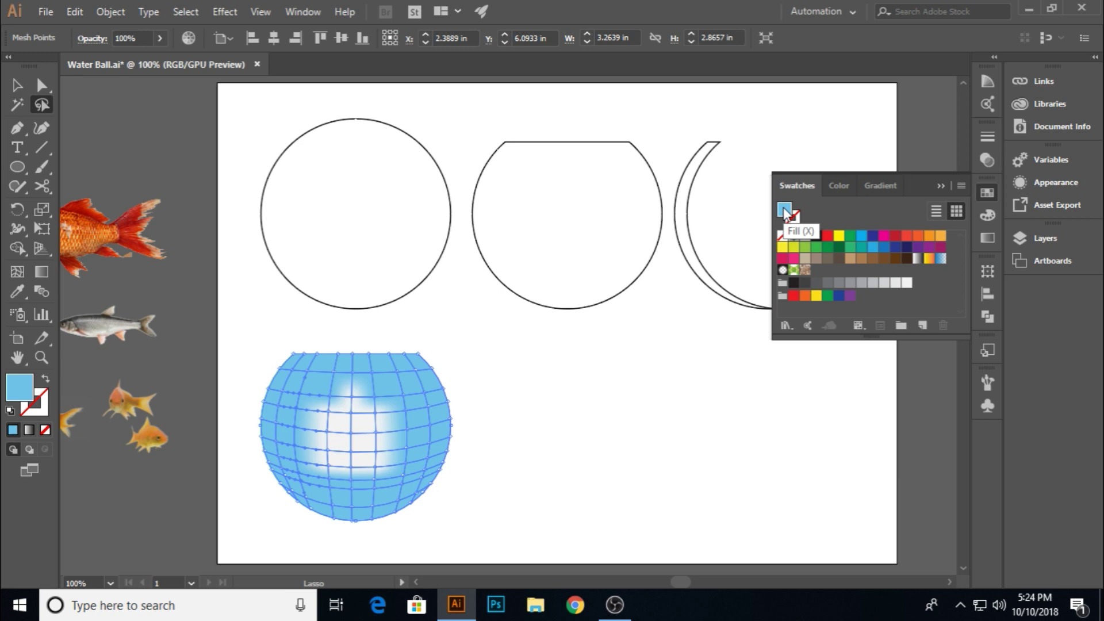
click(787, 215)
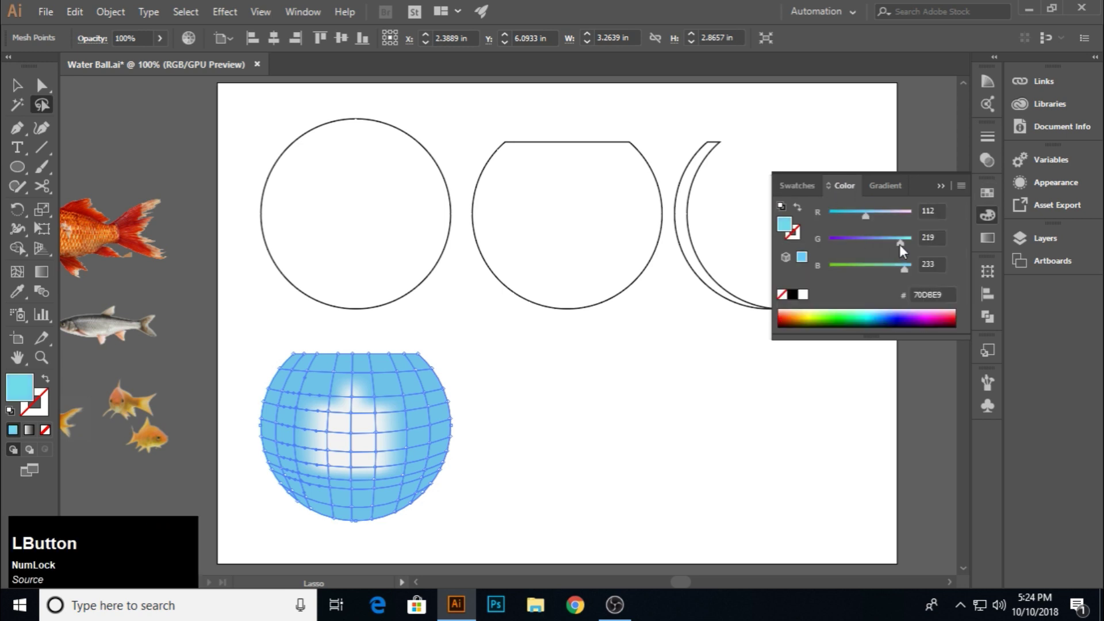
click(872, 224)
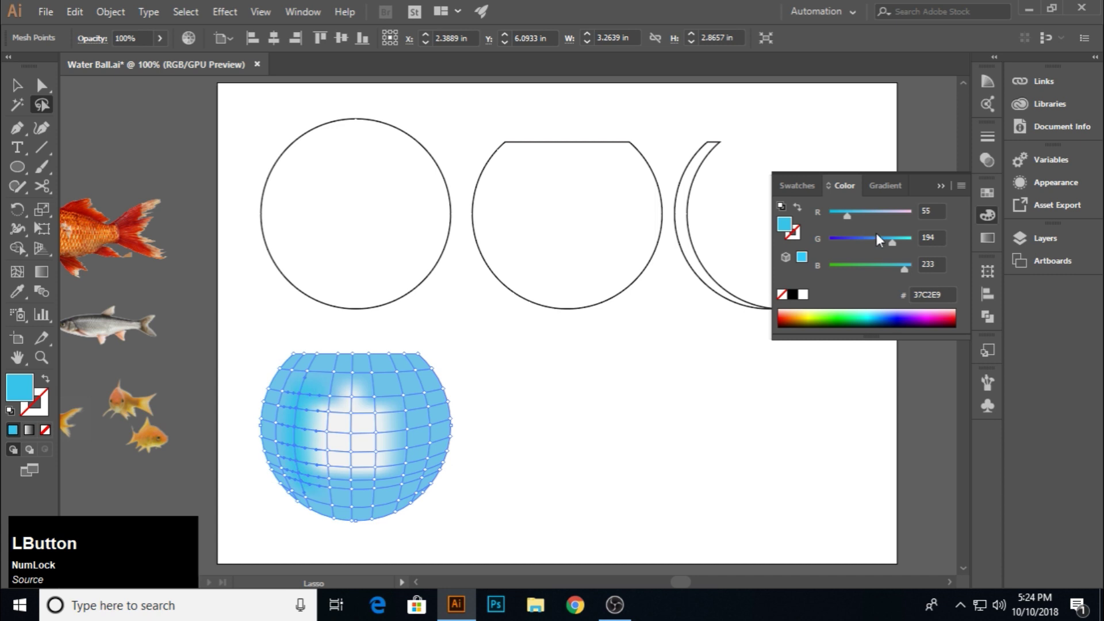
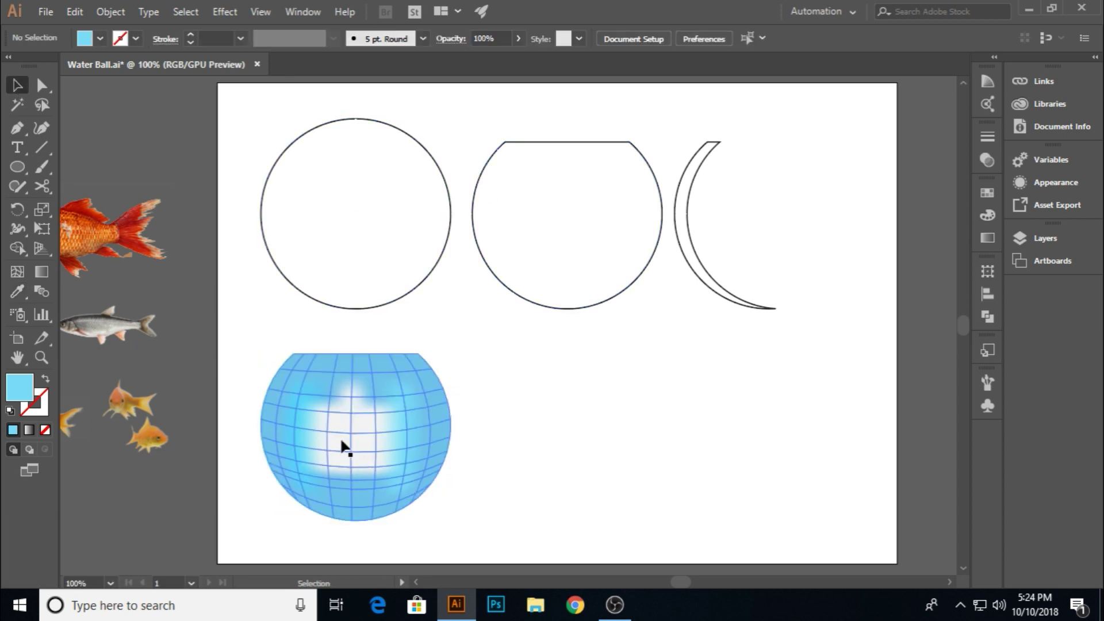
Copy the first circle as a white circle over the bowl's centre and feather its edges
text(zzz)
click(525, 418)
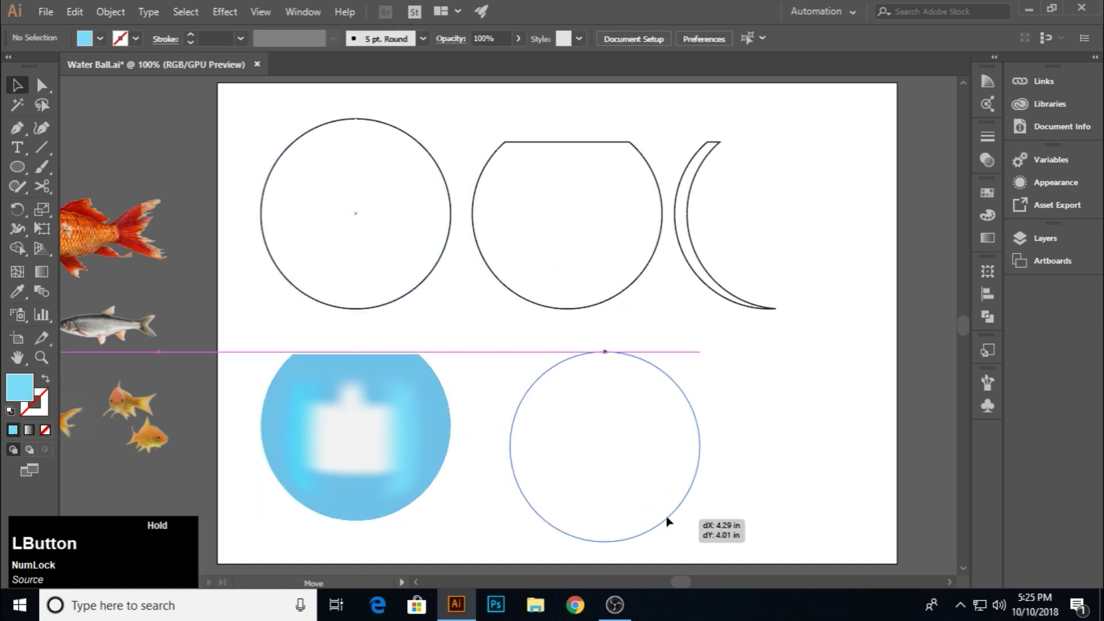
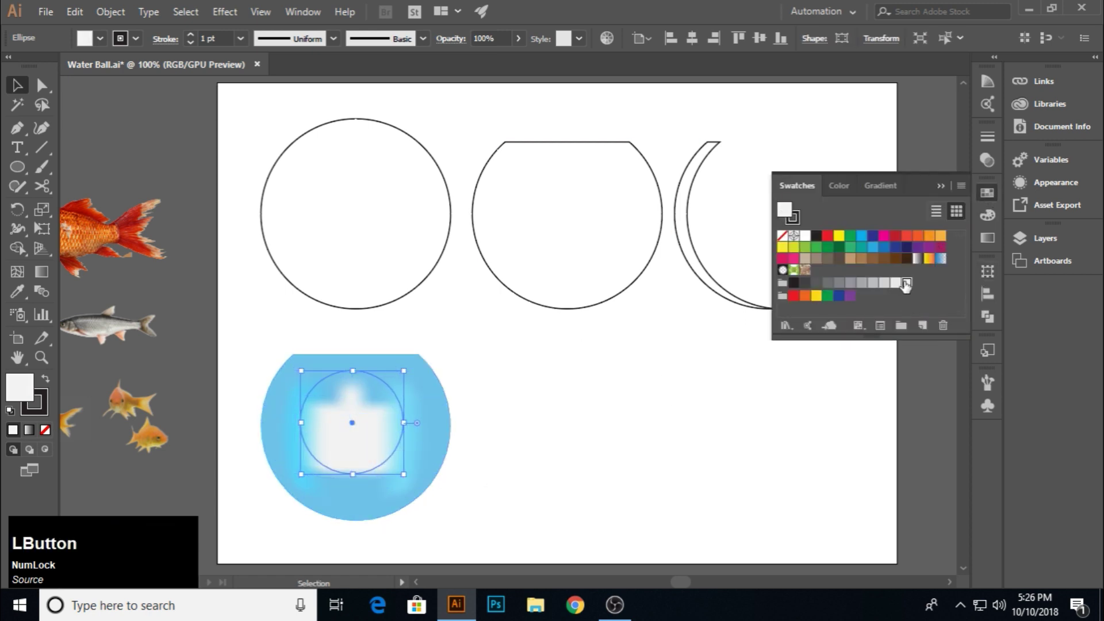
right_click(362, 421)
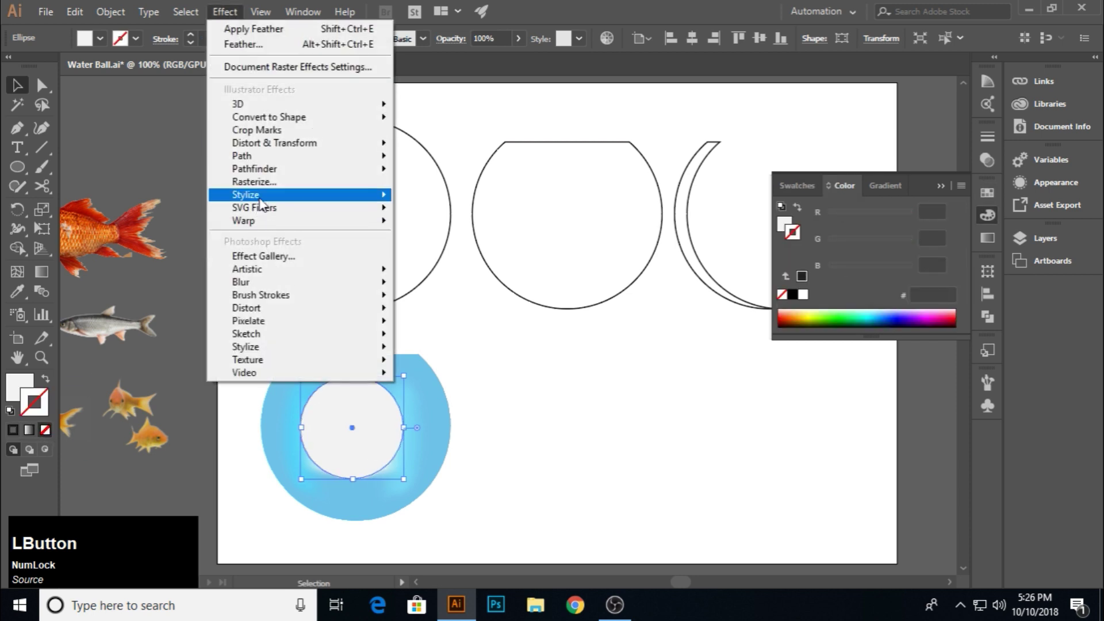
click(473, 217)
scroll(up, 3)
scroll(down, 3)
scroll(up, 3)
scroll(down, 3)
scroll(up, 3)
scroll(down, 3)
scroll(up, 3)
Lower the white circle's opacity to 75% so the highlight shows through softly
click(840, 182)
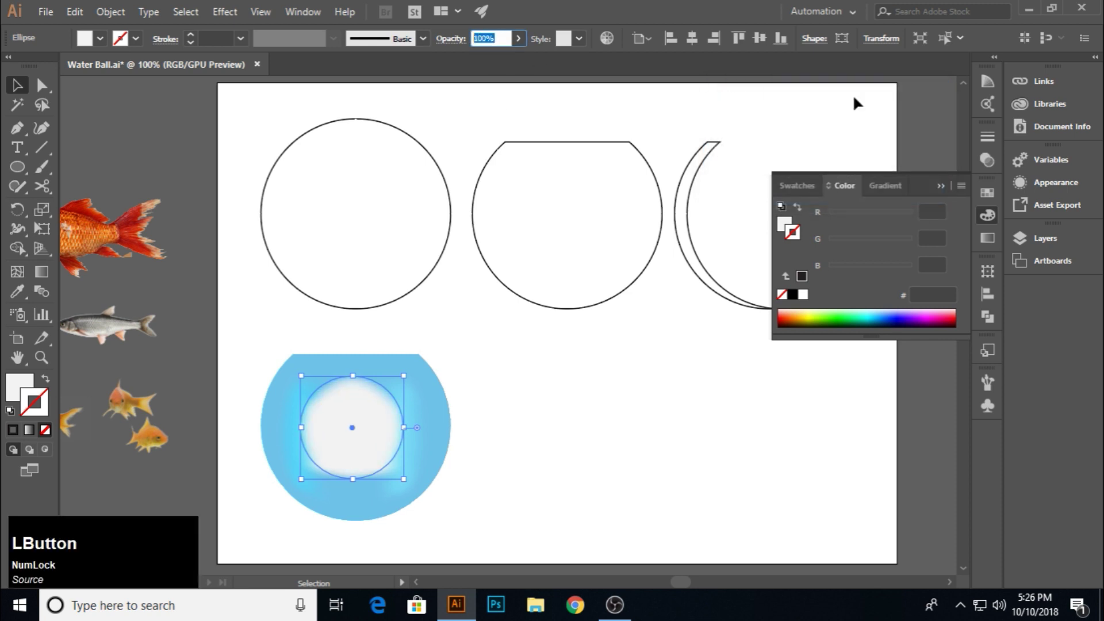
key(KP_5)
key(KP_Enter)
click(944, 190)
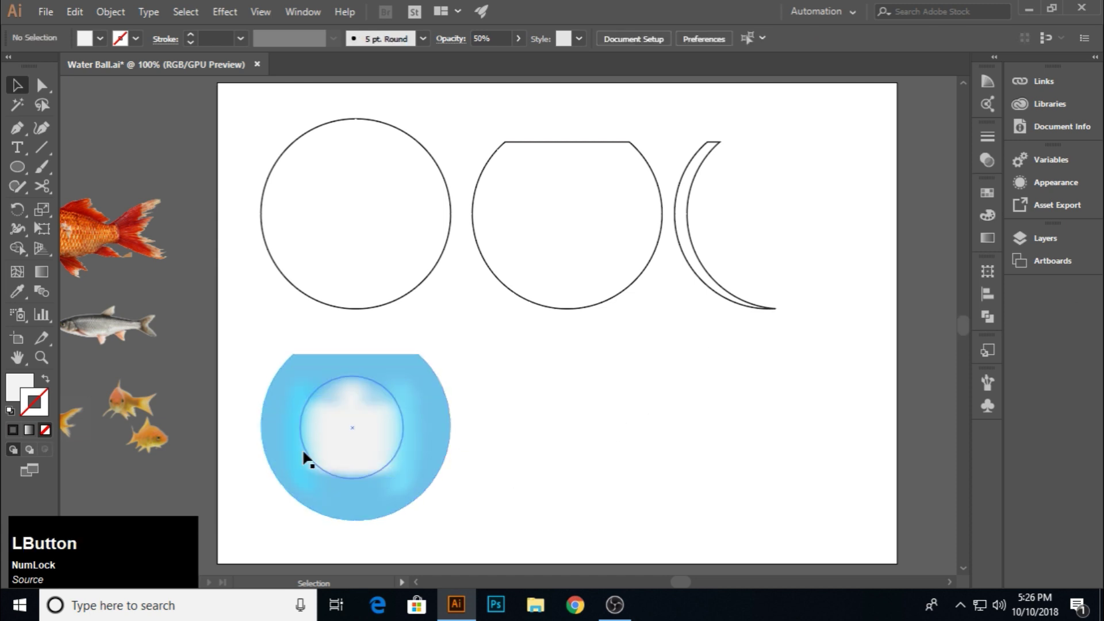
click(349, 441)
key(KP_7)
Confirm the highlight's 75% opacity and pick up the crescent to move onto the bowl's left edge
key(KP_Enter)
click(568, 378)
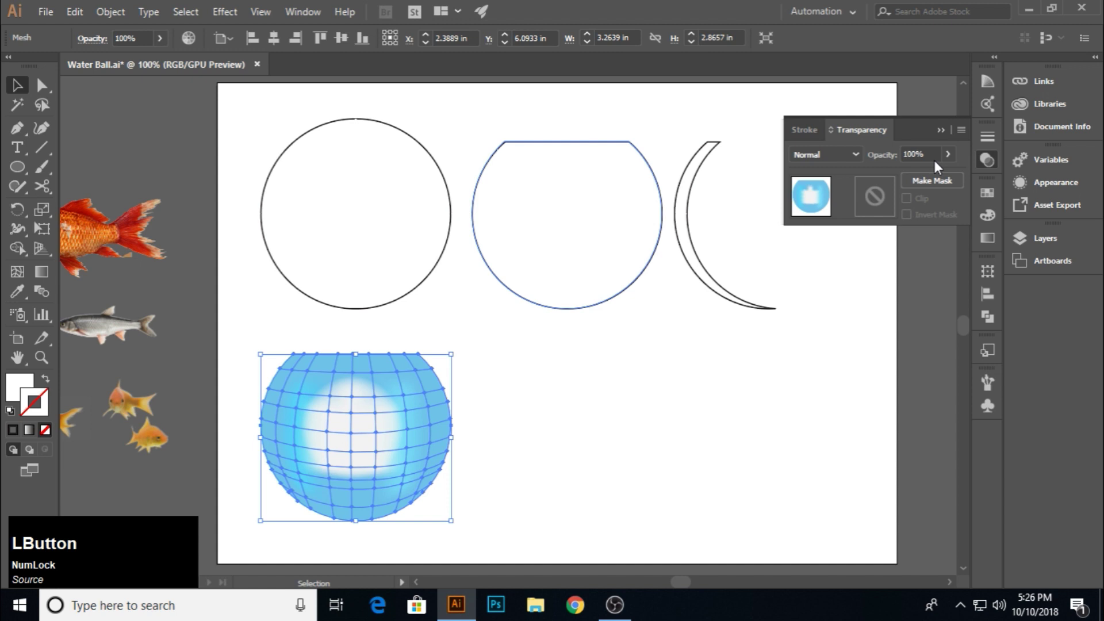
key(KP_7)
key(Return)
click(652, 422)
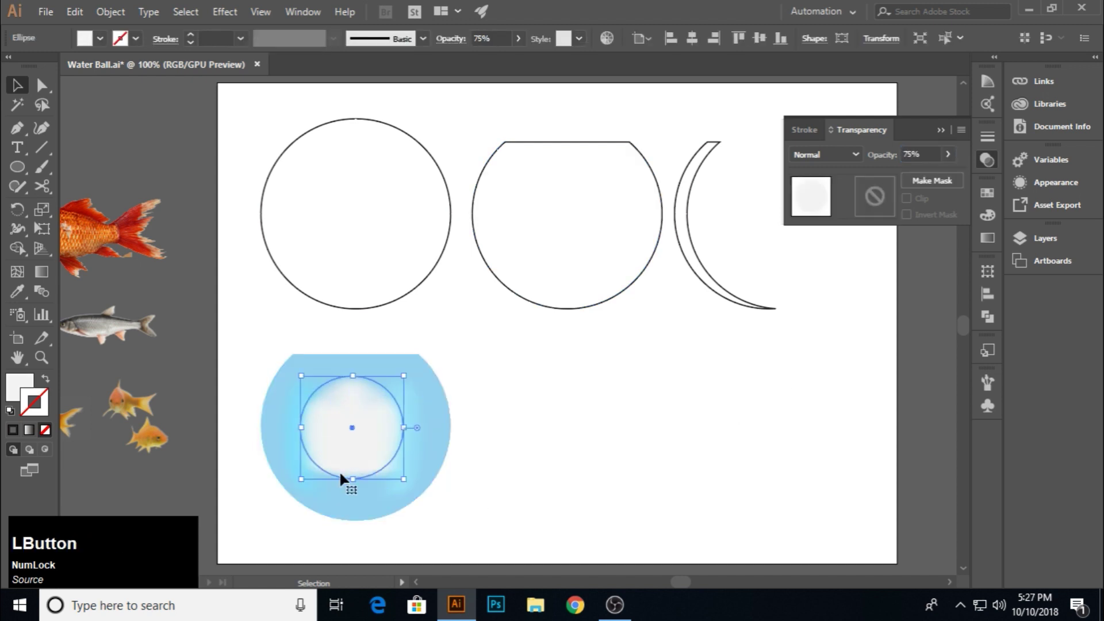
click(385, 431)
click(620, 461)
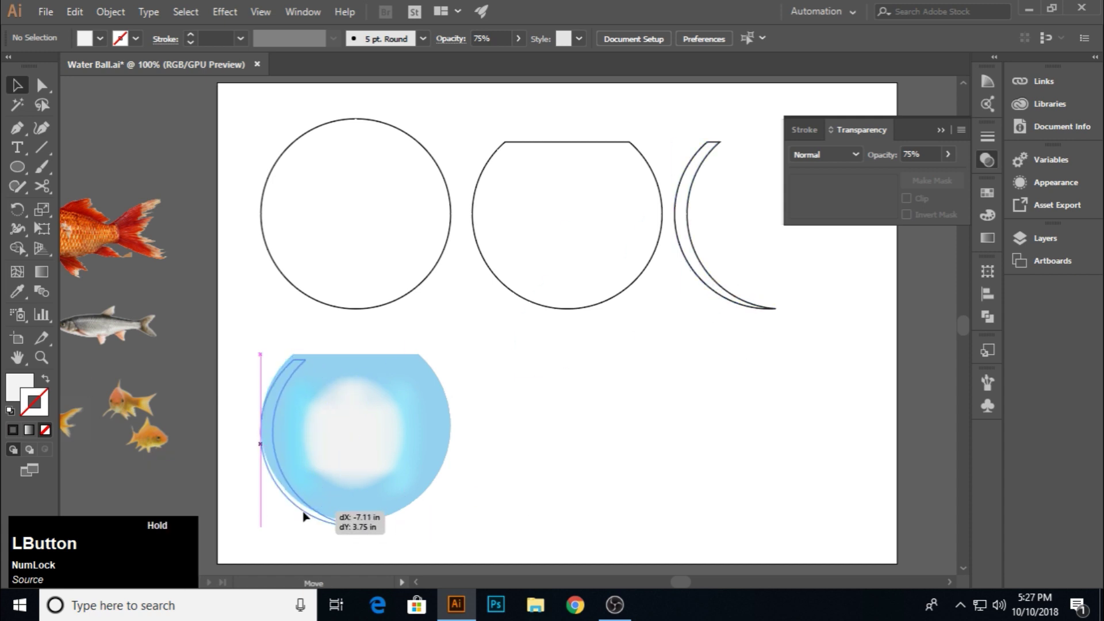
Give the crescent a solid fill and a Gaussian Blur of radius 15
click(992, 204)
click(790, 214)
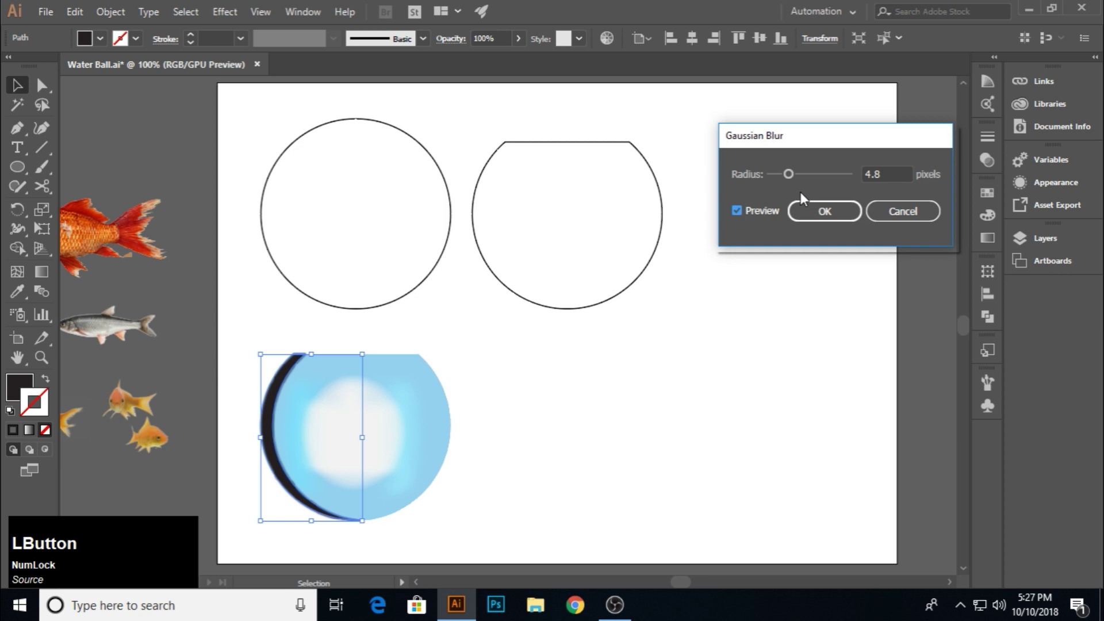
scroll(up, 3)
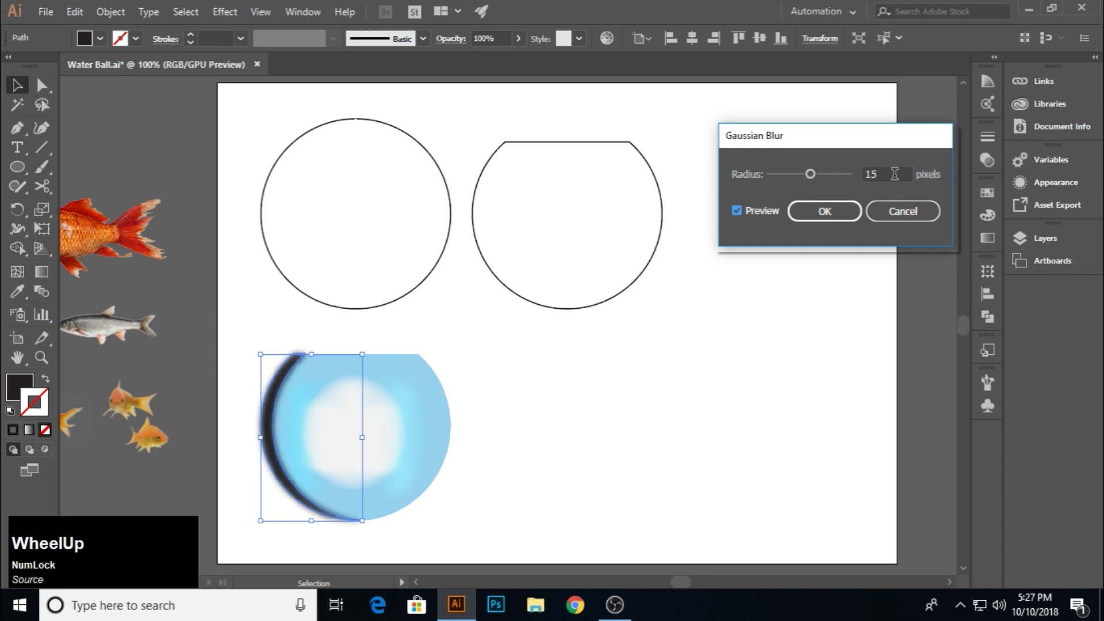
scroll(down, 3)
scroll(up, 3)
click(832, 220)
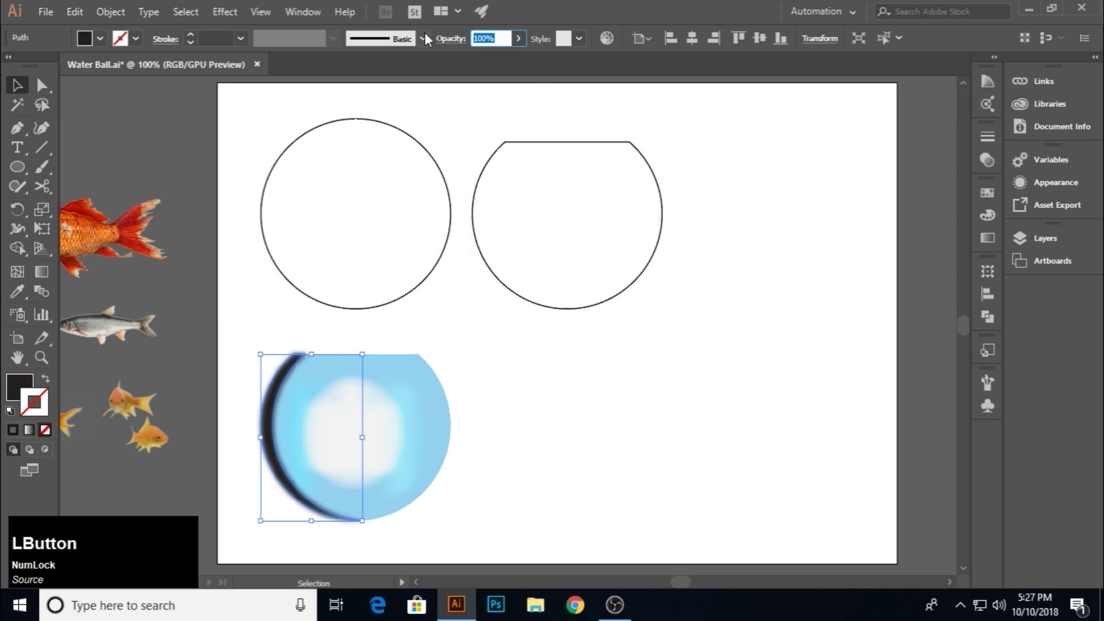
key(KP_5)
key(KP_Enter)
Make the crescent a light blue at 25% opacity and settle it along the bowl's left rim
click(992, 194)
click(911, 281)
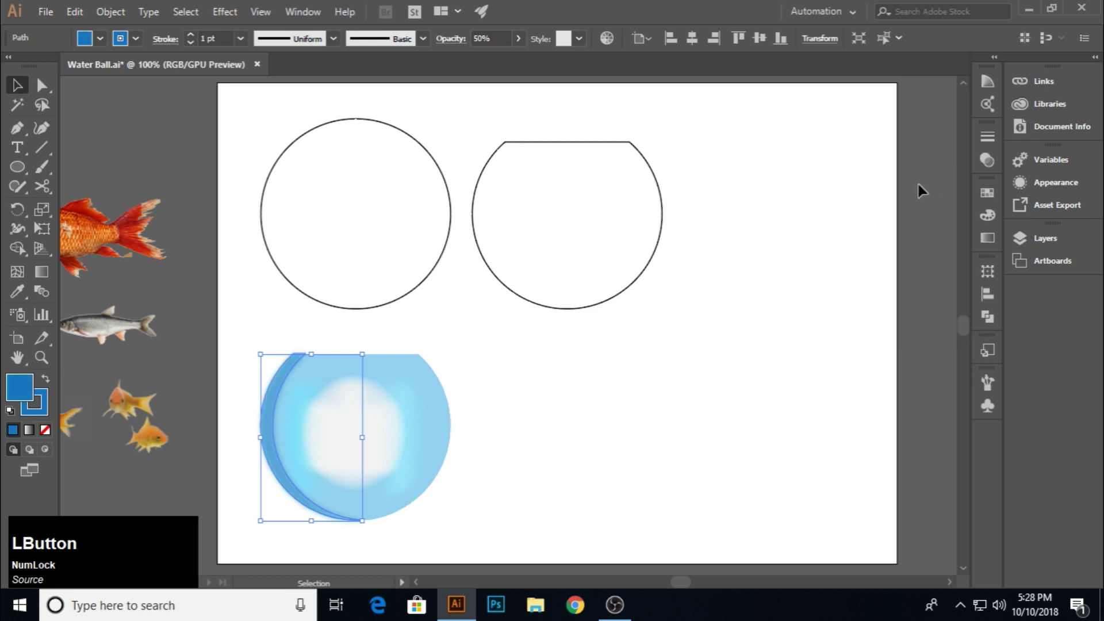
key(KP_2)
key(Return)
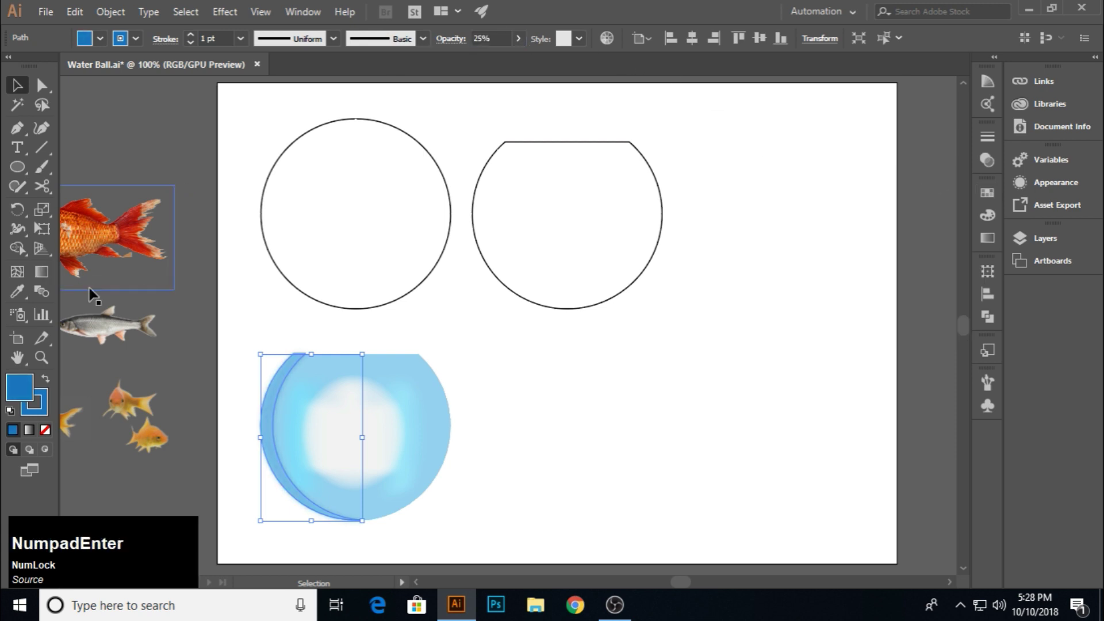
click(48, 401)
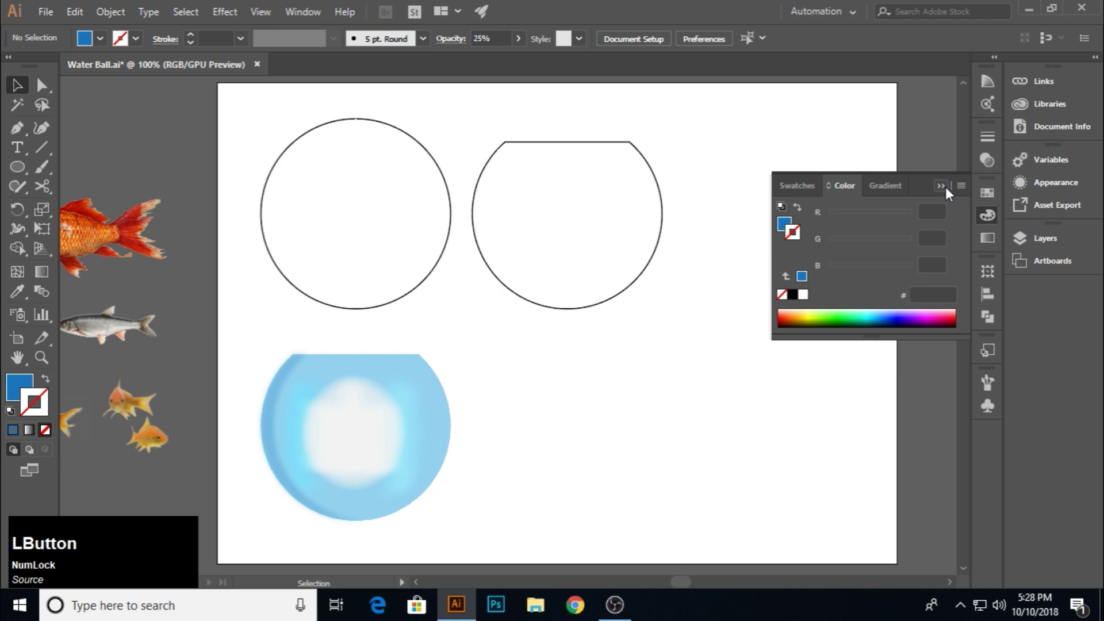
click(273, 449)
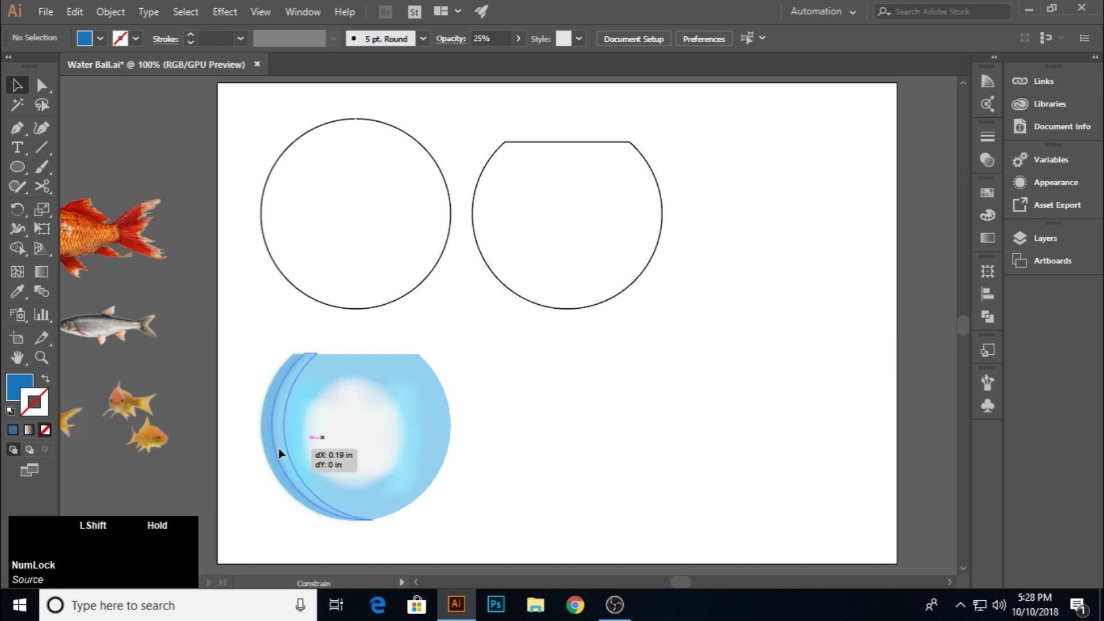
click(994, 198)
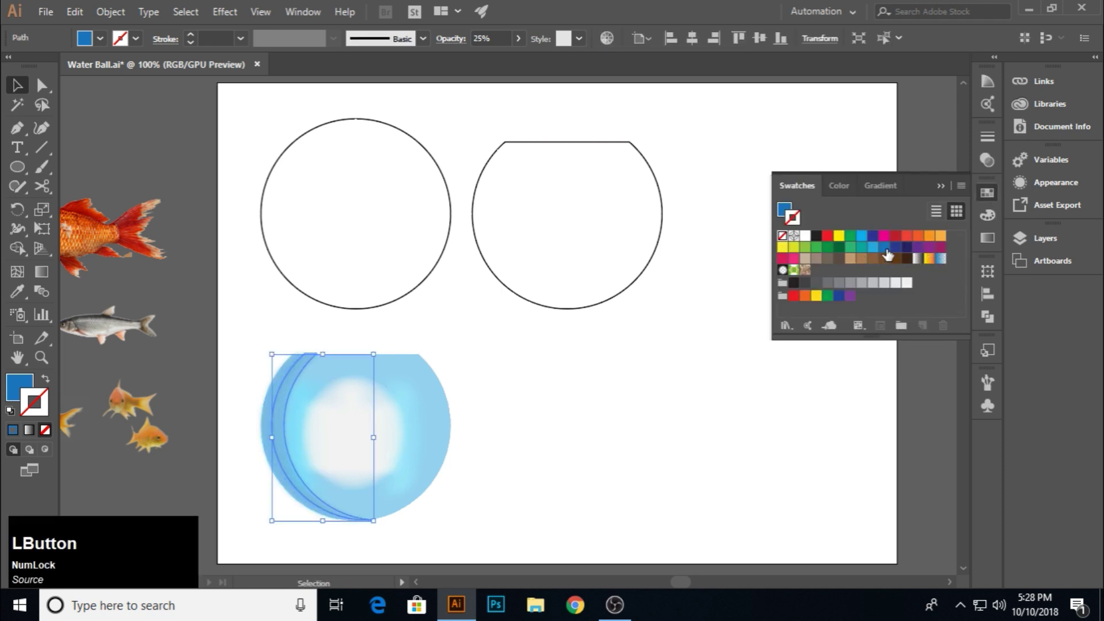
click(875, 253)
click(843, 234)
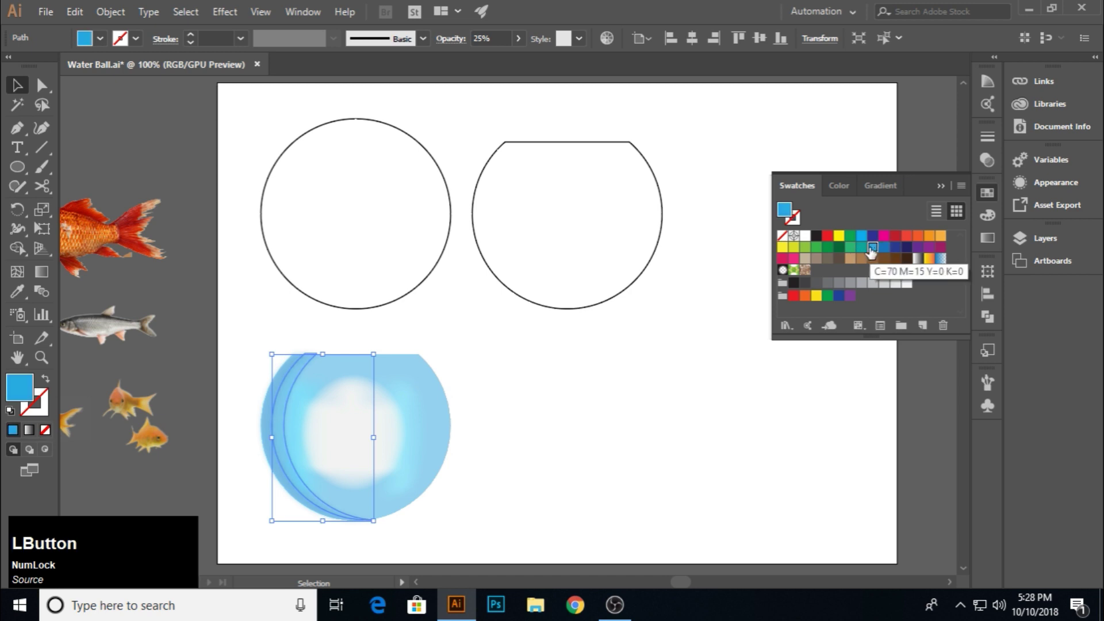
click(944, 196)
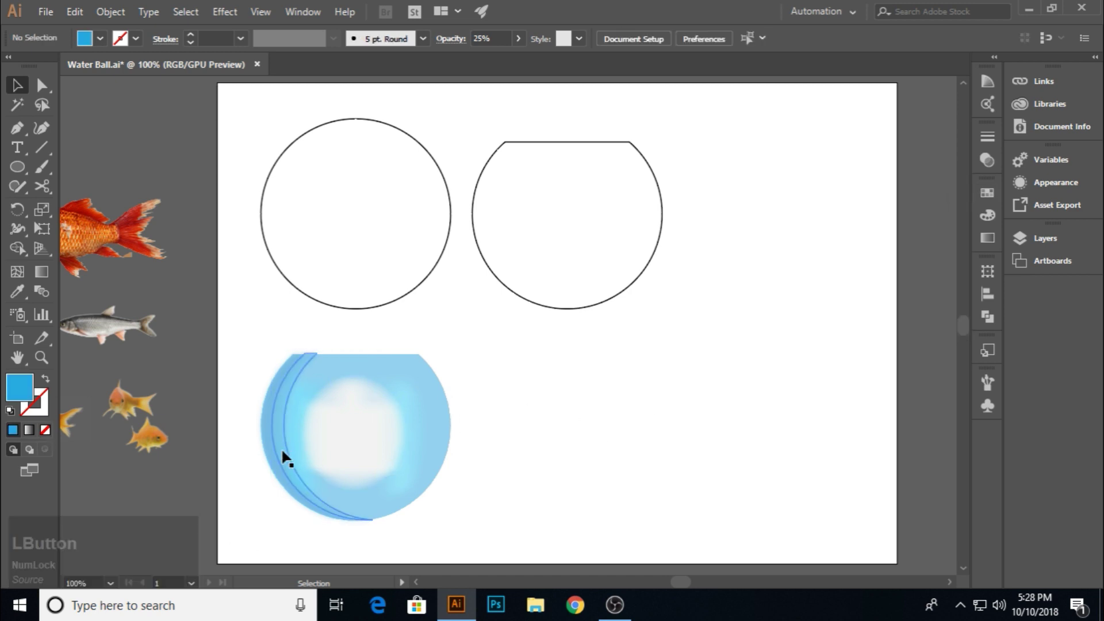
Reflect a copy of the crescent and move it onto the bowl's right edge
click(242, 387)
click(283, 442)
click(278, 445)
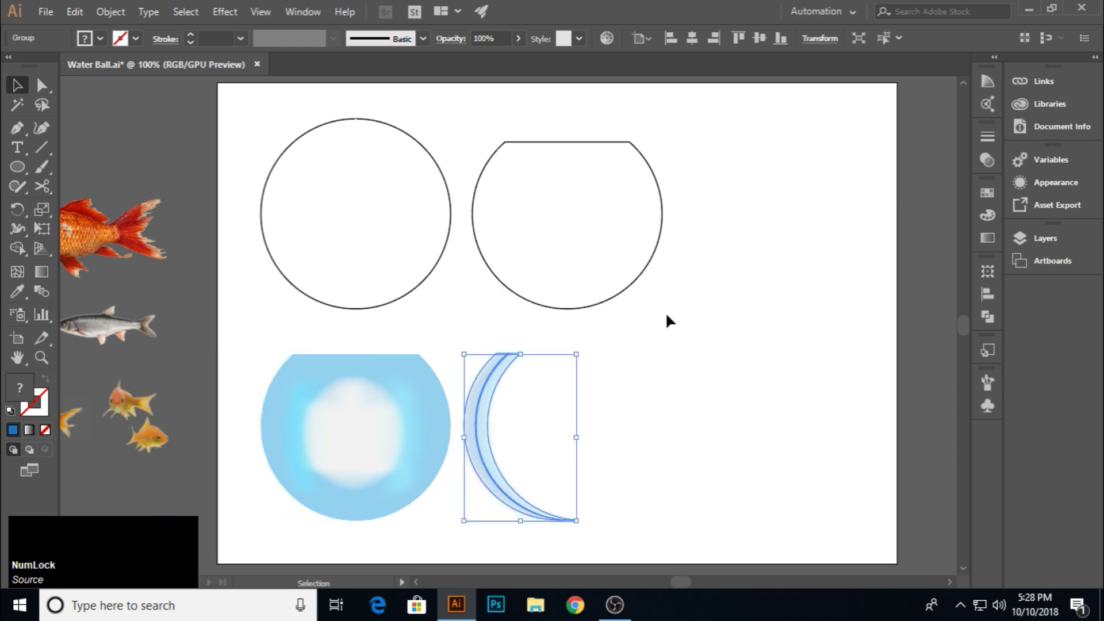
click(279, 467)
click(831, 47)
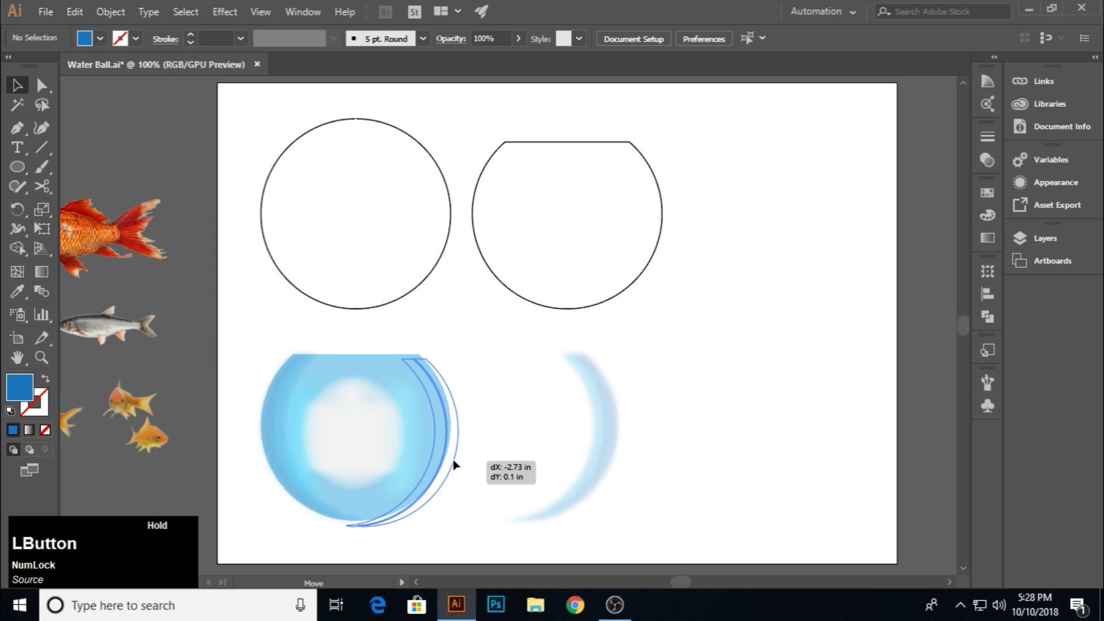
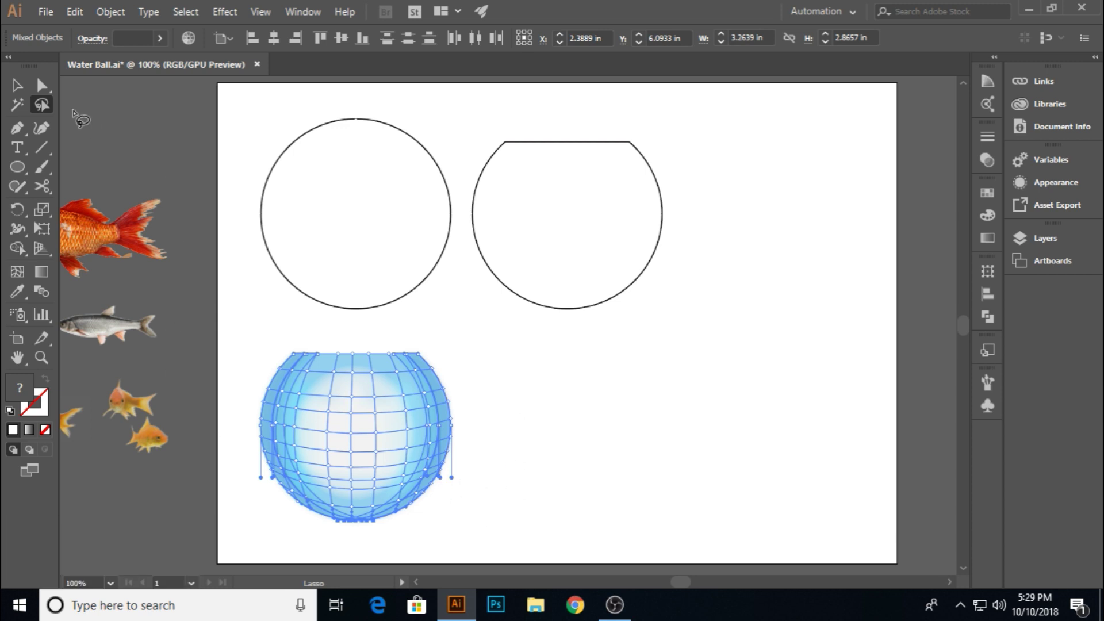
Create a gradient mesh on the bowl at 150% zoom and reapply the blur to it
click(19, 89)
scroll(down, 3)
click(332, 274)
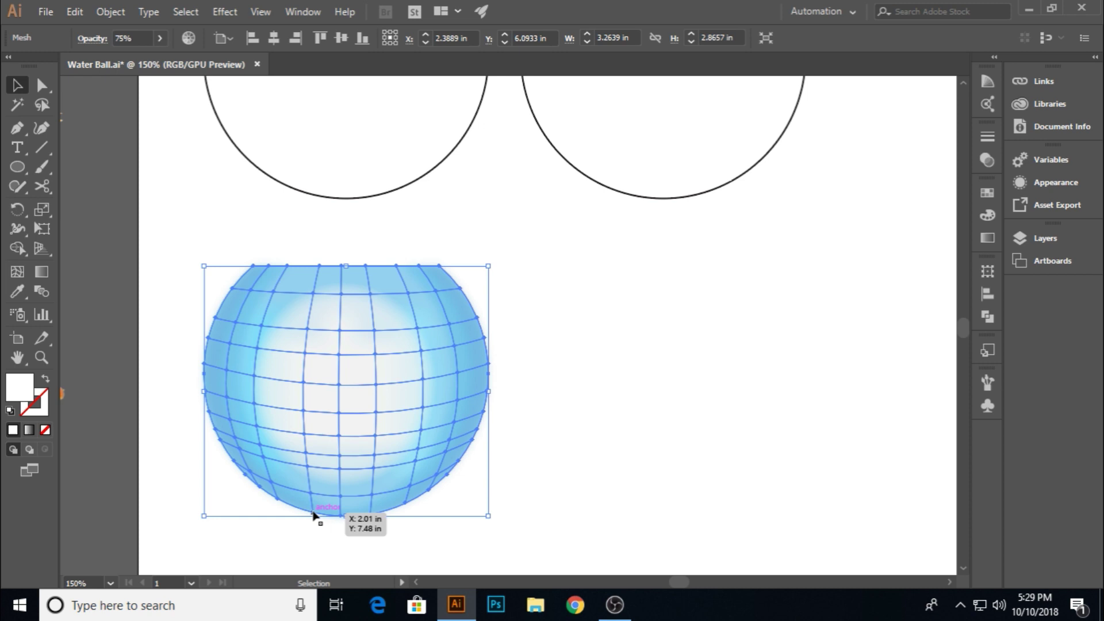
key(Down)
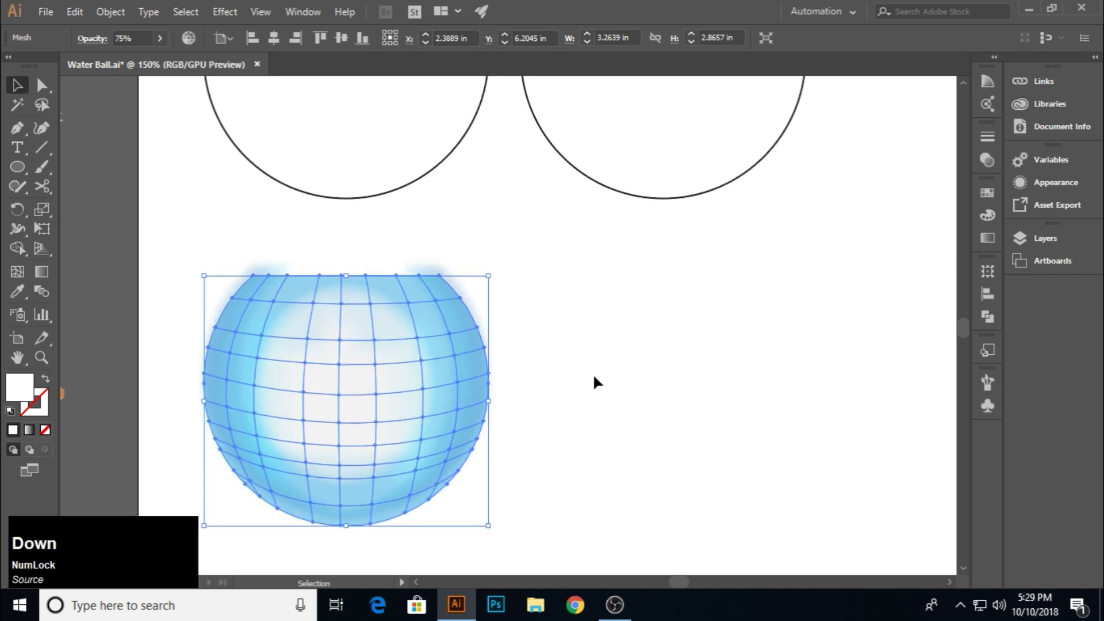
click(600, 380)
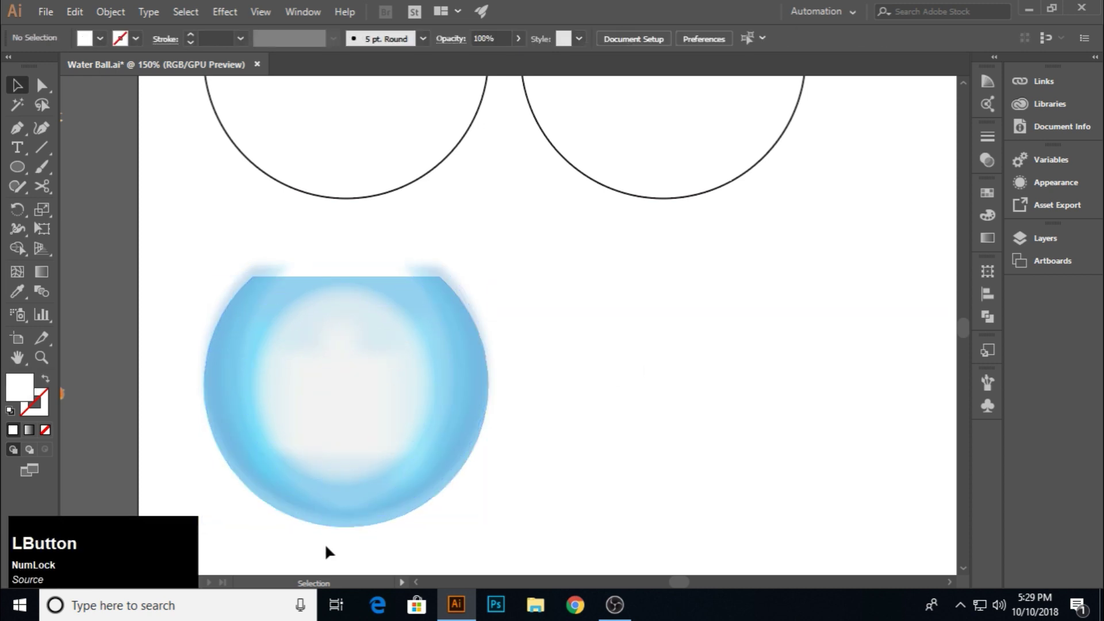
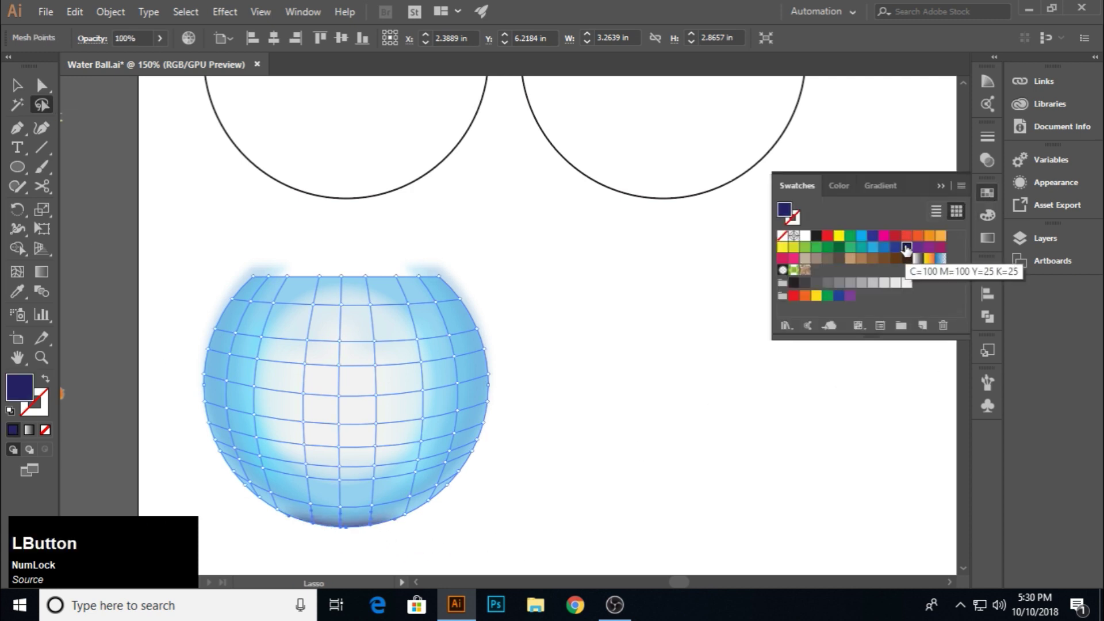
Tint the bottom mesh points dark blue to deepen the bowl's base
click(903, 253)
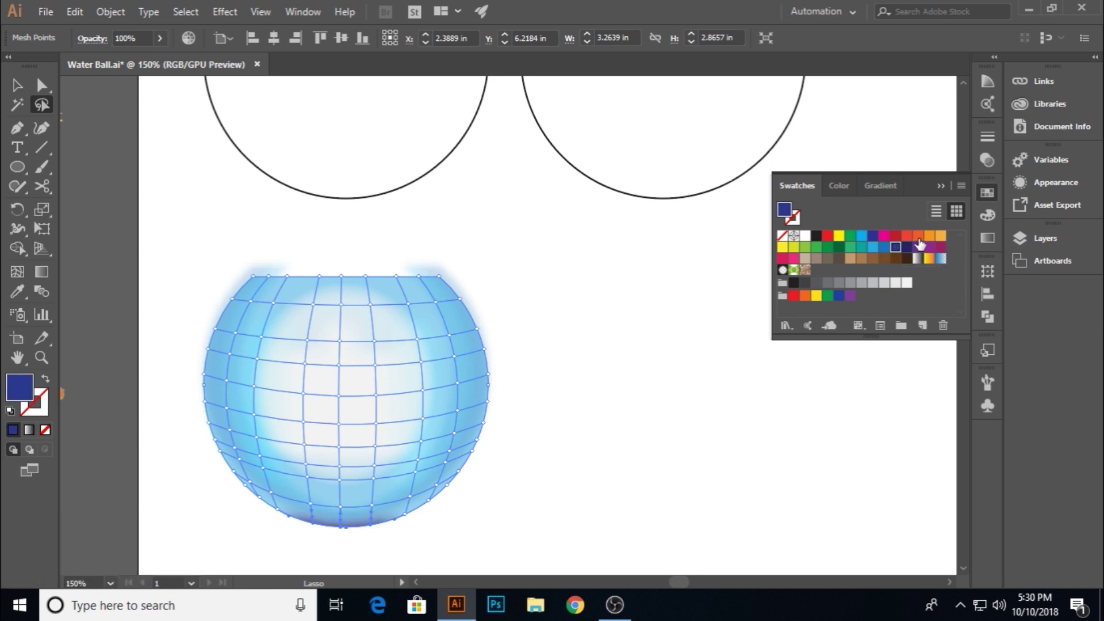
click(911, 281)
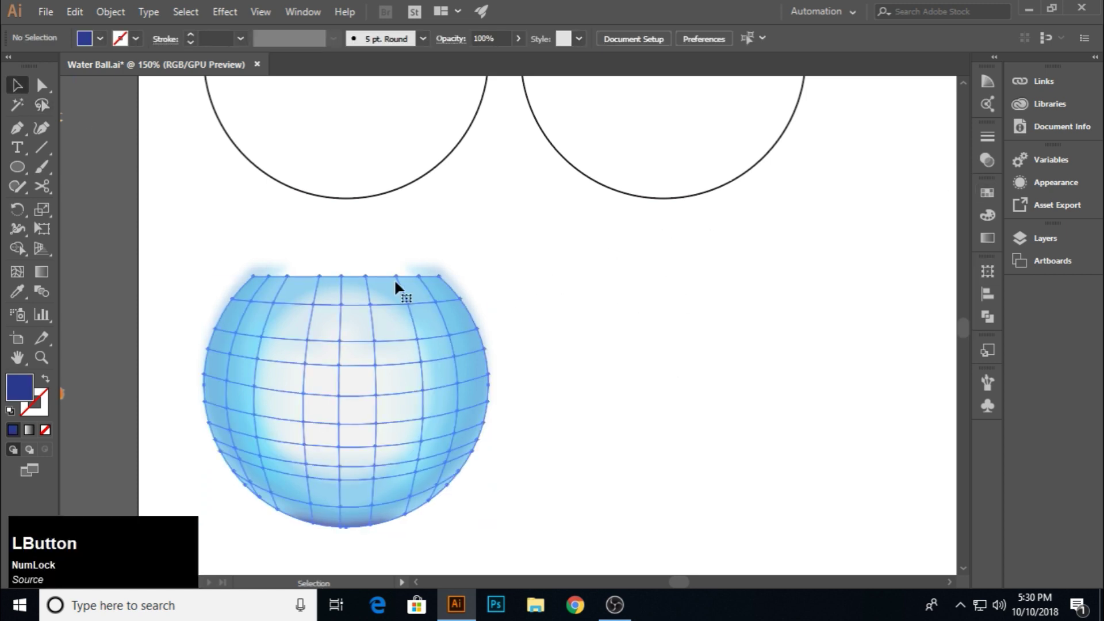
key(Up)
Draw an ellipse across the bowl's opening and fit it to the rim
click(566, 285)
click(19, 176)
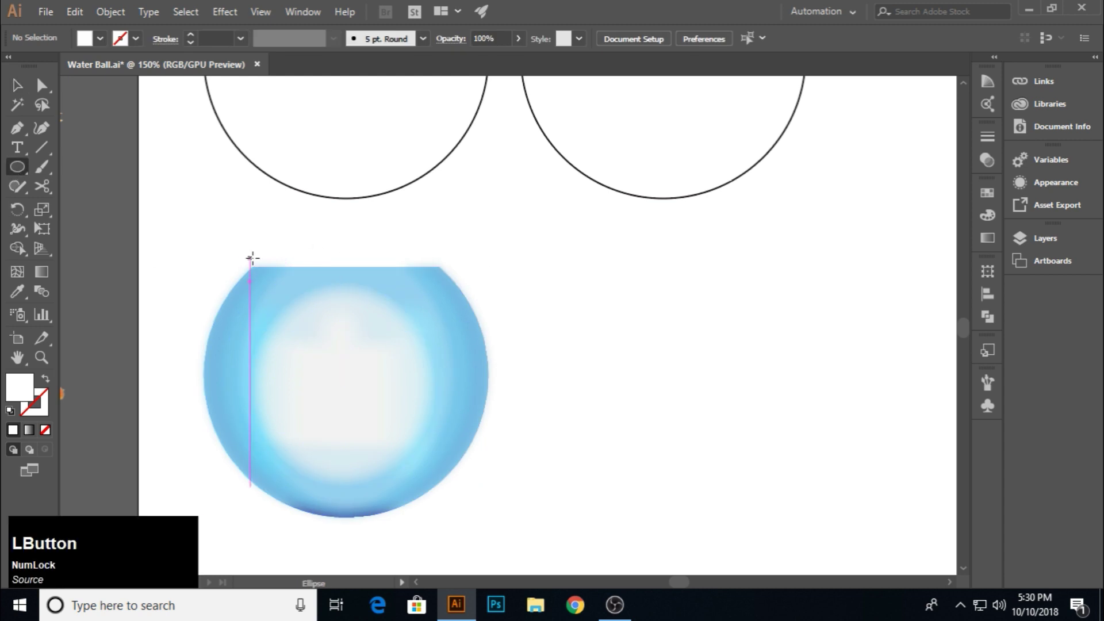
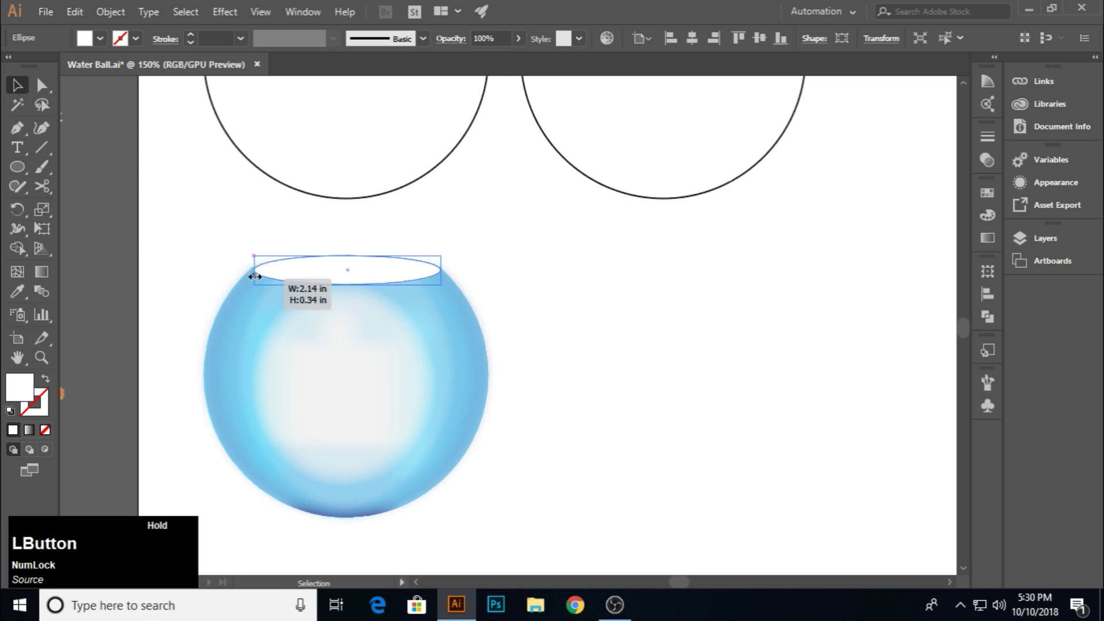
click(20, 297)
click(17, 89)
key(KP_1)
key(KP_Enter)
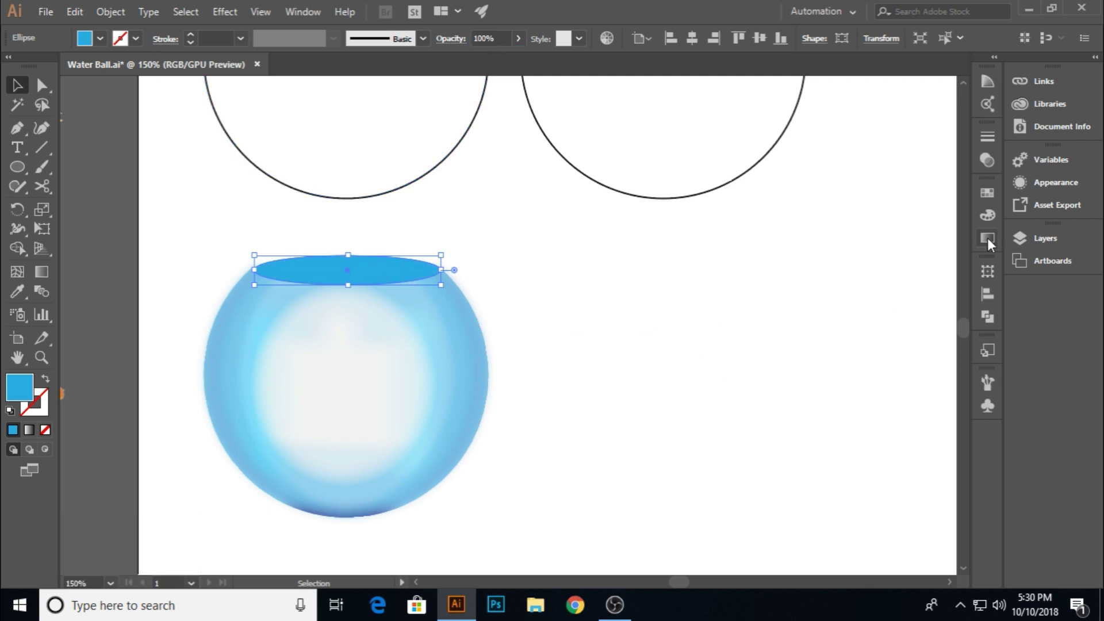
Fill the rim ellipse with a white-to-blue linear gradient
click(998, 202)
click(845, 194)
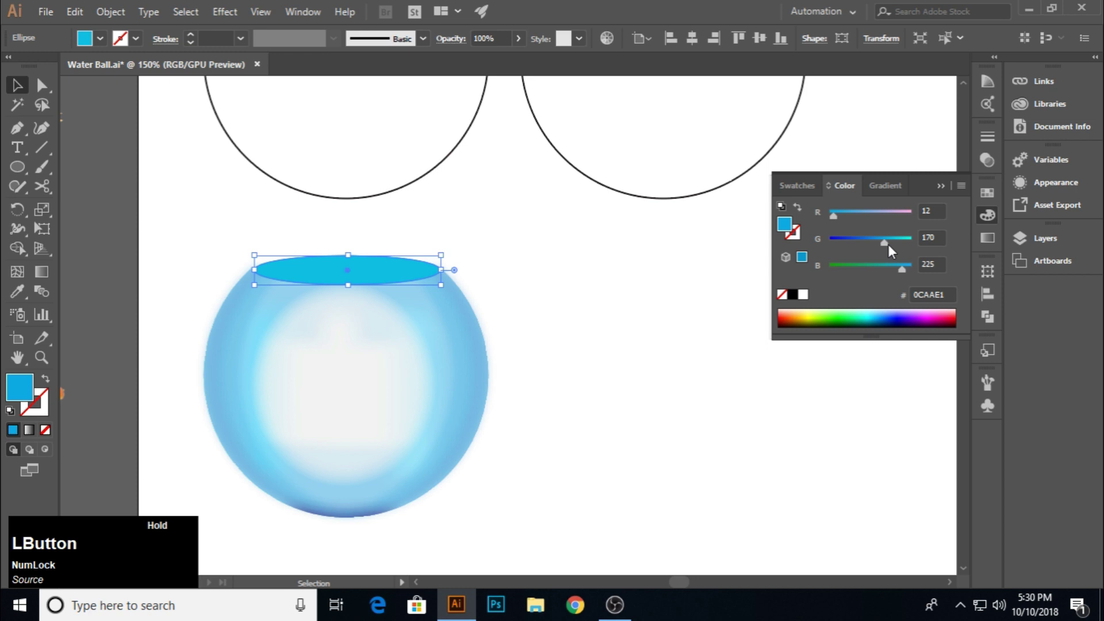
click(838, 225)
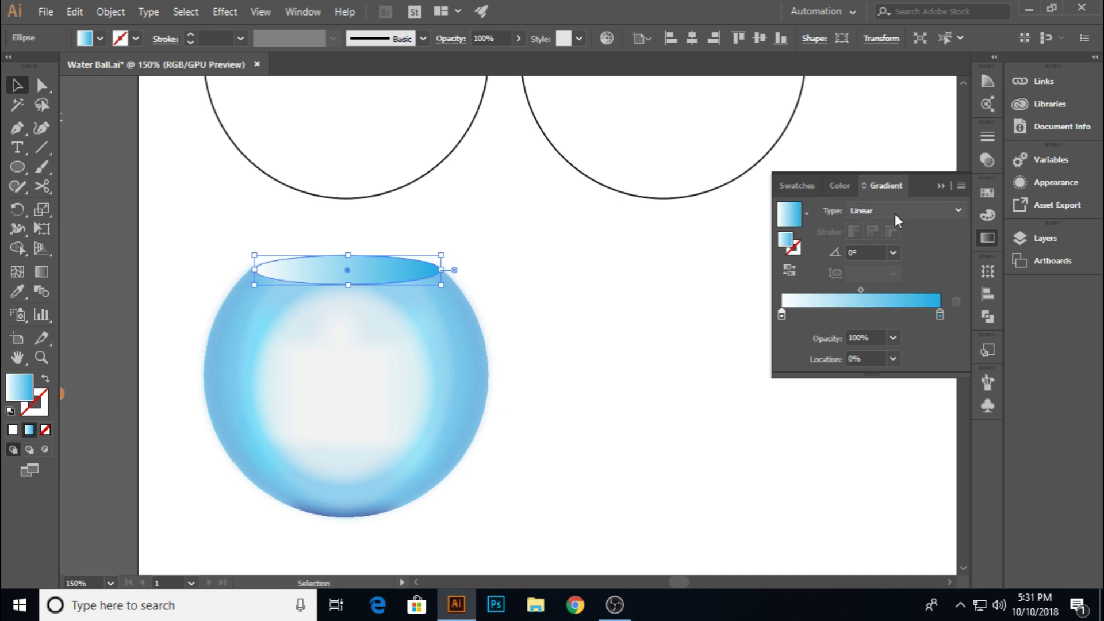
click(943, 191)
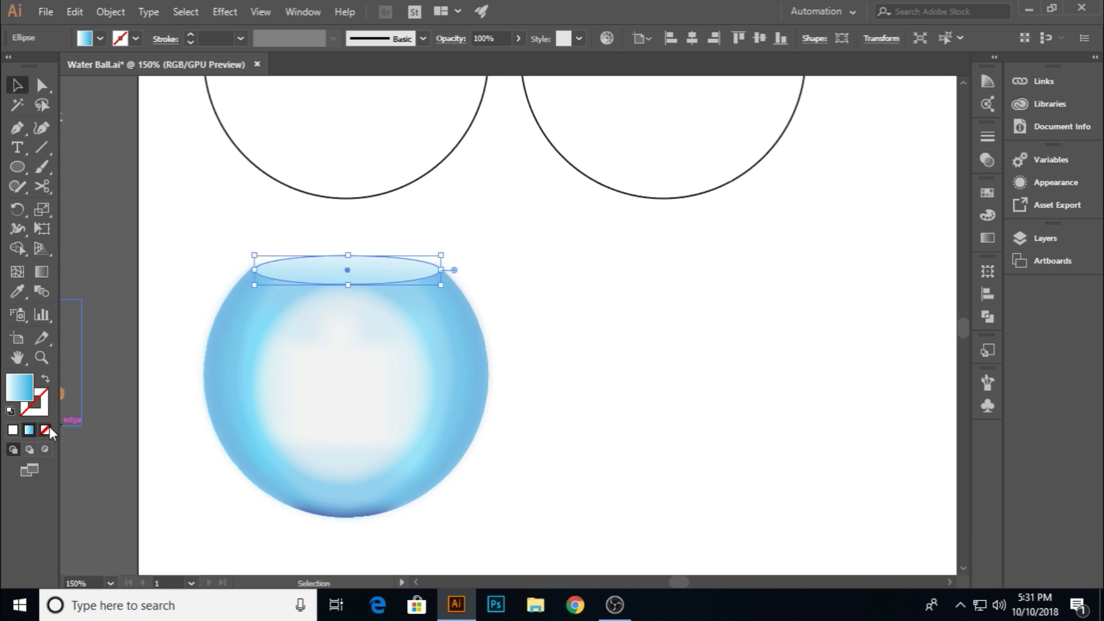
Give the ellipse's outline a multi-stop gradient so the bowl's mouth reads as a glassy rim
click(40, 412)
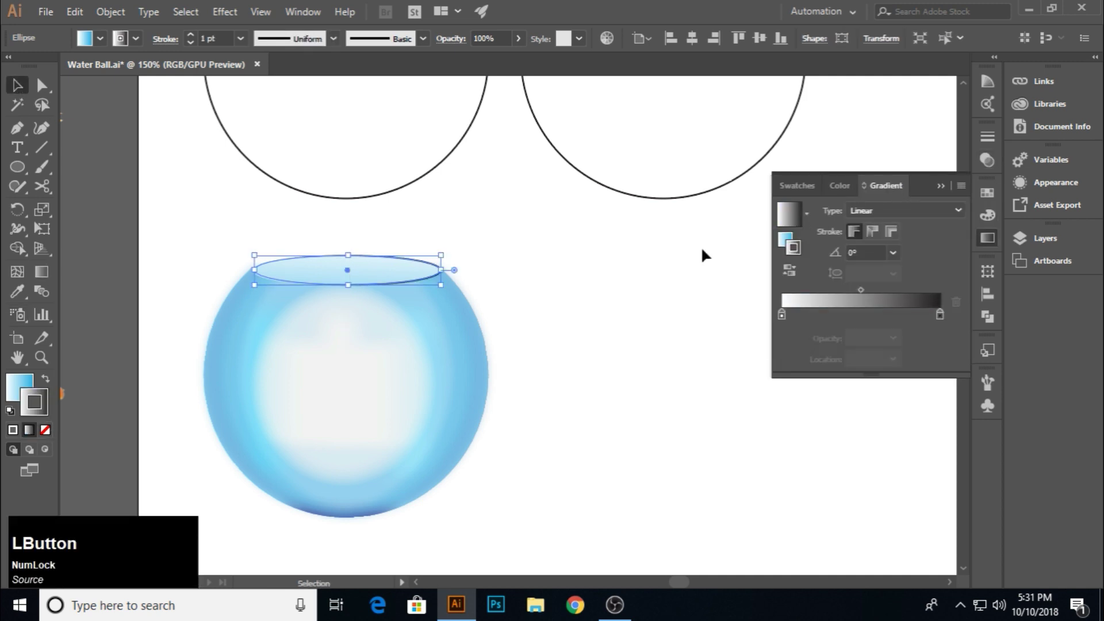
click(946, 323)
click(942, 324)
click(788, 323)
click(867, 321)
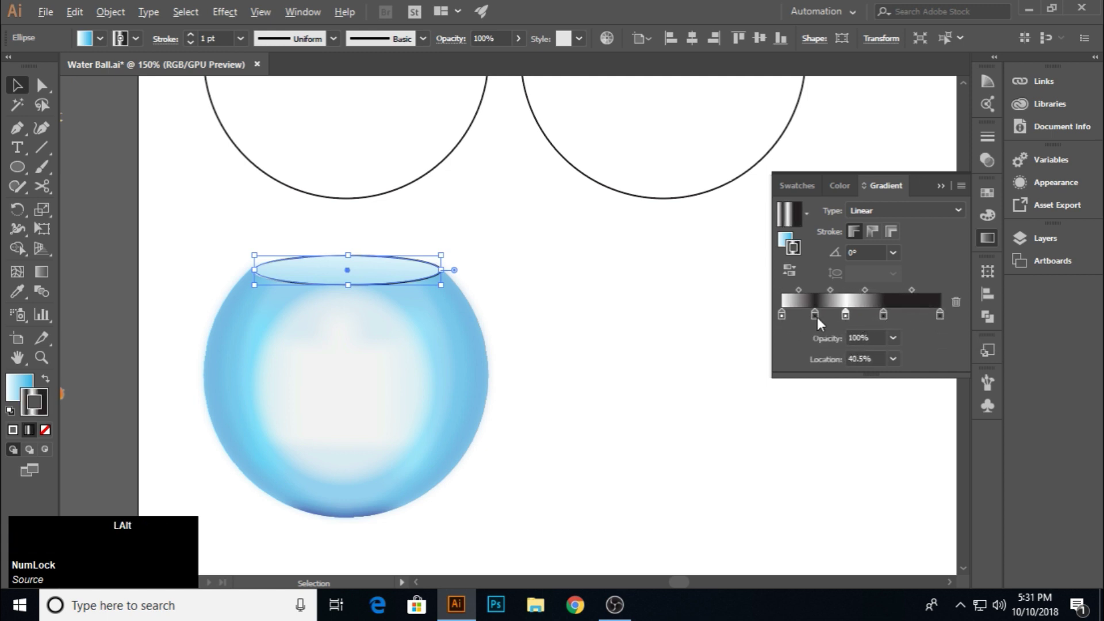
click(856, 323)
click(888, 321)
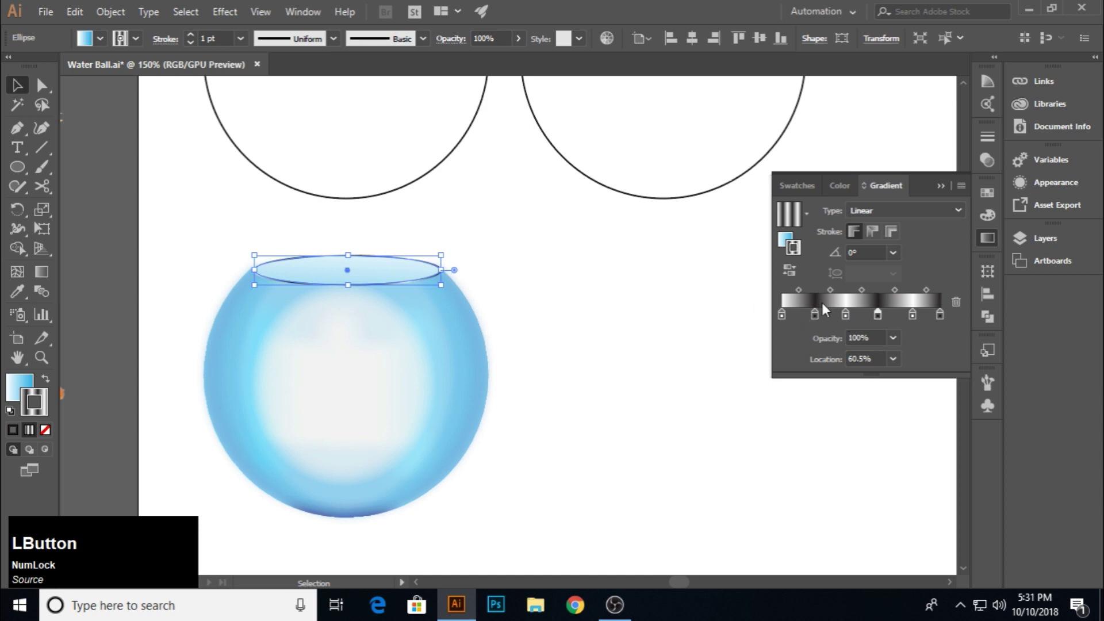
click(834, 296)
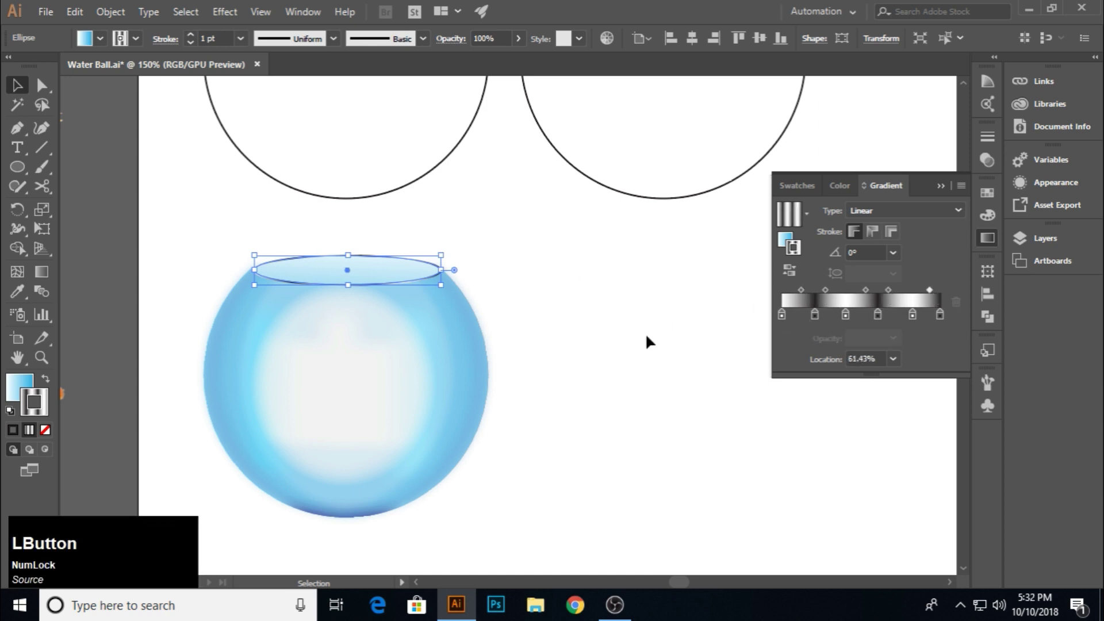
click(948, 191)
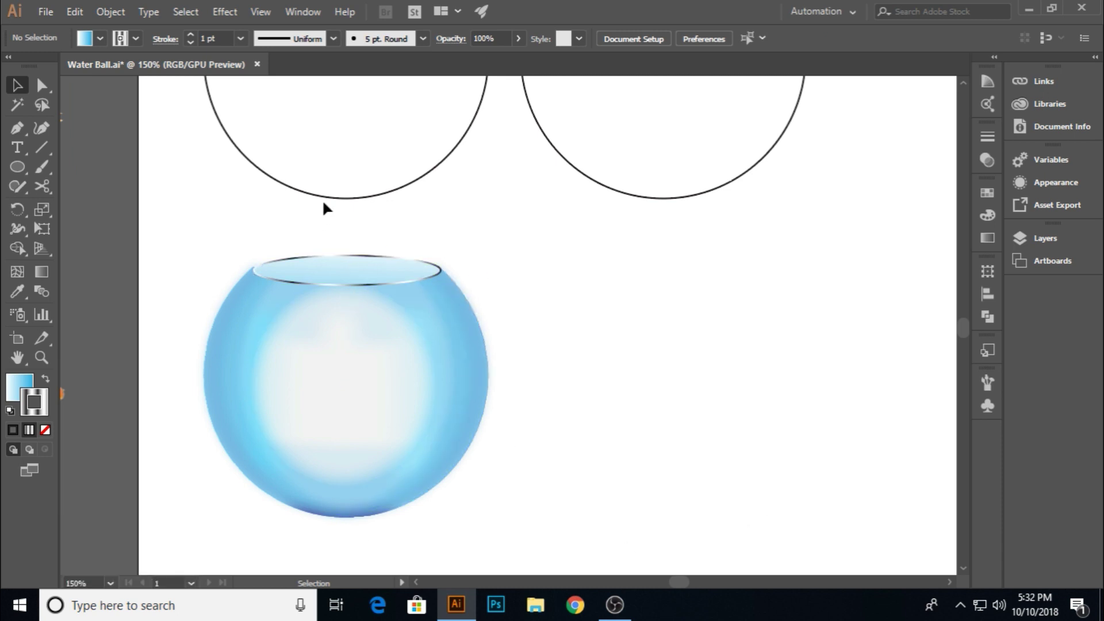
Alt-drag a copy of the flat-topped bowl outline and move it over the glossy bowl
click(610, 189)
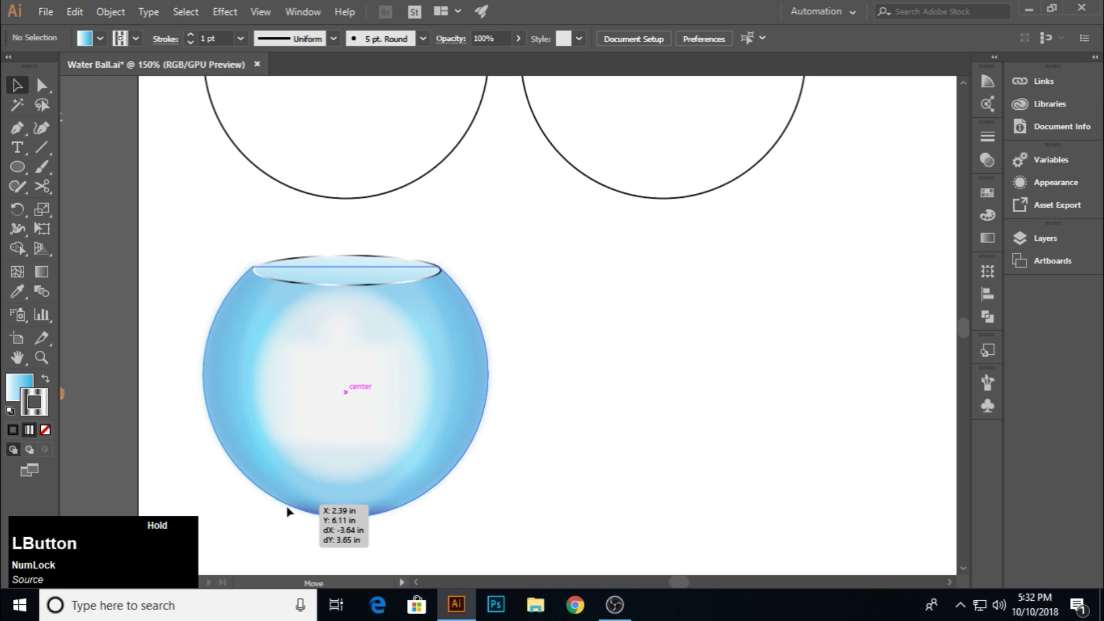
click(642, 197)
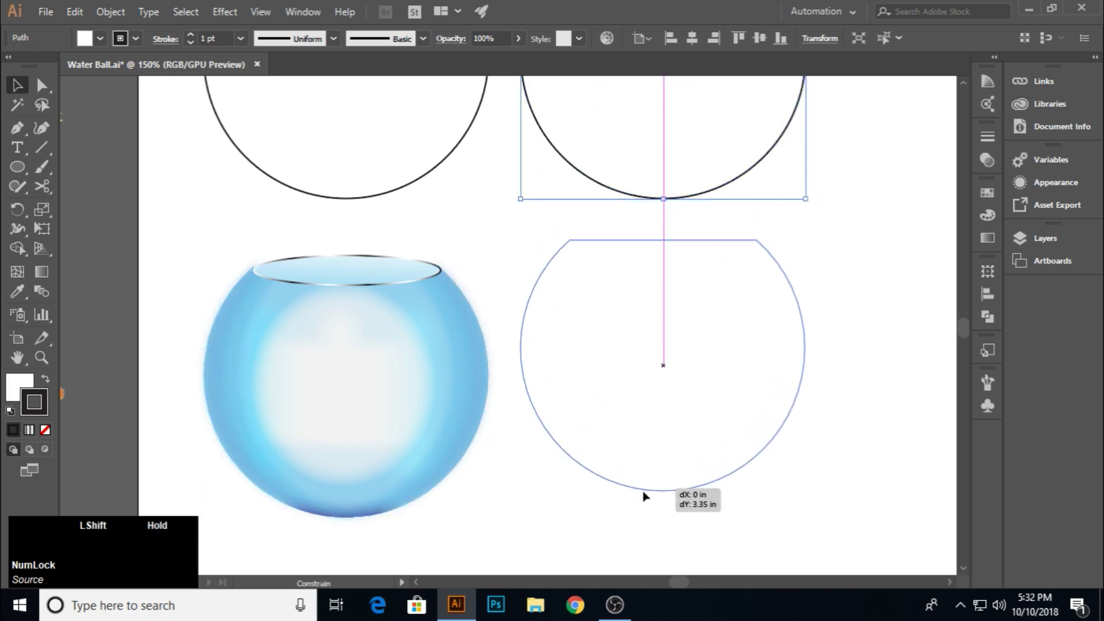
click(609, 188)
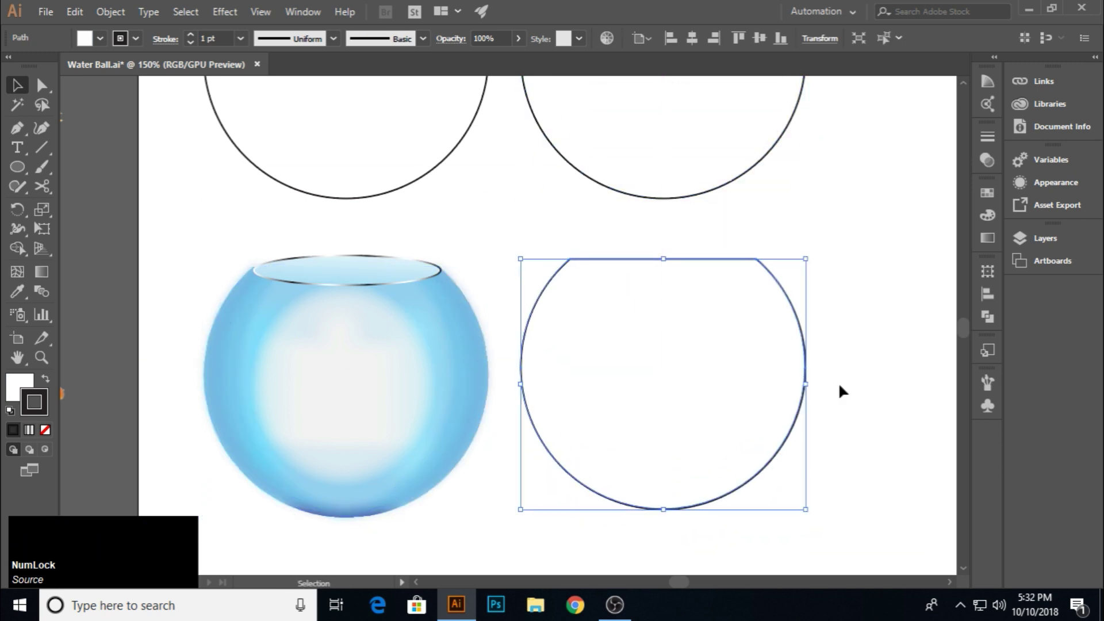
click(992, 244)
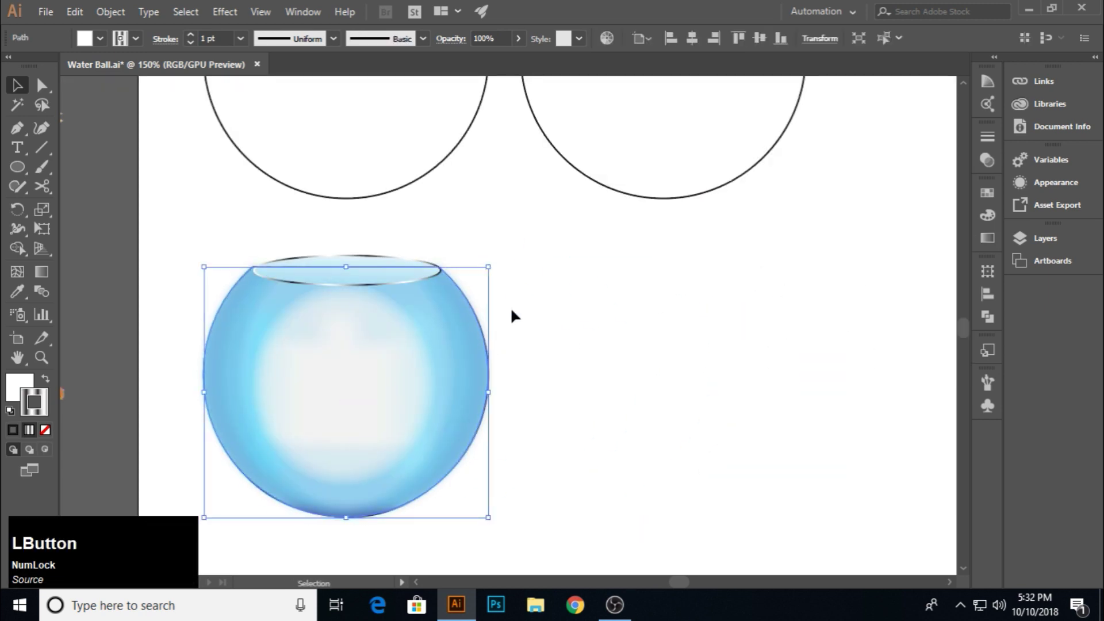
Bring the outline copy to the front so it sits atop the blue bowl
click(418, 285)
right_click(417, 288)
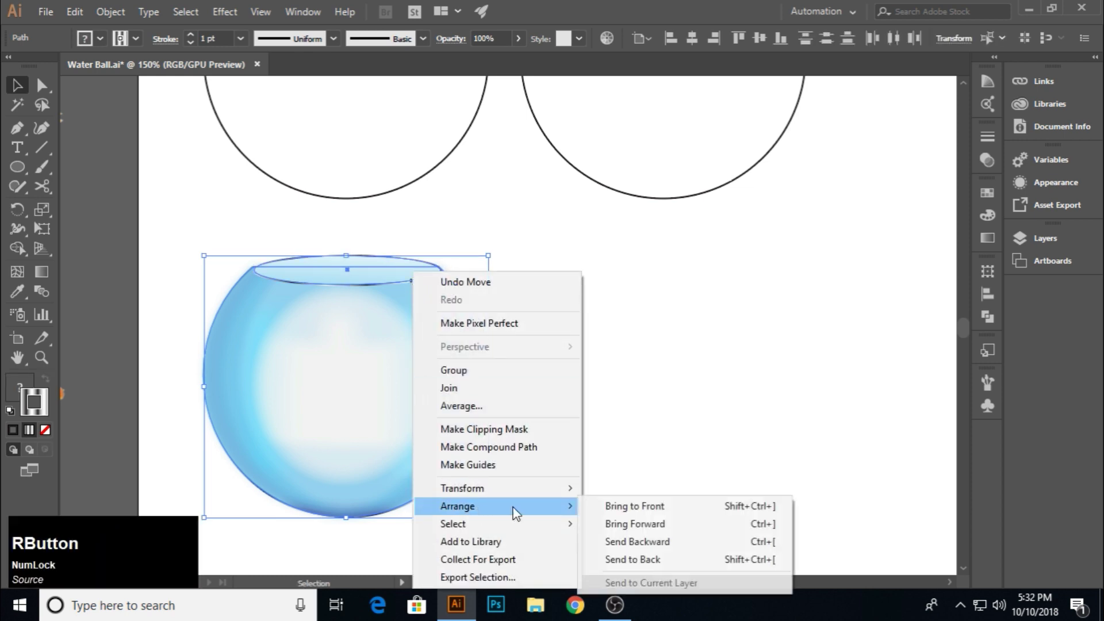
click(632, 513)
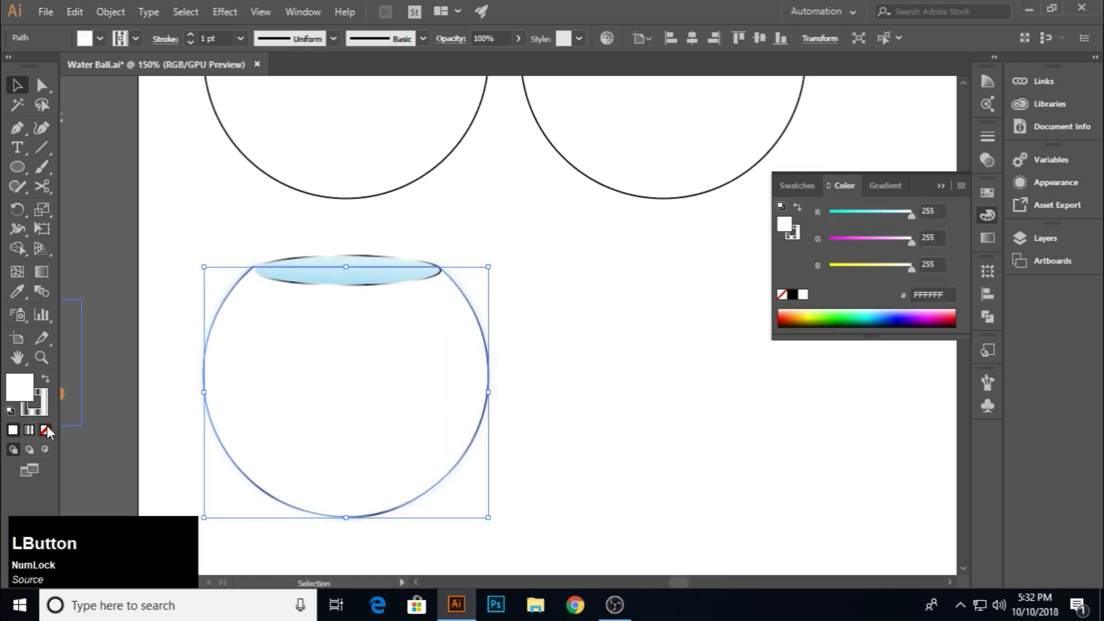
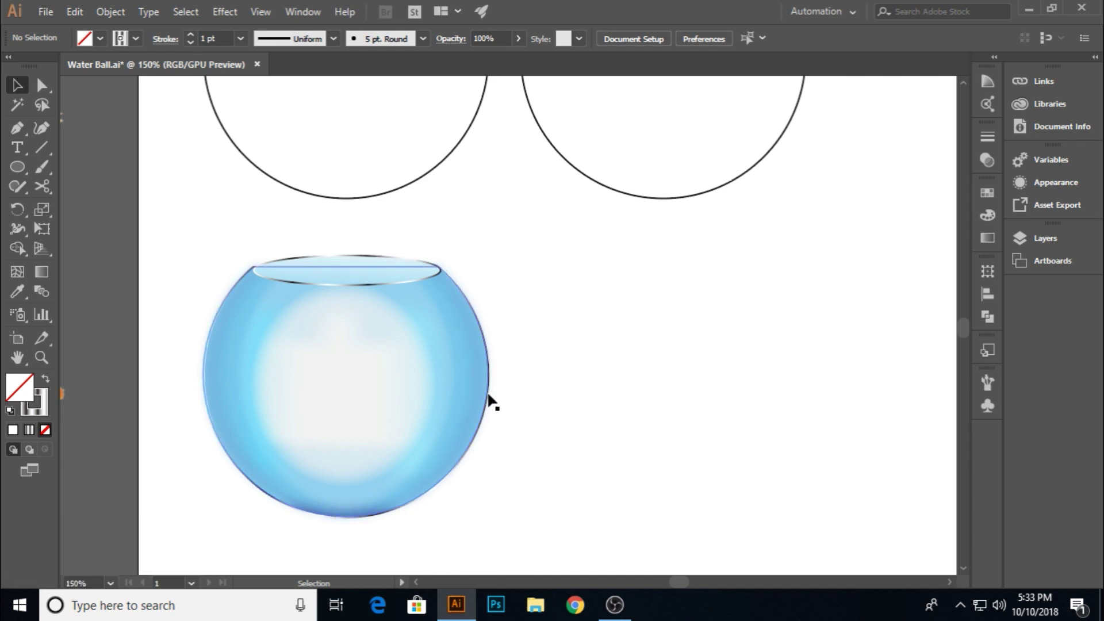
Apply a dark gradient preset to the outline's stroke and review the glassy edge
click(492, 398)
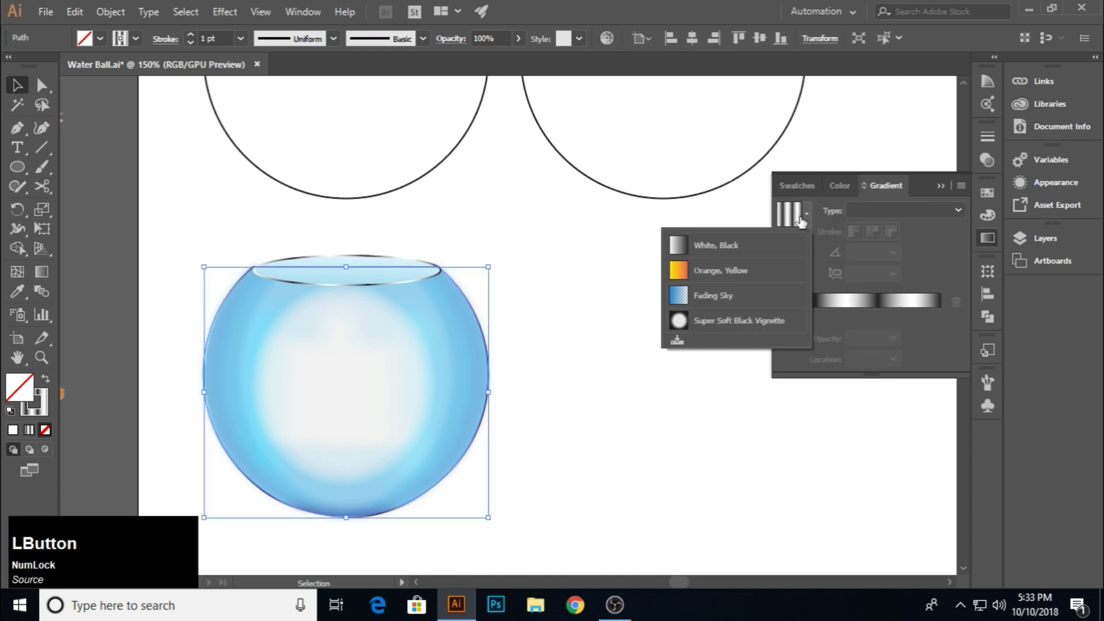
click(797, 262)
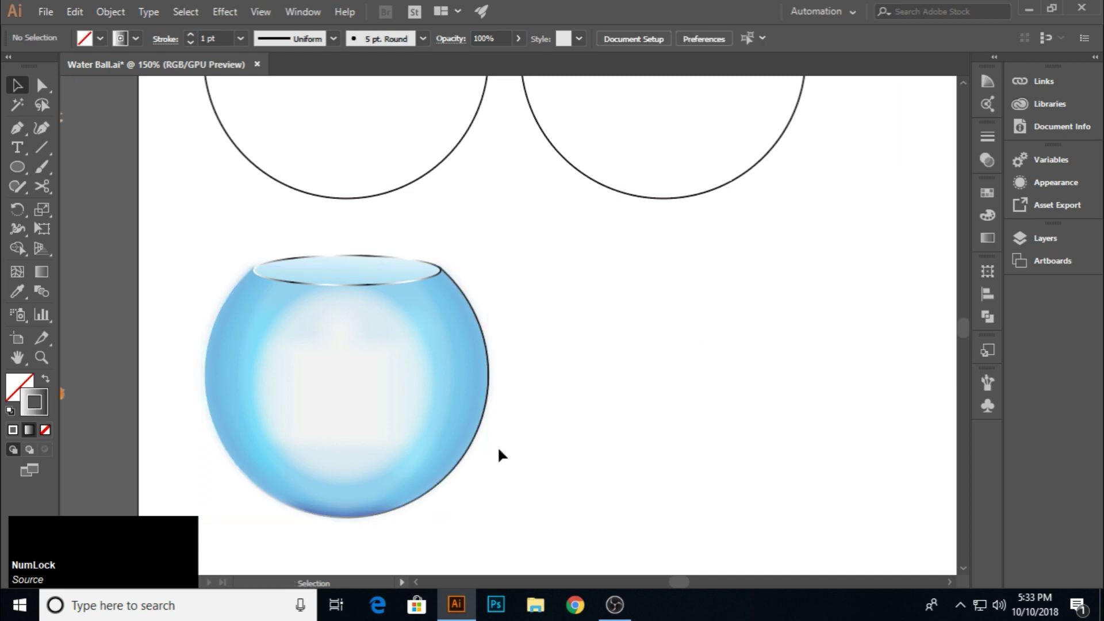
click(991, 246)
scroll(up, 3)
scroll(down, 3)
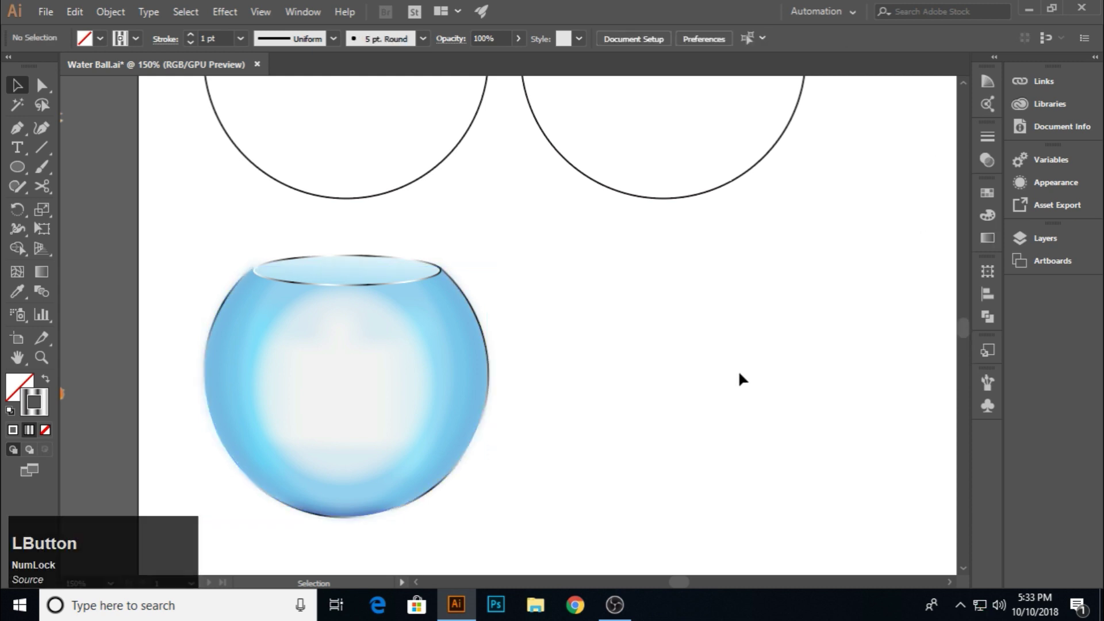
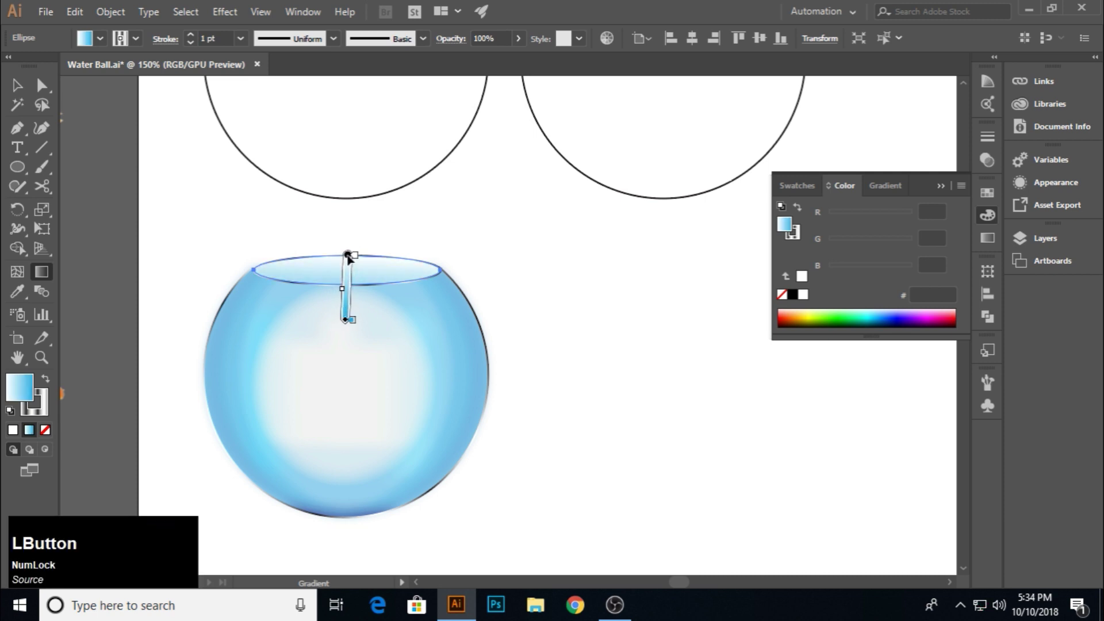
Restack a goldfish image inside the bowl via Arrange
scroll(down, 3)
click(176, 364)
right_click(432, 381)
click(496, 302)
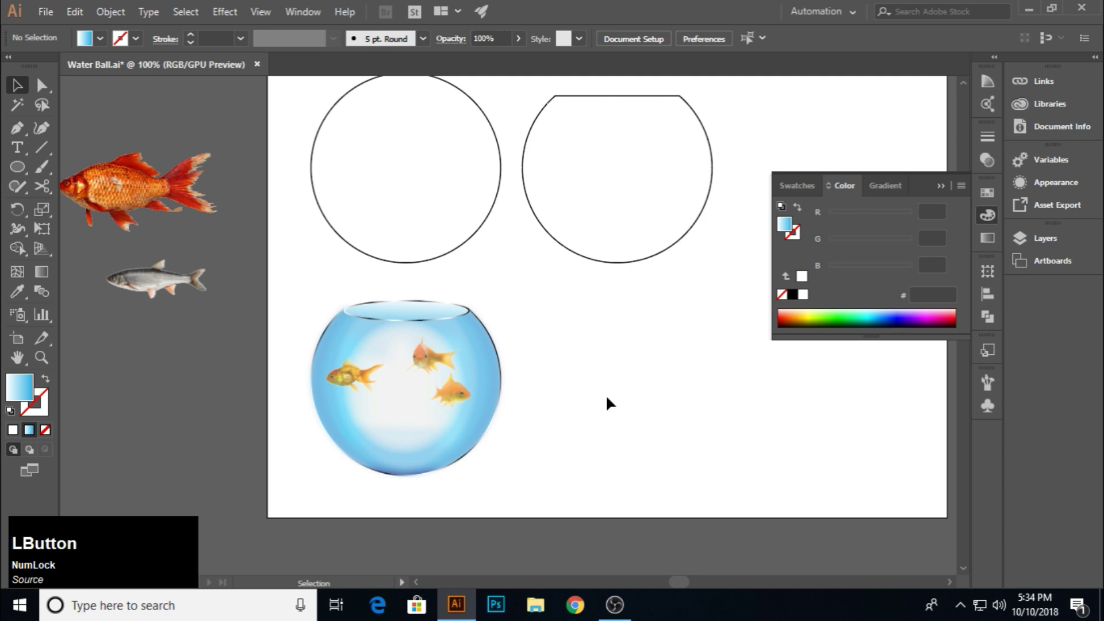
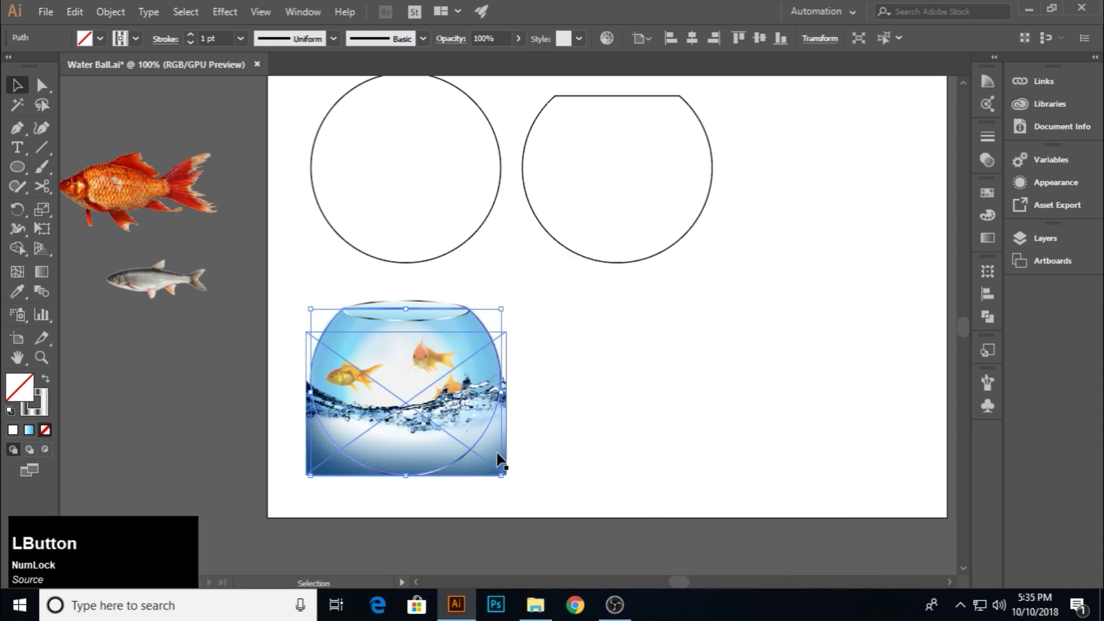
Bring the water-splash photo in front of the bowl's lower half
click(499, 451)
right_click(498, 456)
click(559, 328)
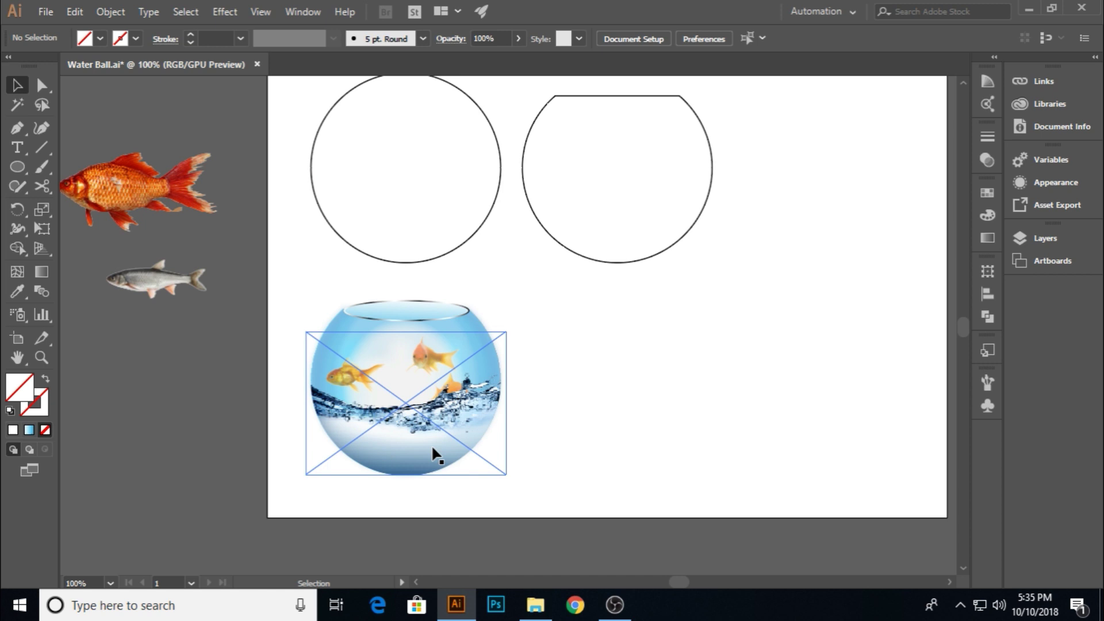
Move the water photo beside the bowl and lay a copied bowl outline over it
click(588, 379)
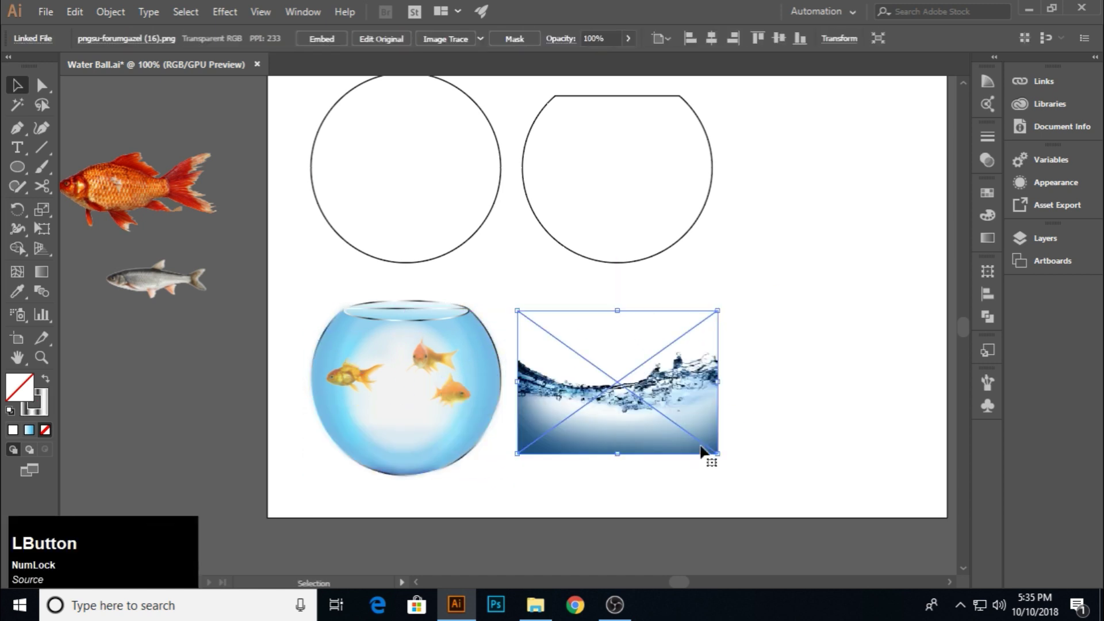
click(779, 441)
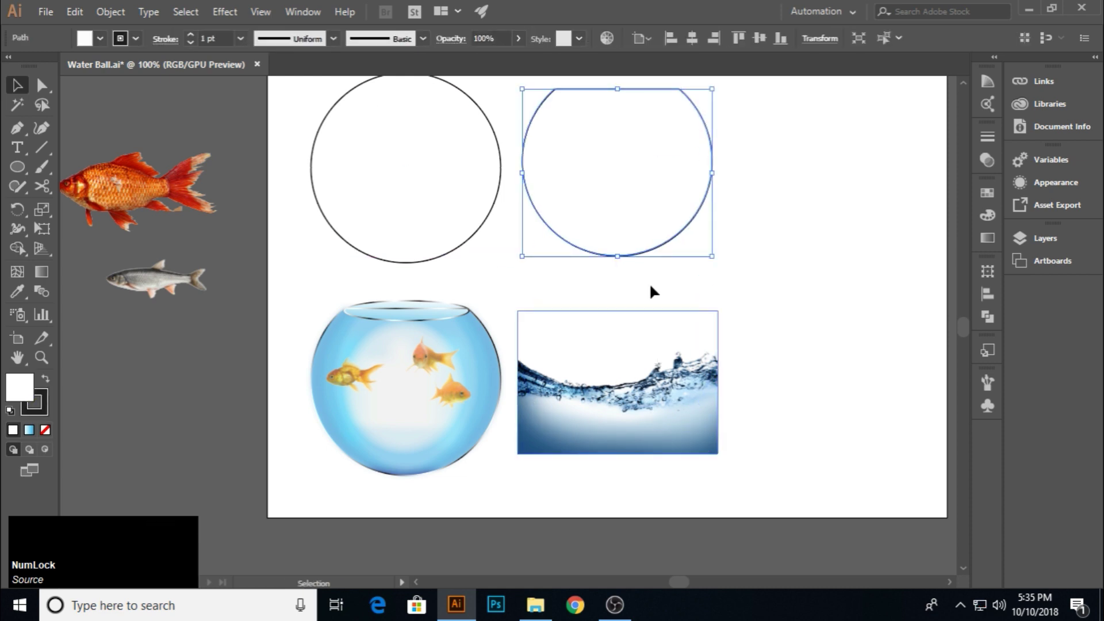
click(641, 258)
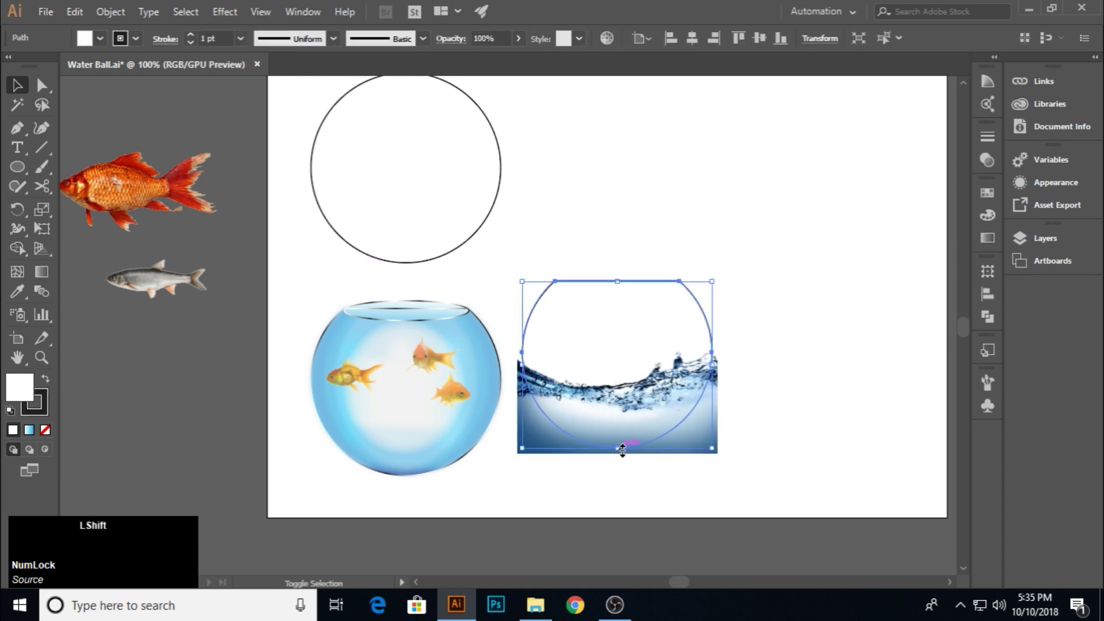
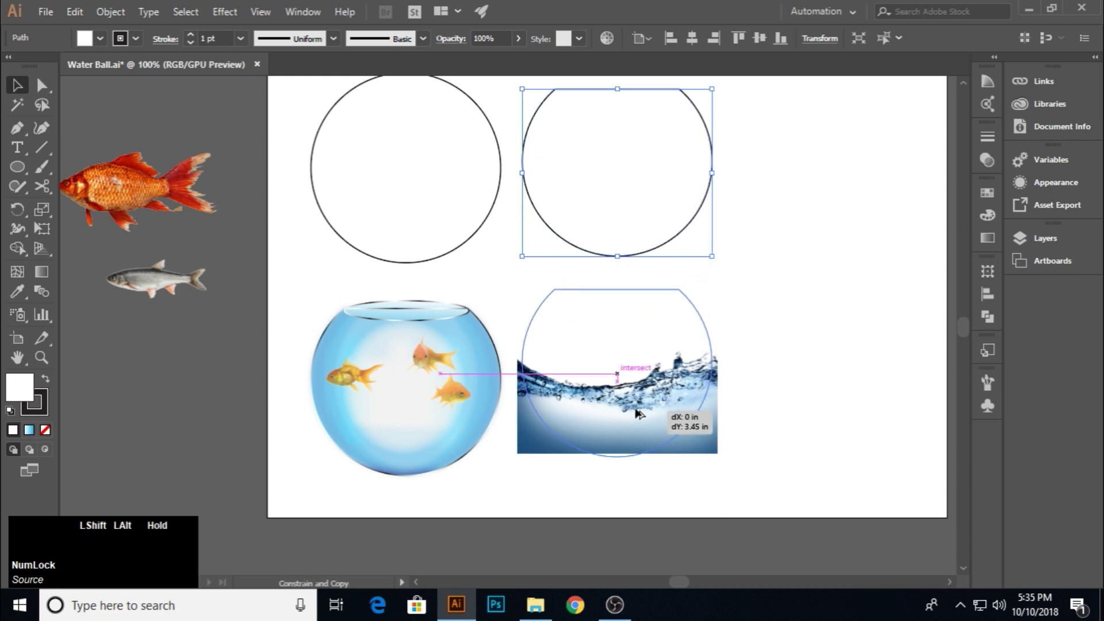
click(735, 481)
Bring the outline copy to front and make it a clipping mask for the water photo
right_click(631, 413)
click(701, 290)
right_click(694, 299)
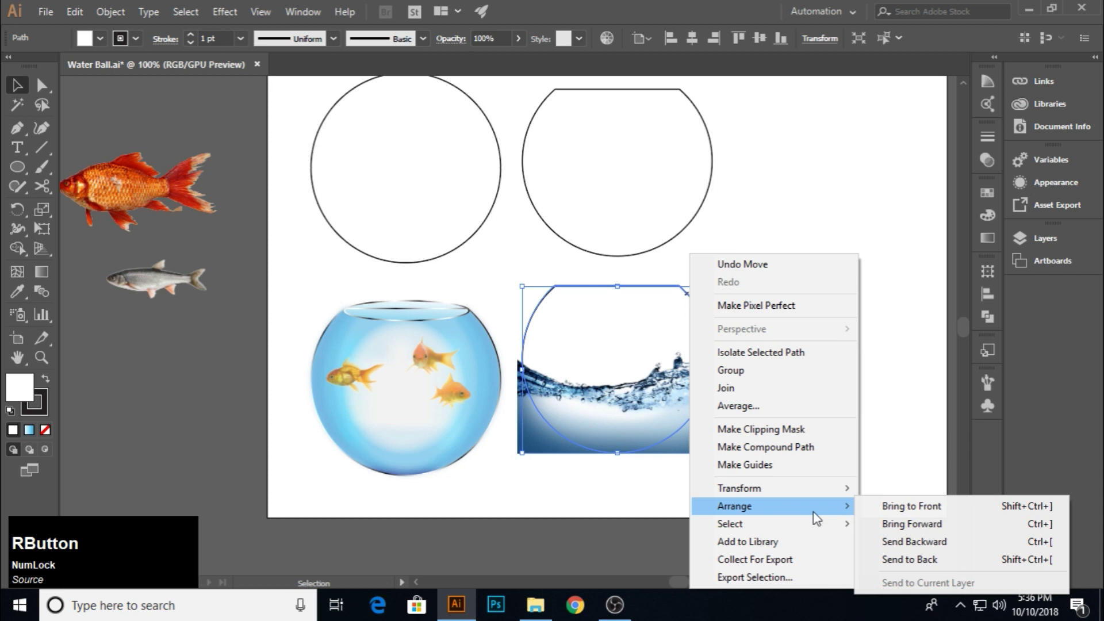
click(883, 520)
right_click(654, 395)
click(731, 271)
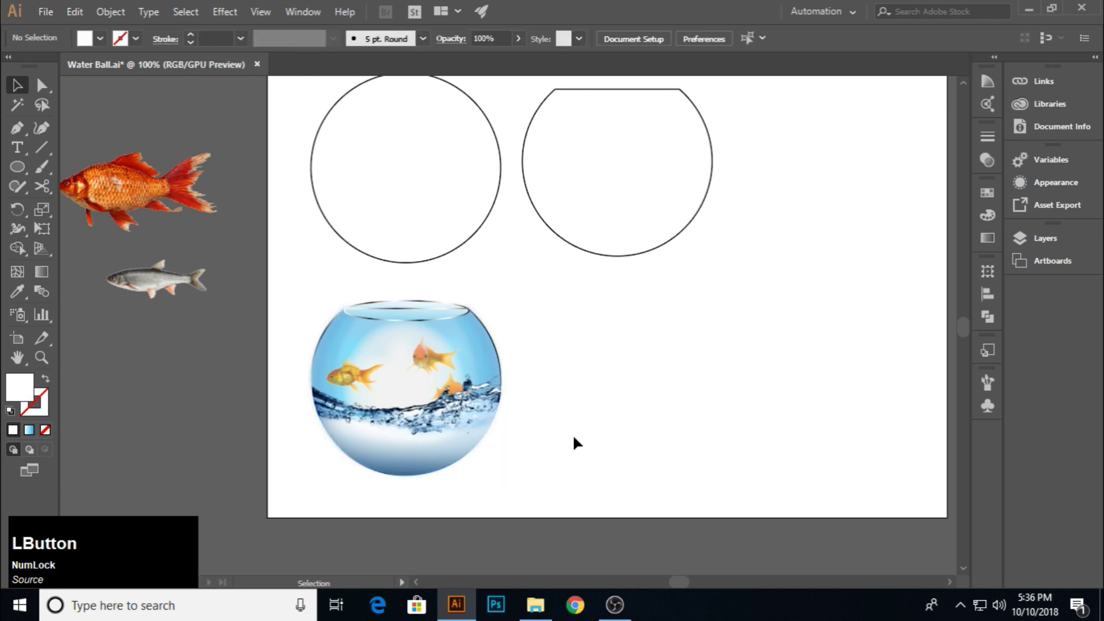
Reposition the clipped water inside the bowl and select the goldfish group
click(406, 307)
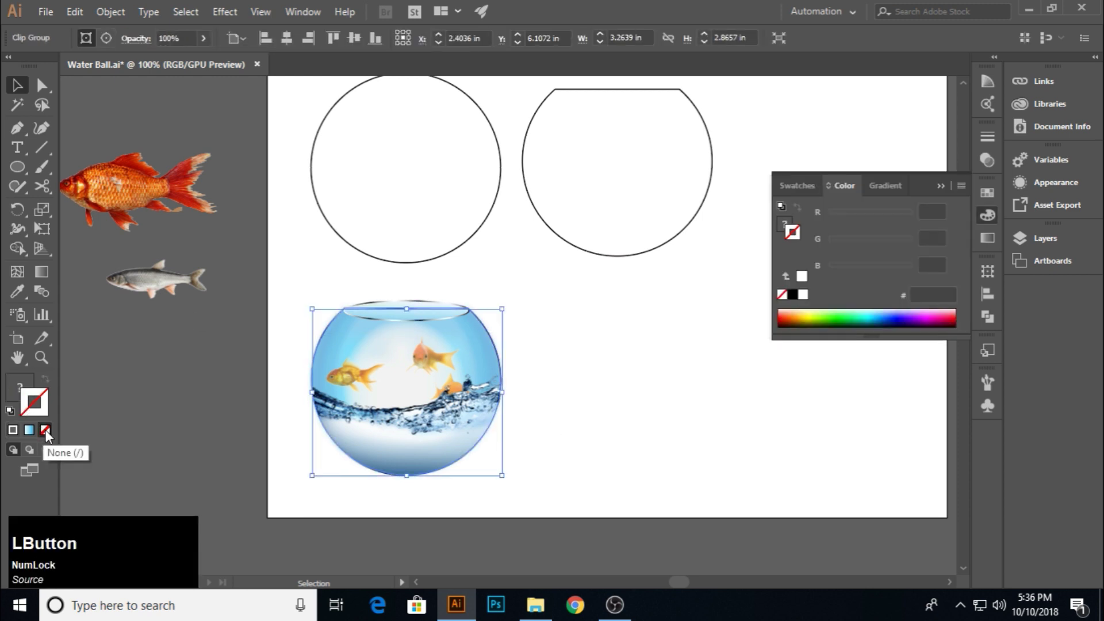
click(383, 313)
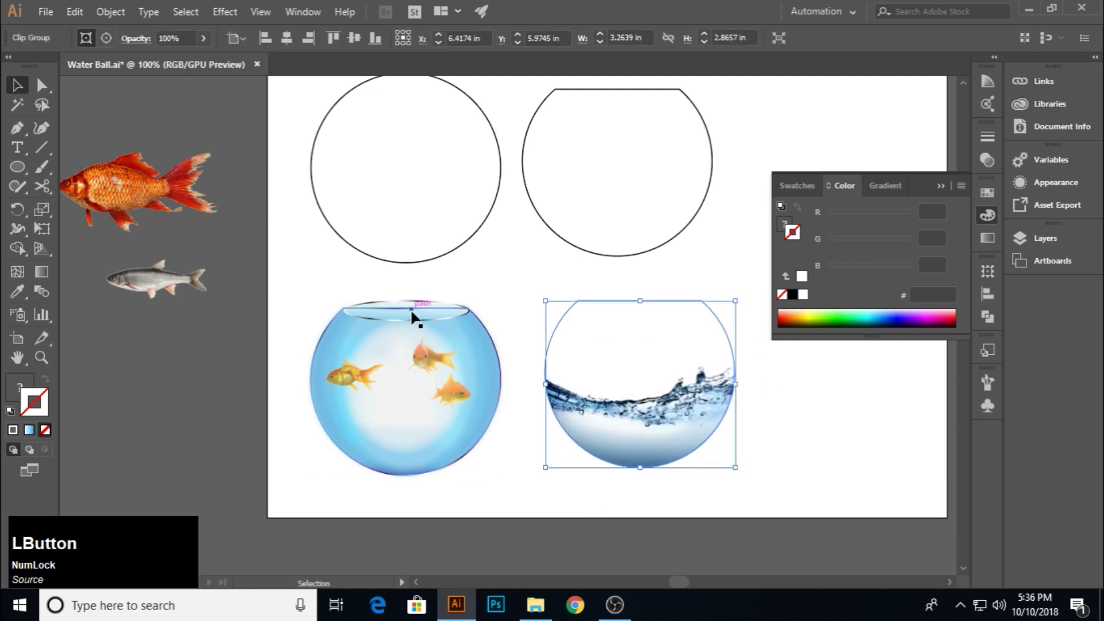
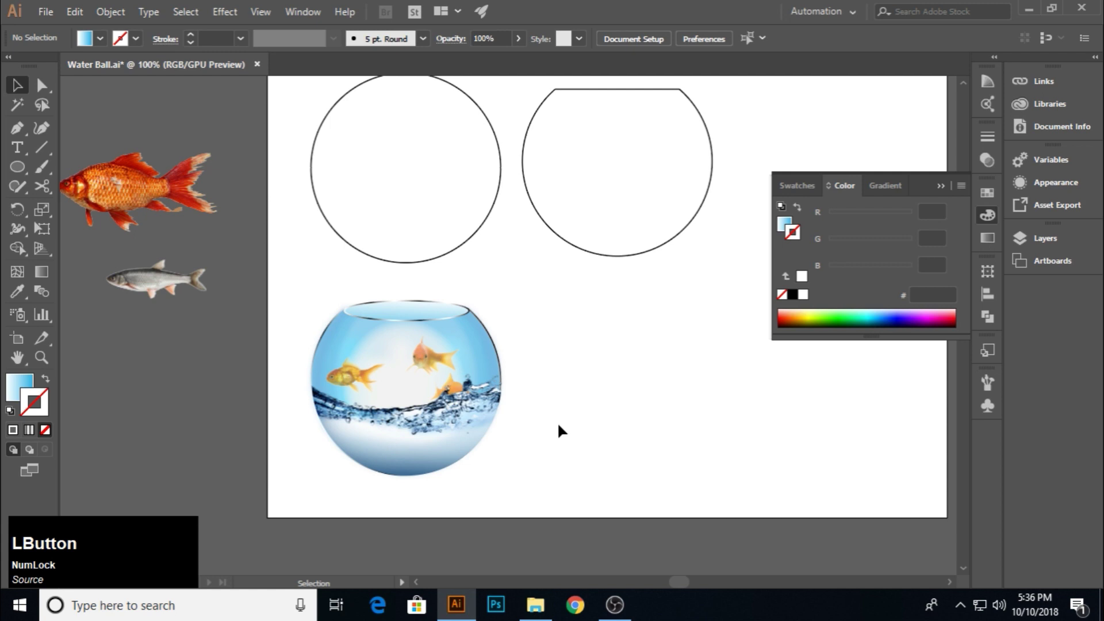
click(436, 368)
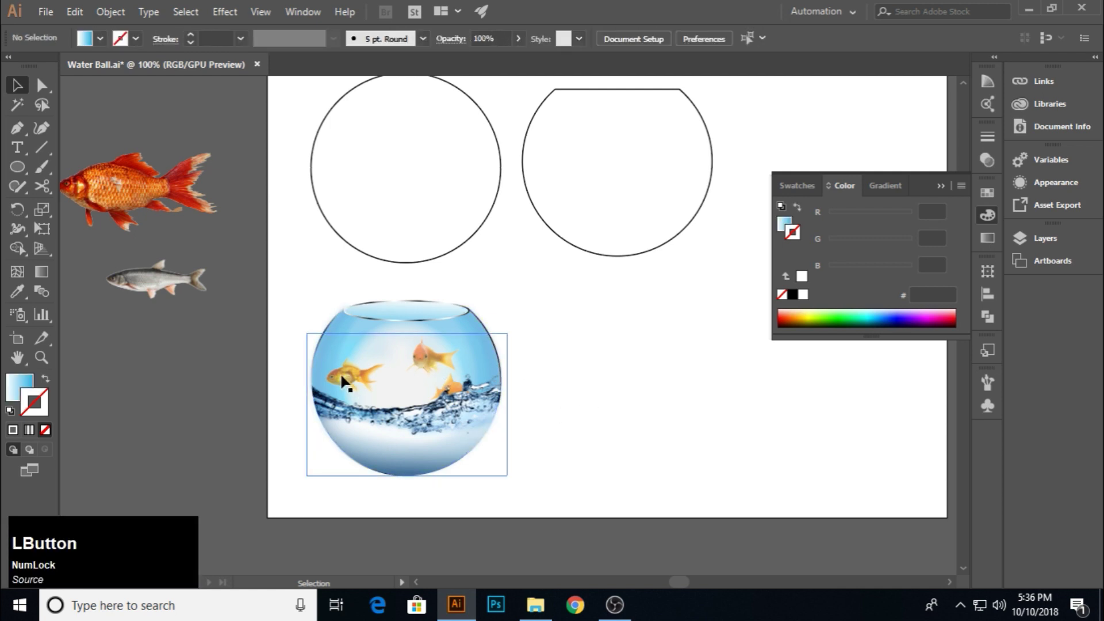
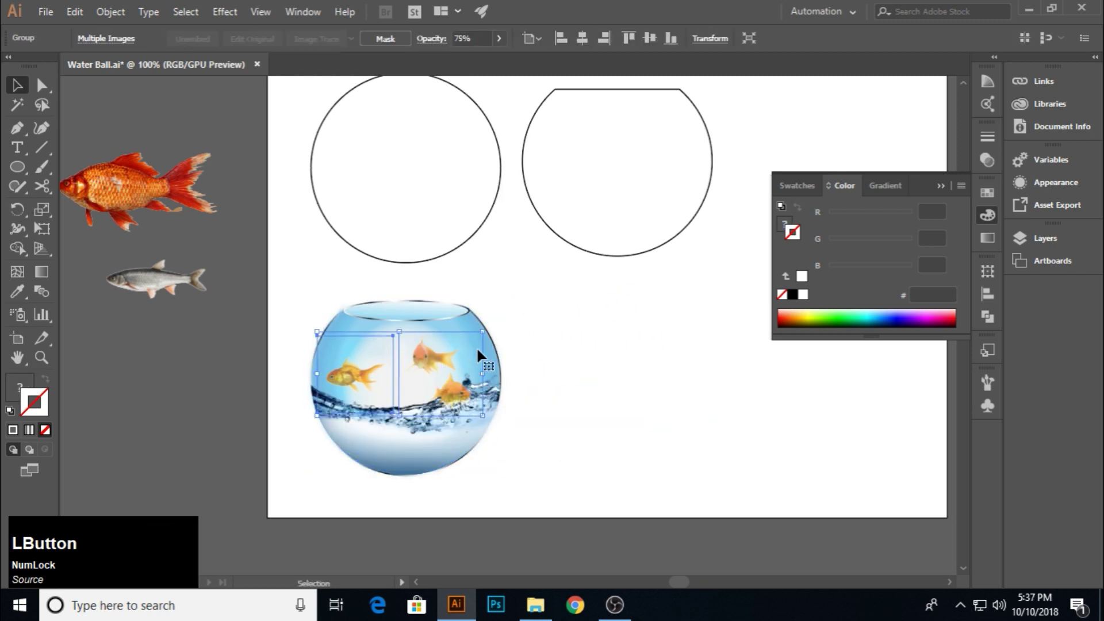
Nudge the goldfish lower with the arrow keys so they swim in the water
key(Down)
key(Right)
key(Down)
key(Right)
key(Down)
click(568, 375)
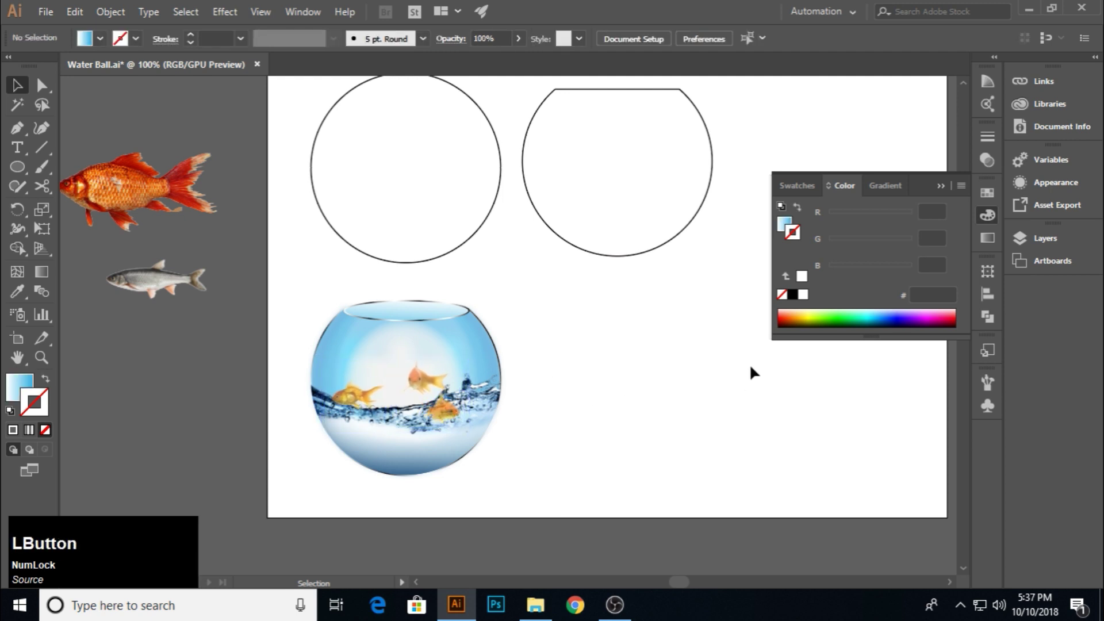
click(944, 190)
click(290, 301)
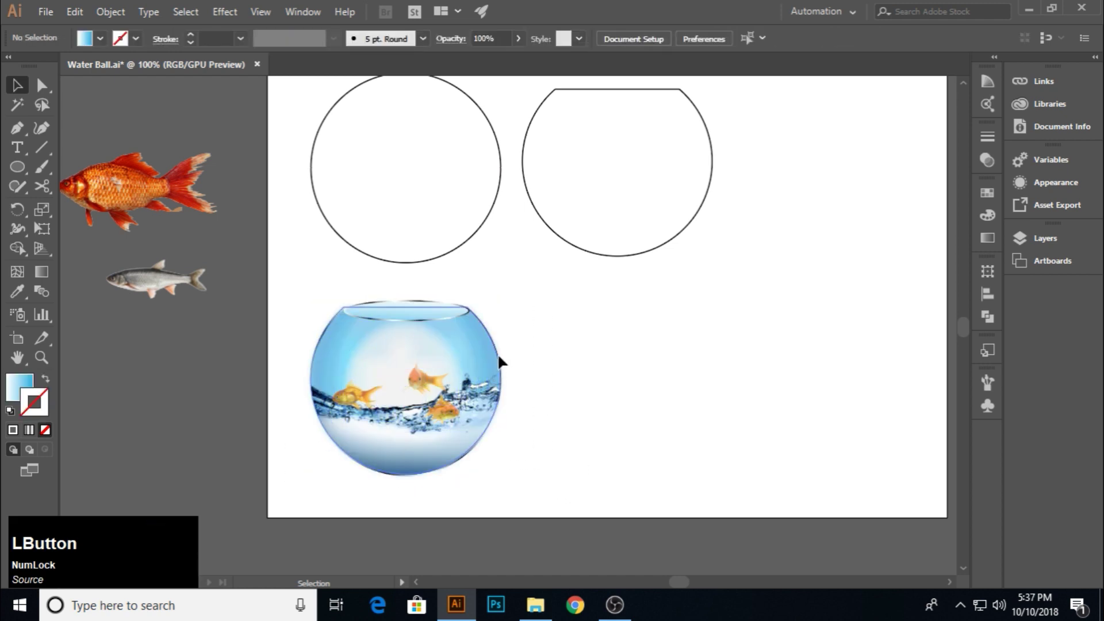
Select the bowl's glass outline and pick a stop on its silvery gradient stroke
click(801, 250)
click(442, 308)
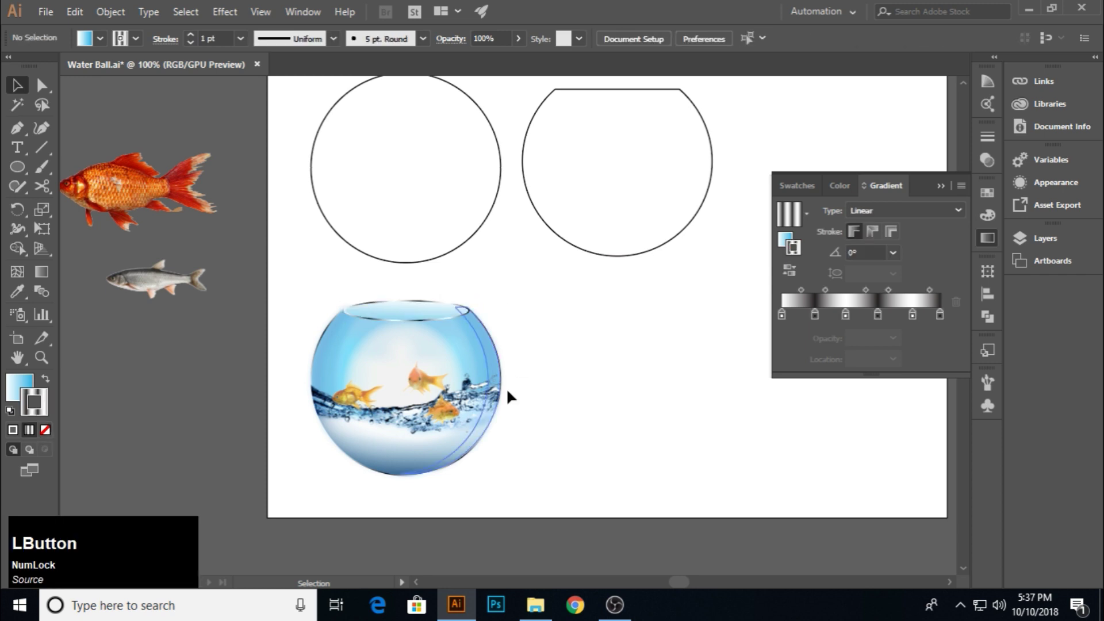
scroll(up, 3)
click(485, 330)
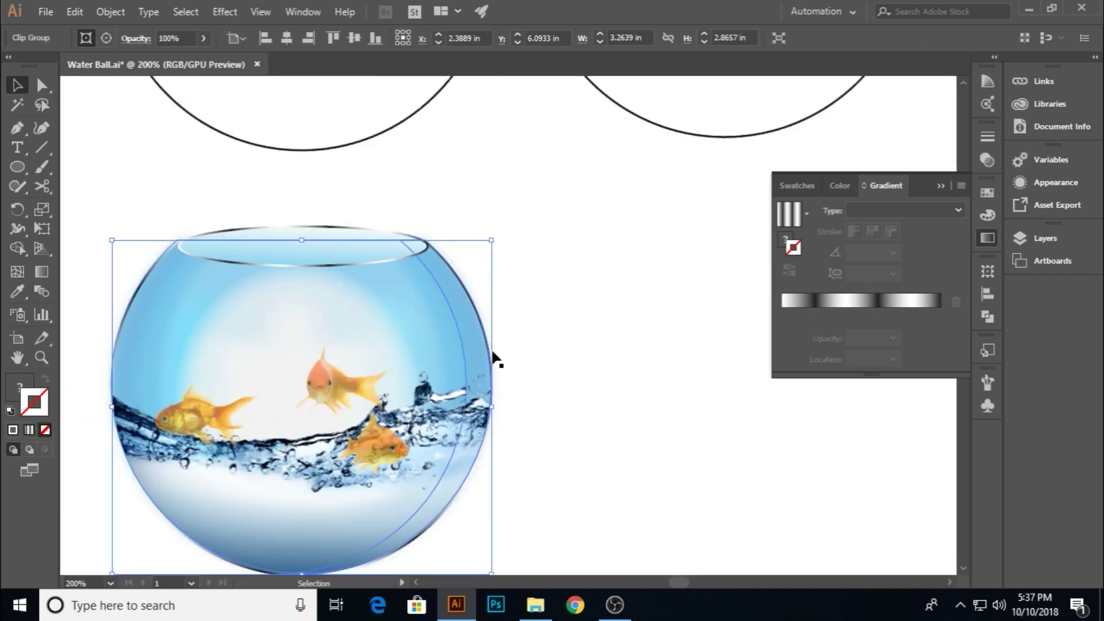
key(Left)
click(528, 359)
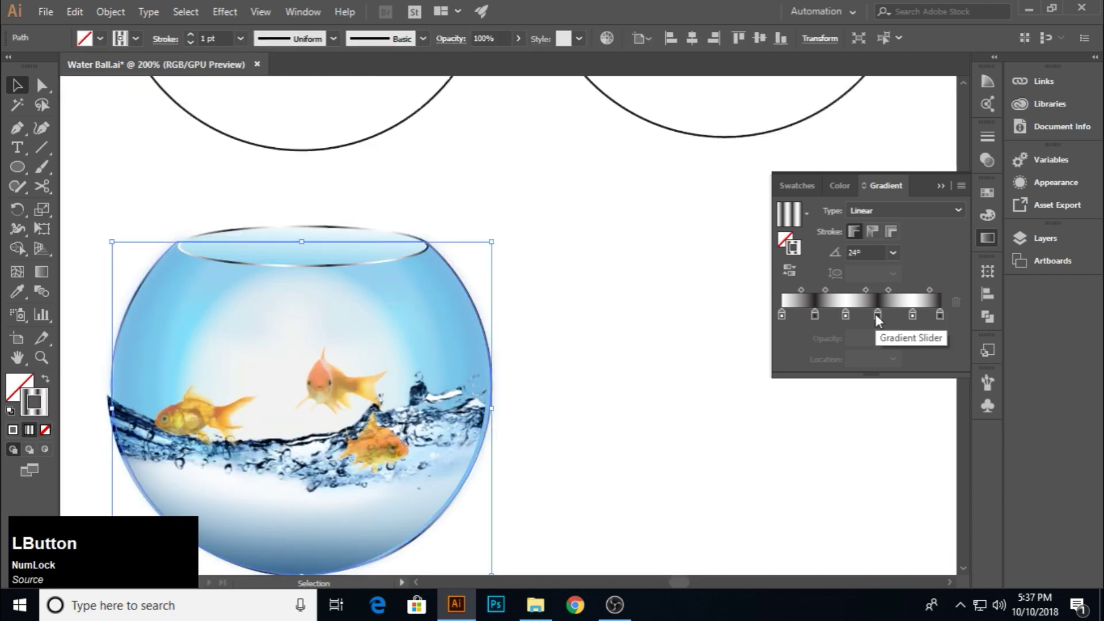
click(920, 324)
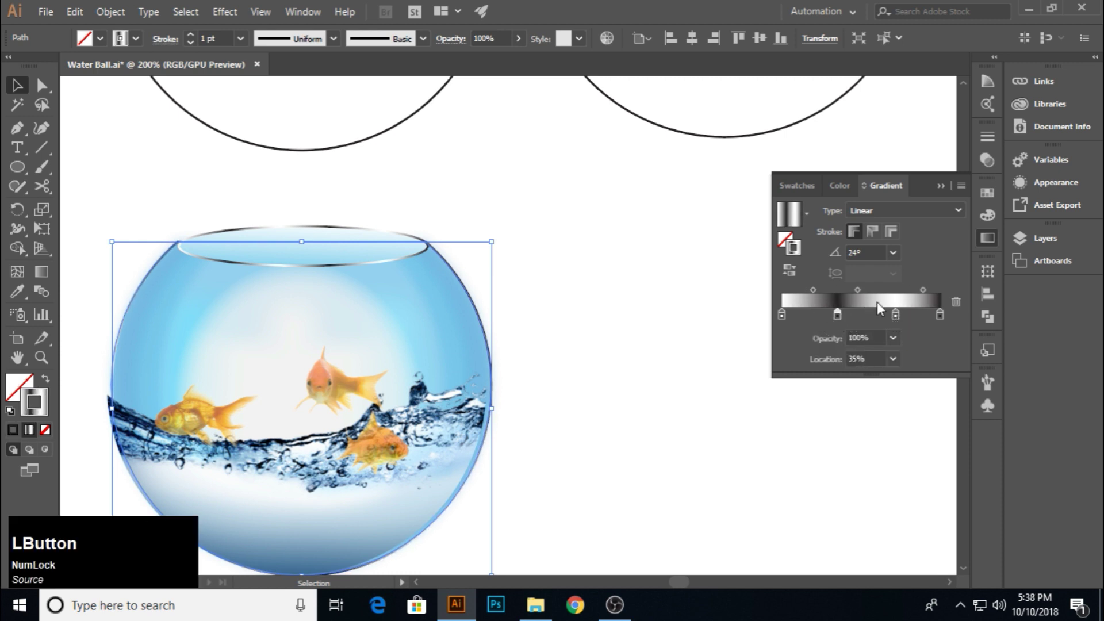
click(249, 319)
key(Right)
Reposition the outline gradient's stops, then drag the water splash out beside the bowl
double_click(556, 340)
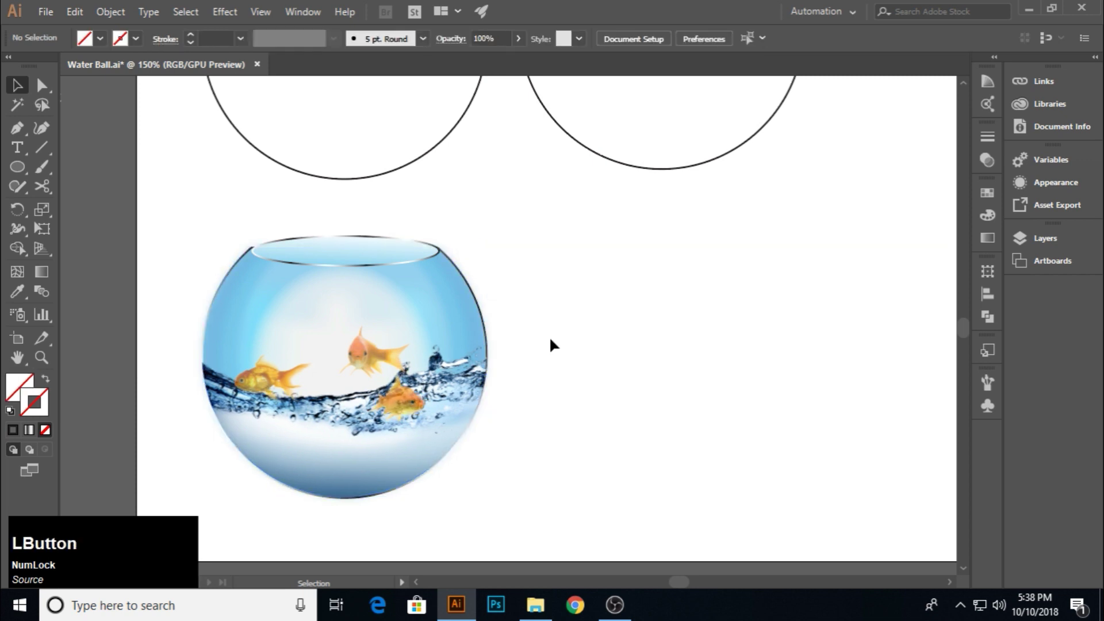
right_click(454, 268)
click(670, 425)
click(367, 502)
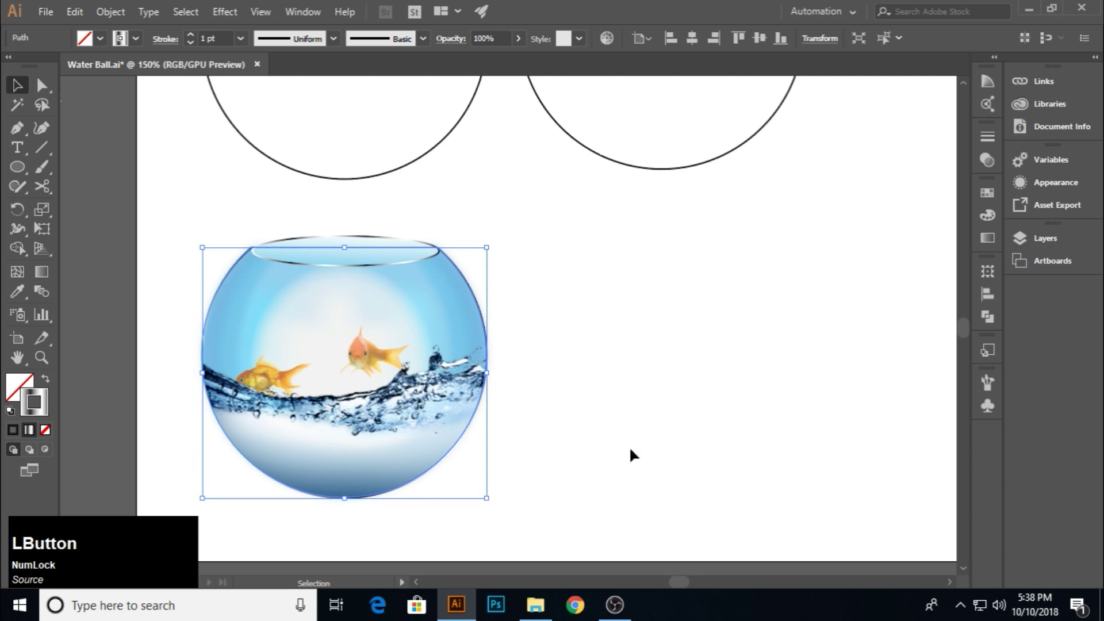
click(995, 250)
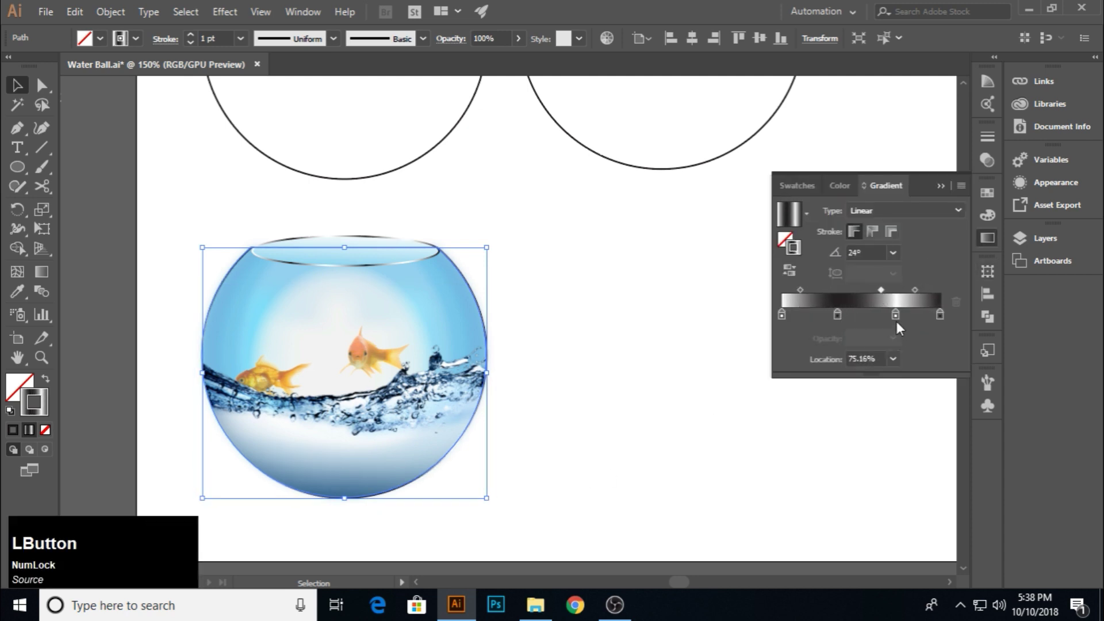
click(713, 222)
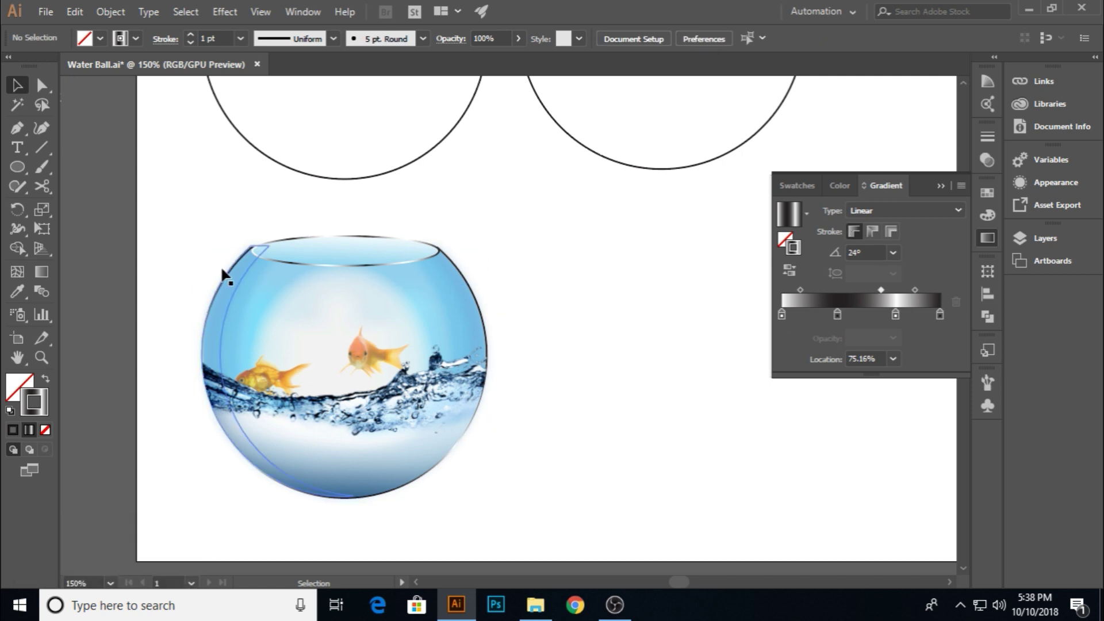
click(528, 275)
click(289, 437)
Restack the curved highlight arcs twice via Arrange so all three goldfish show
click(273, 429)
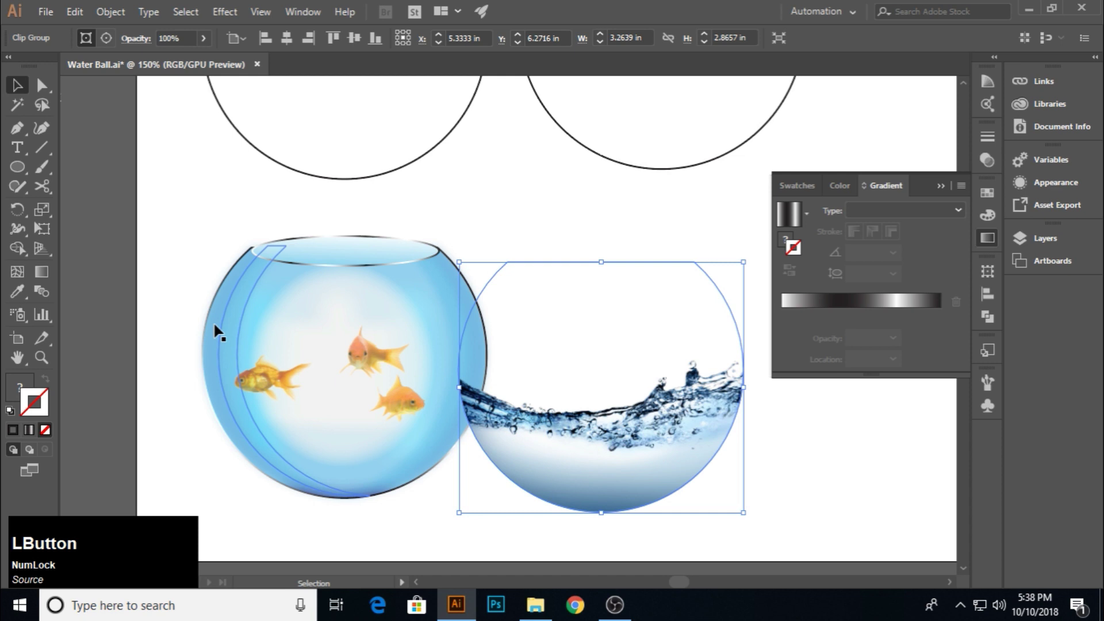
click(229, 336)
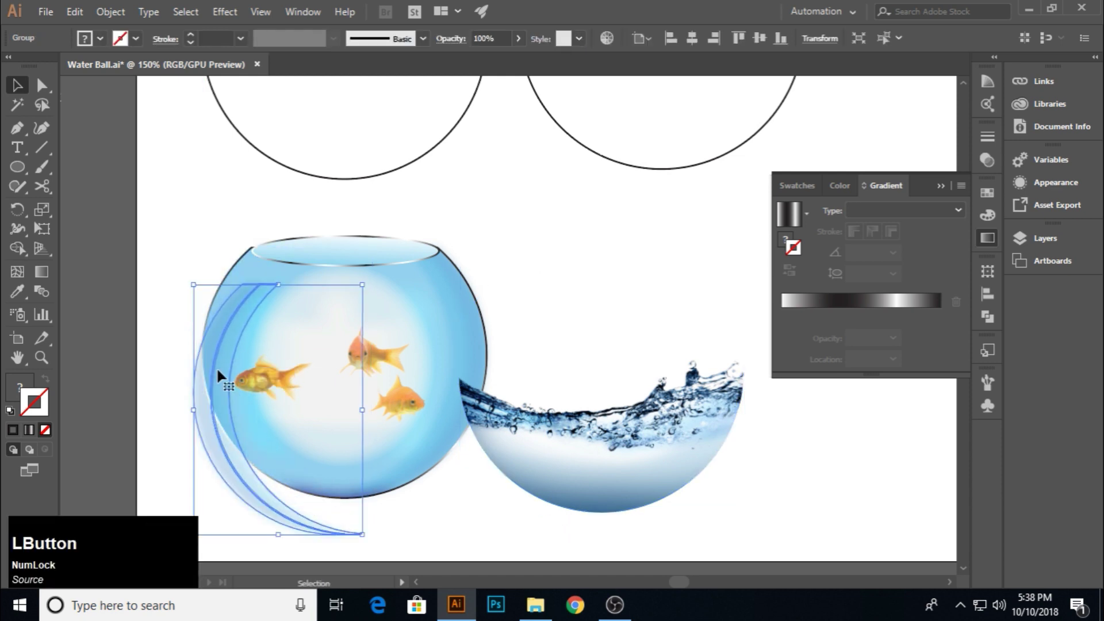
right_click(269, 463)
click(276, 509)
right_click(464, 313)
click(524, 467)
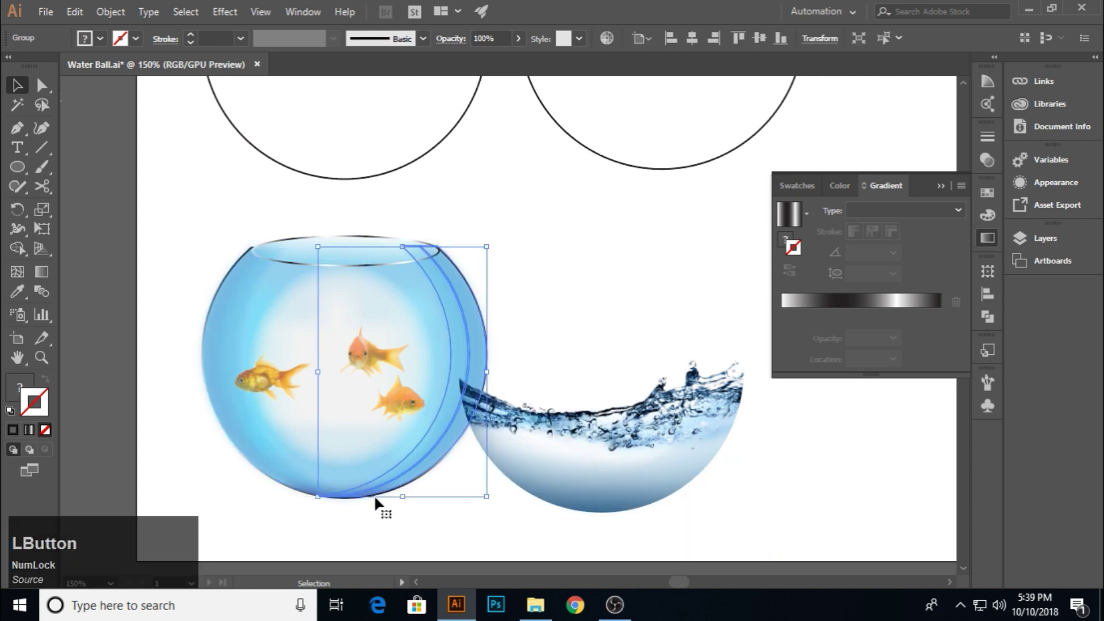
Select the rim ellipse at the bowl's mouth
key(shift+Num_Lock)
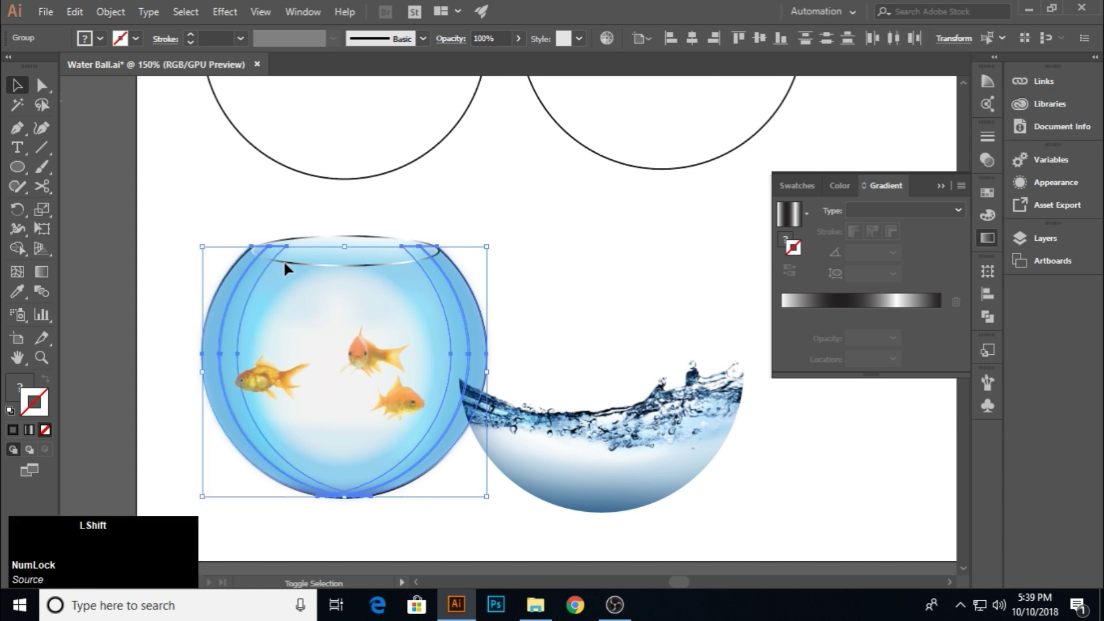
click(334, 216)
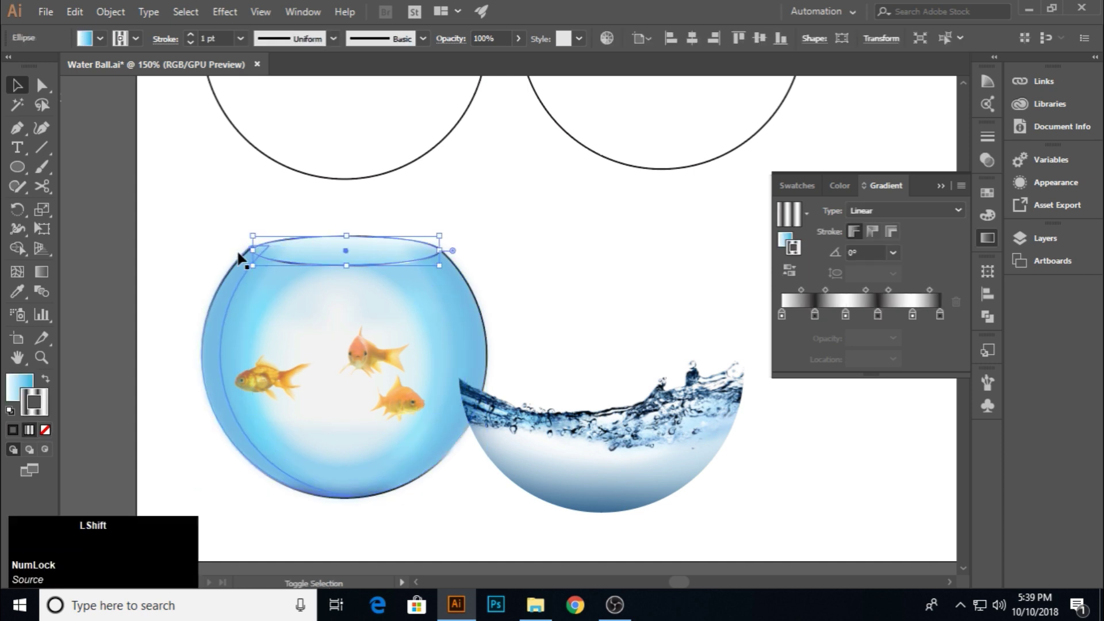
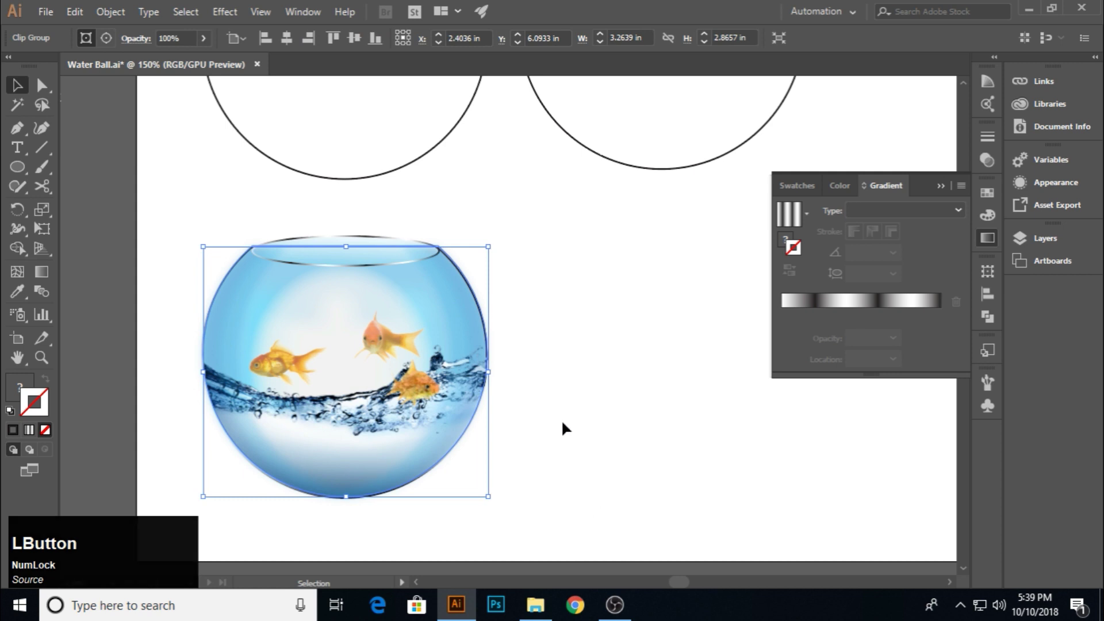
Rearrange the goldfish images inside the bowl and restack them
click(566, 427)
click(391, 347)
click(364, 362)
click(373, 361)
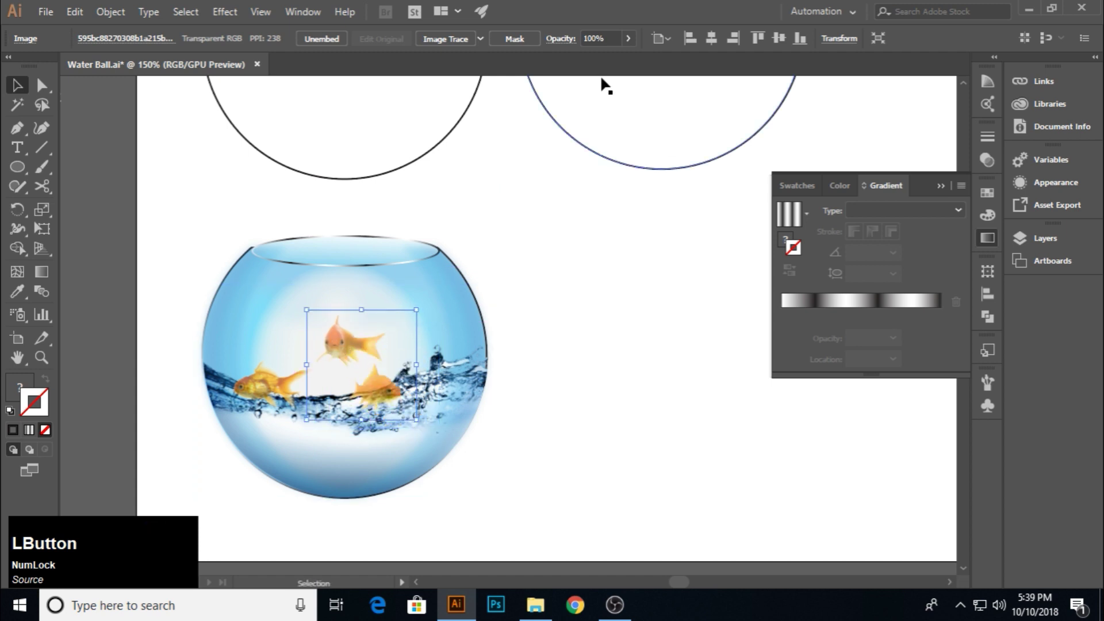
click(347, 46)
key(KP_8)
key(KP_Enter)
click(646, 401)
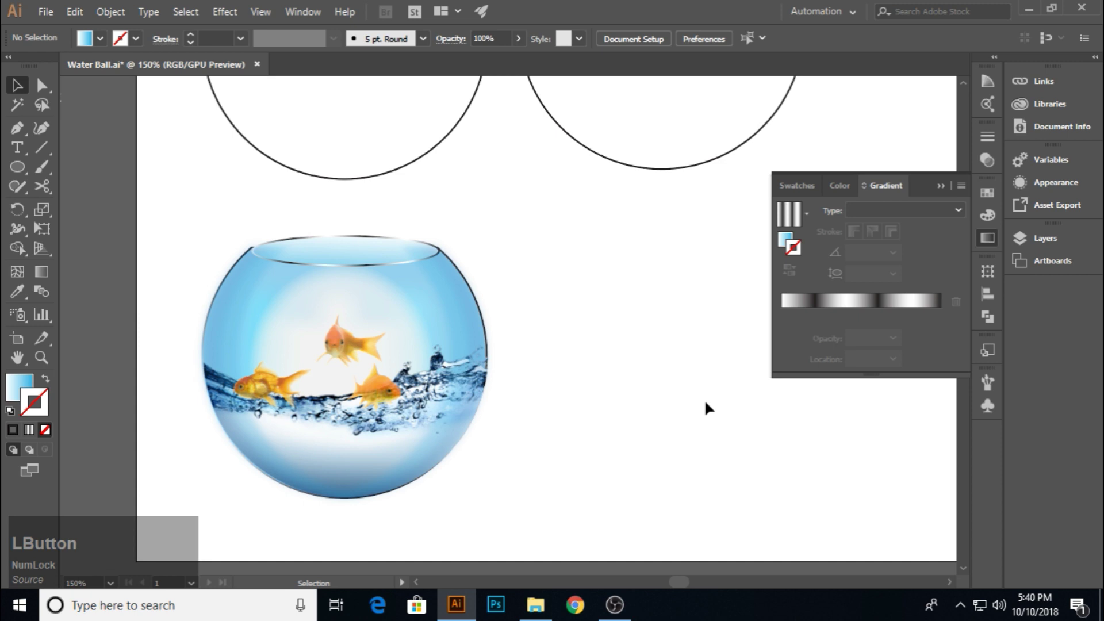
Zoom in on the bowl's mouth and lift the glossy rim ellipse just above the opening
key(alt+Num_Lock)
scroll(up, 3)
click(280, 252)
key(Down)
click(288, 245)
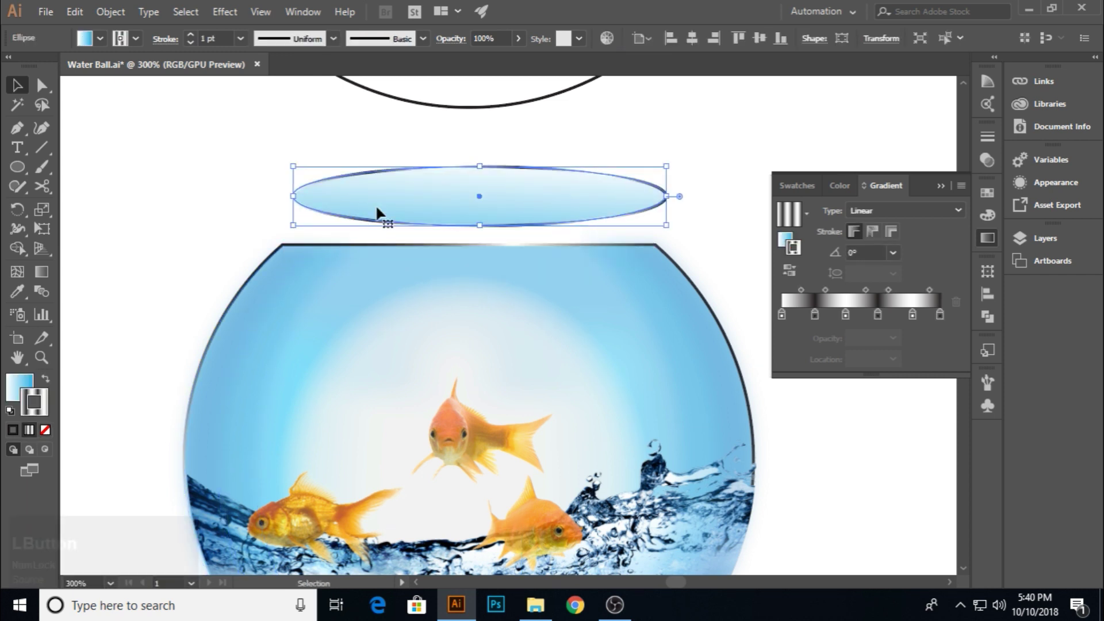
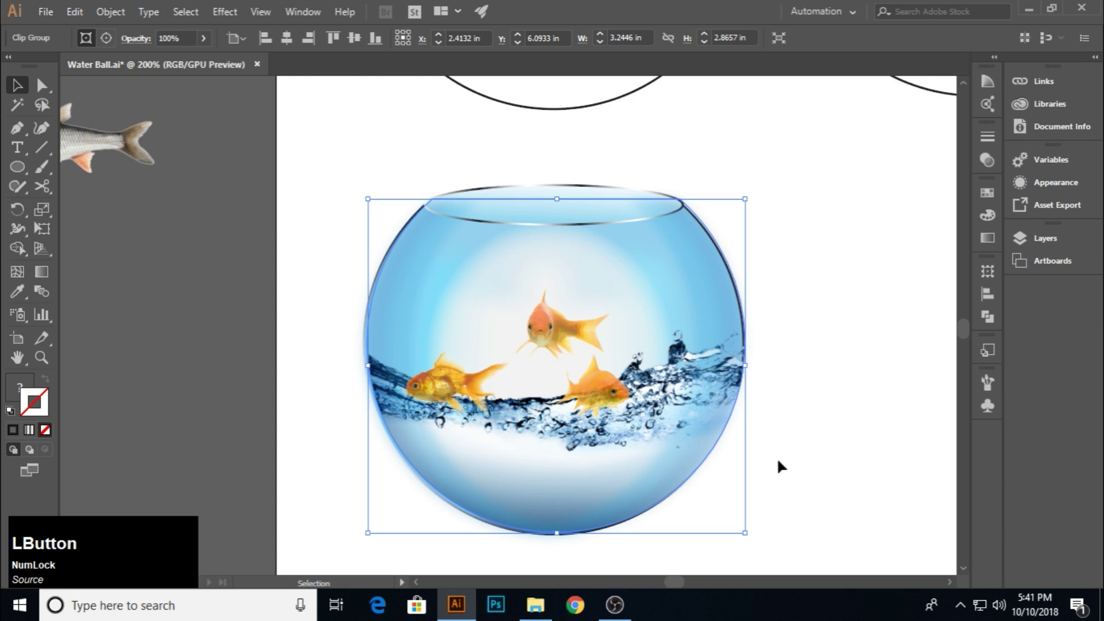
Seat the rim ellipse on the bowl's opening and check the bottom arcs meet the water cleanly
key(Left)
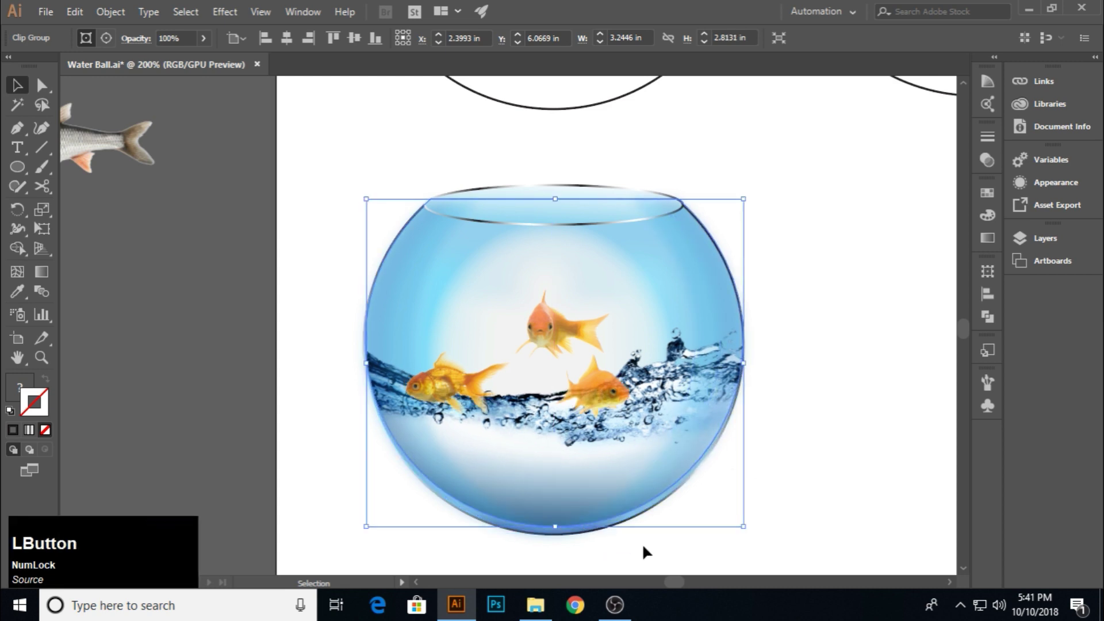
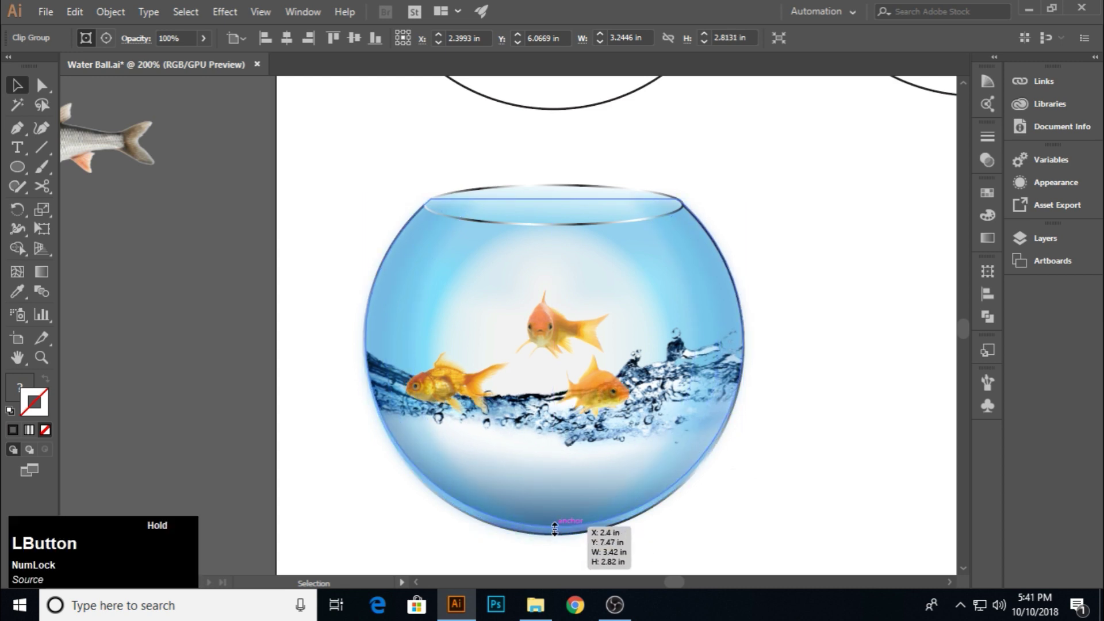
scroll(down, 3)
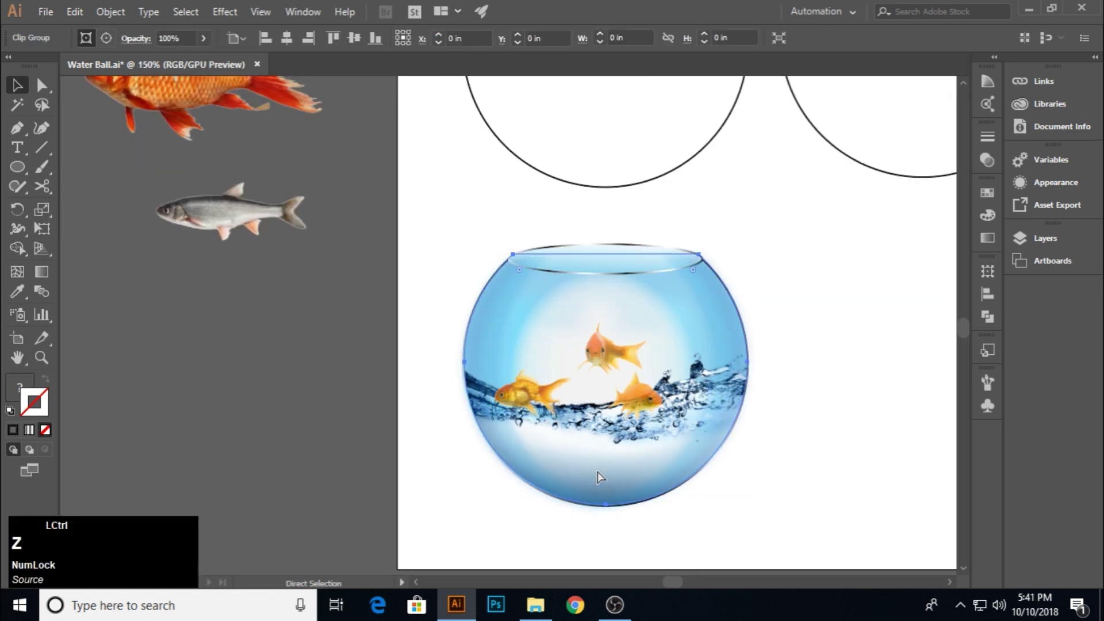
click(225, 23)
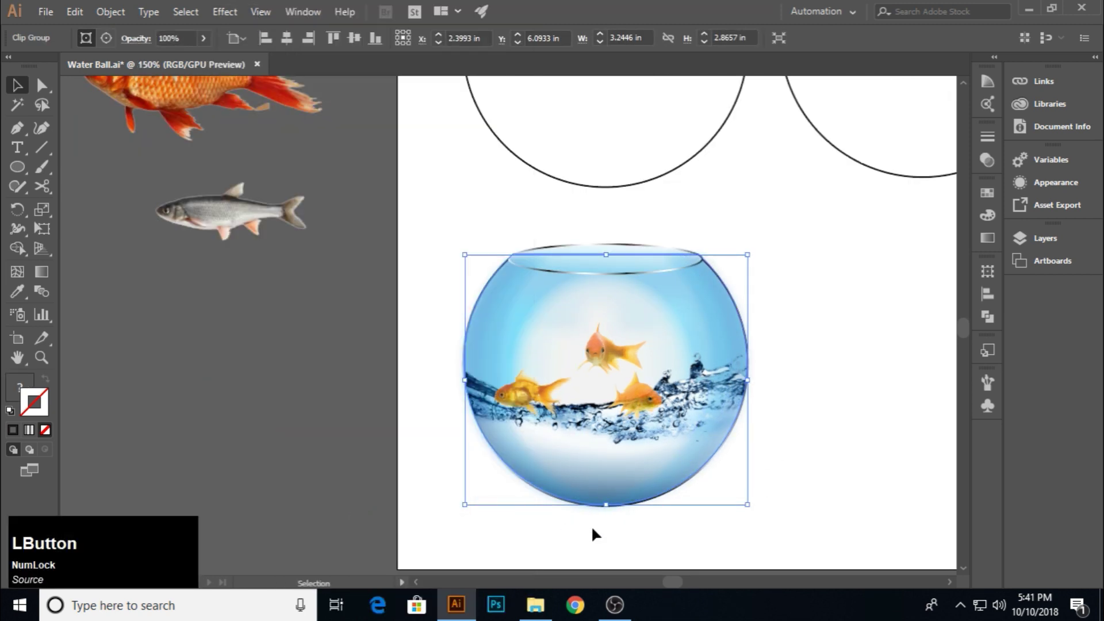
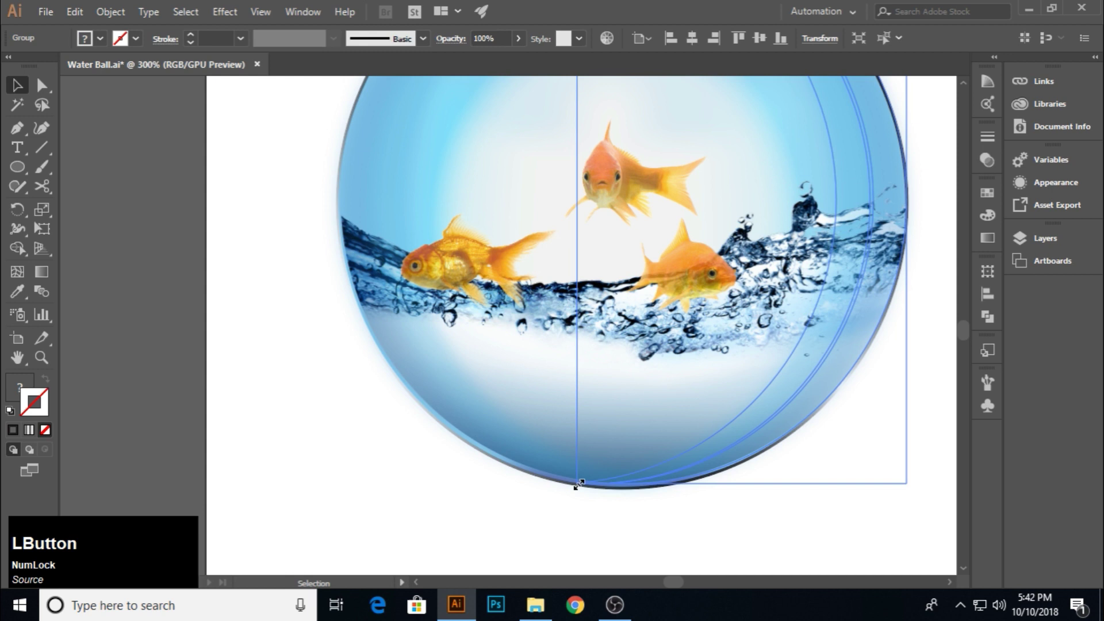
click(613, 476)
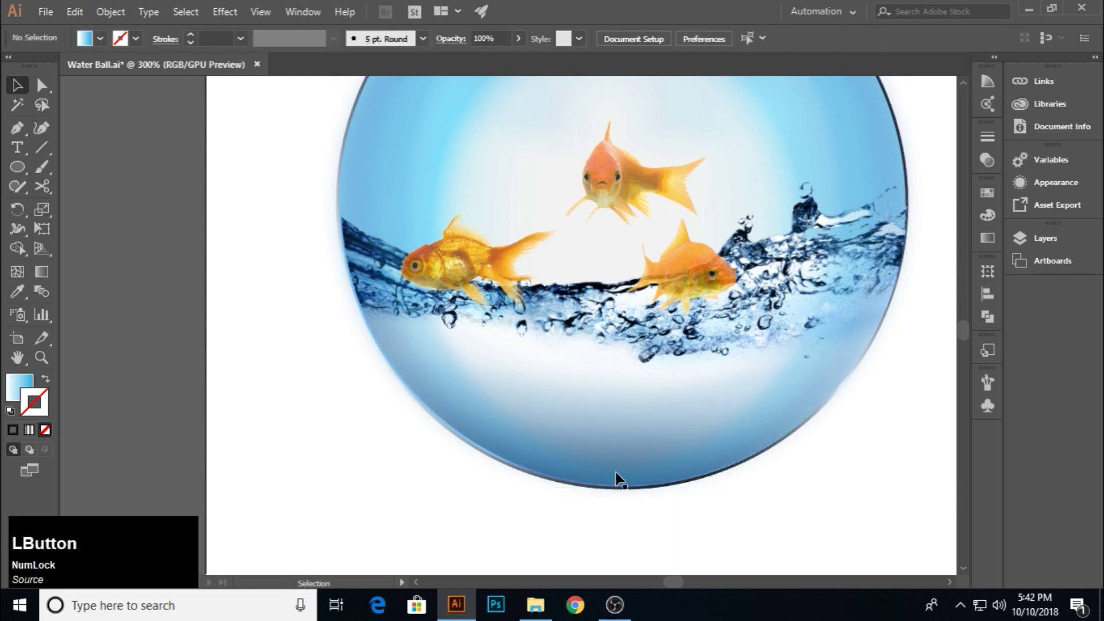
scroll(down, 3)
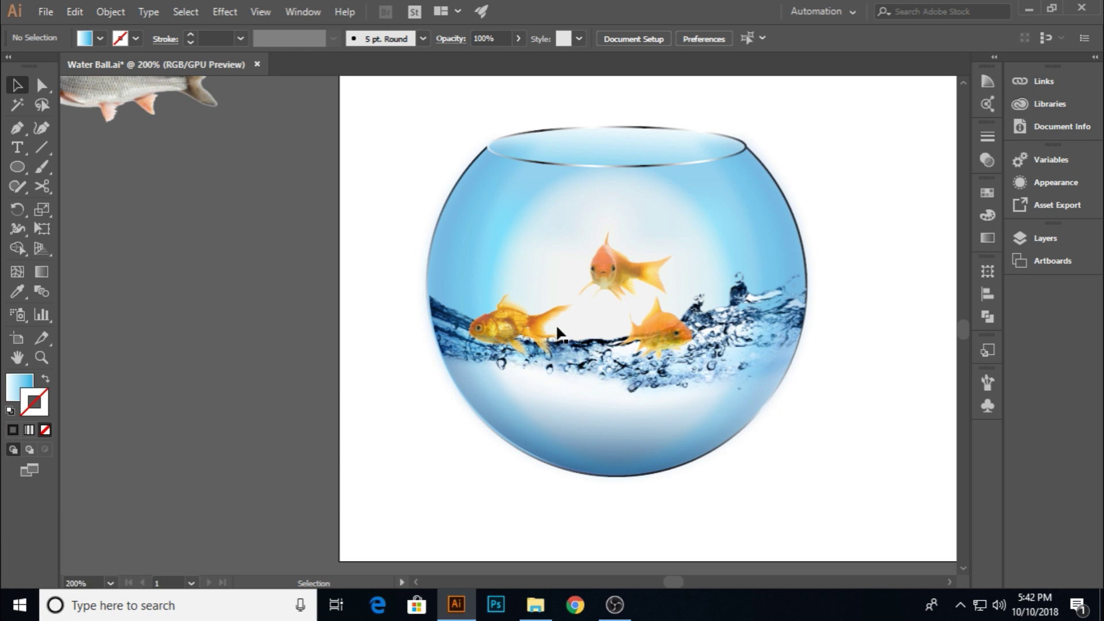
Copy the bowl and feather a black shadow ellipse beneath it with 0.2 in radius
click(592, 358)
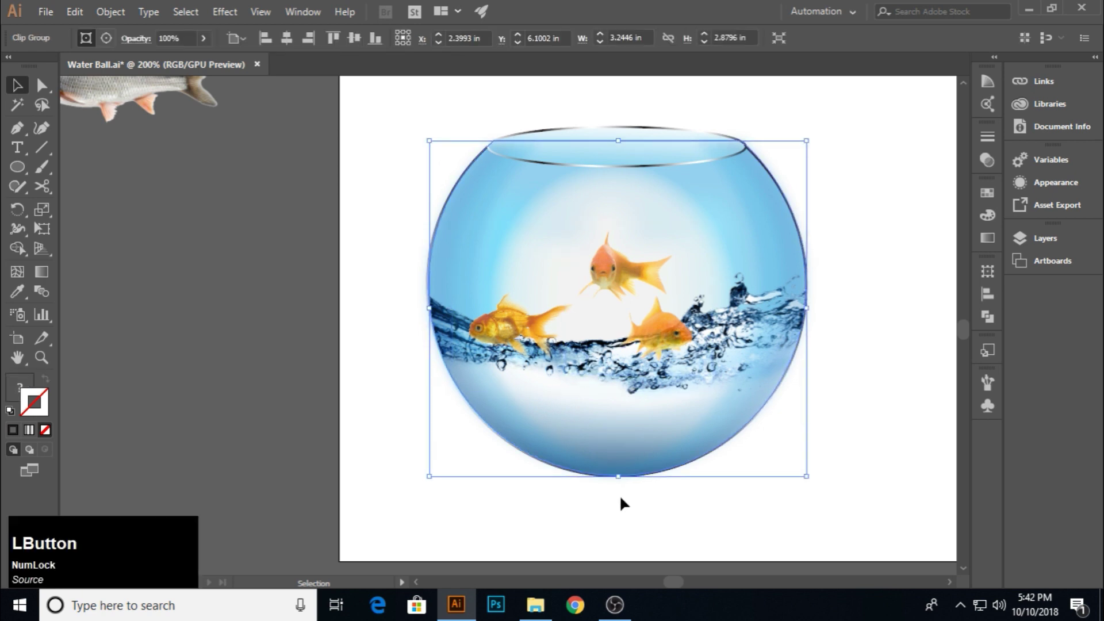
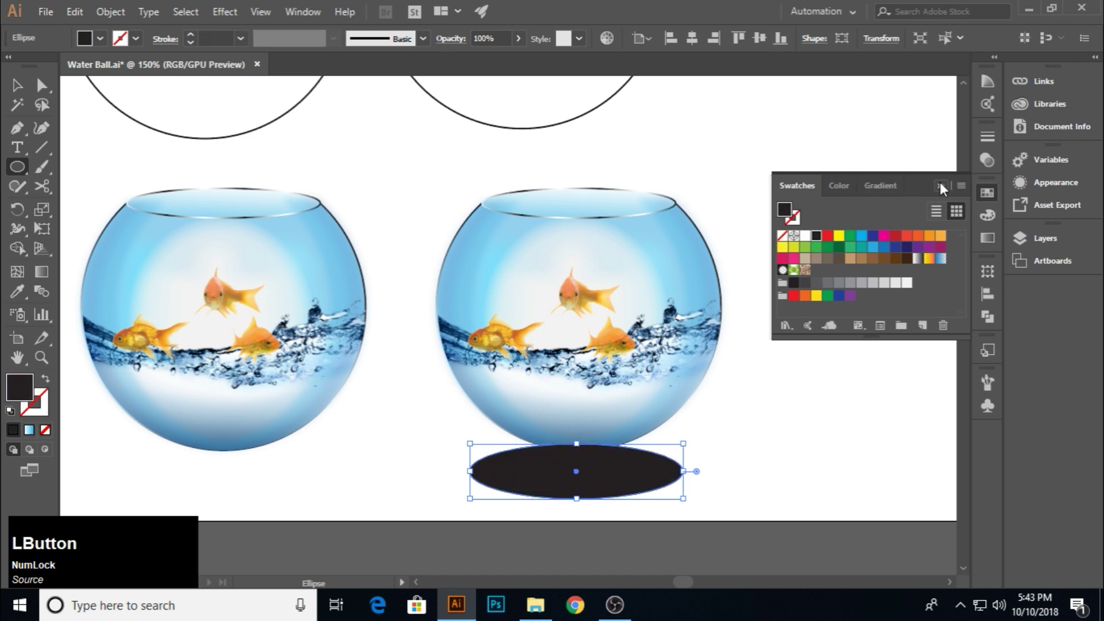
click(267, 195)
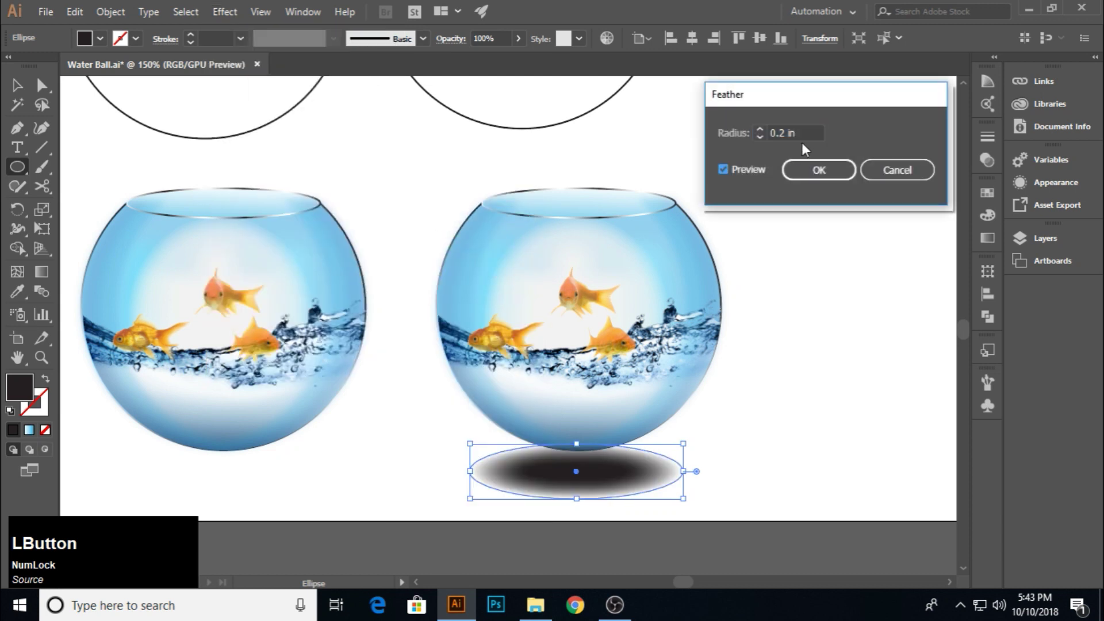
scroll(up, 3)
scroll(up, 3)
scroll(down, 3)
click(837, 182)
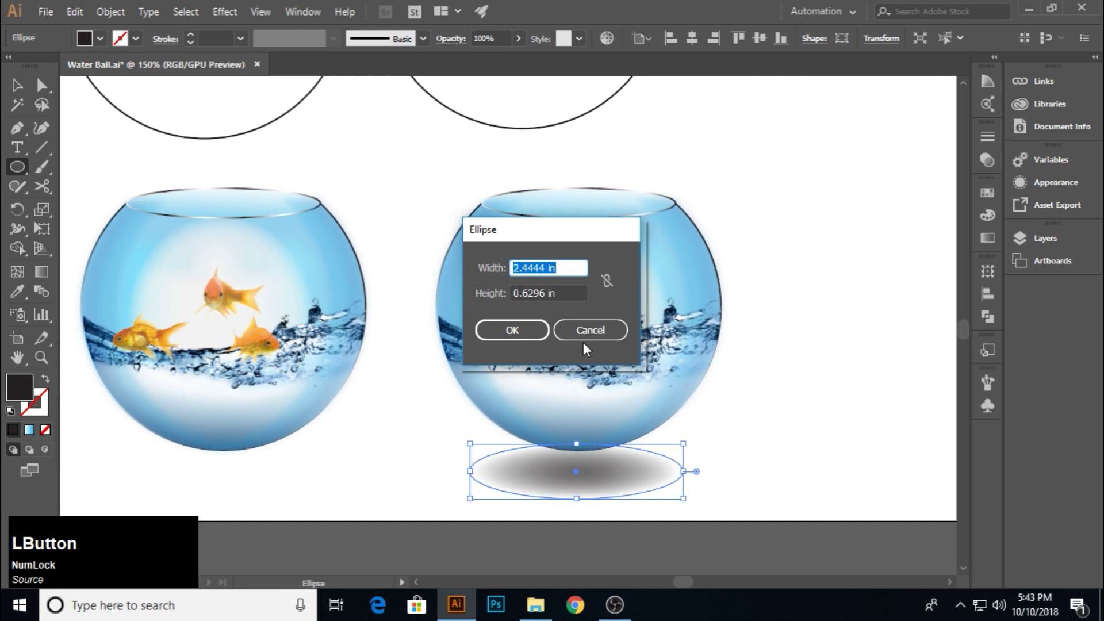
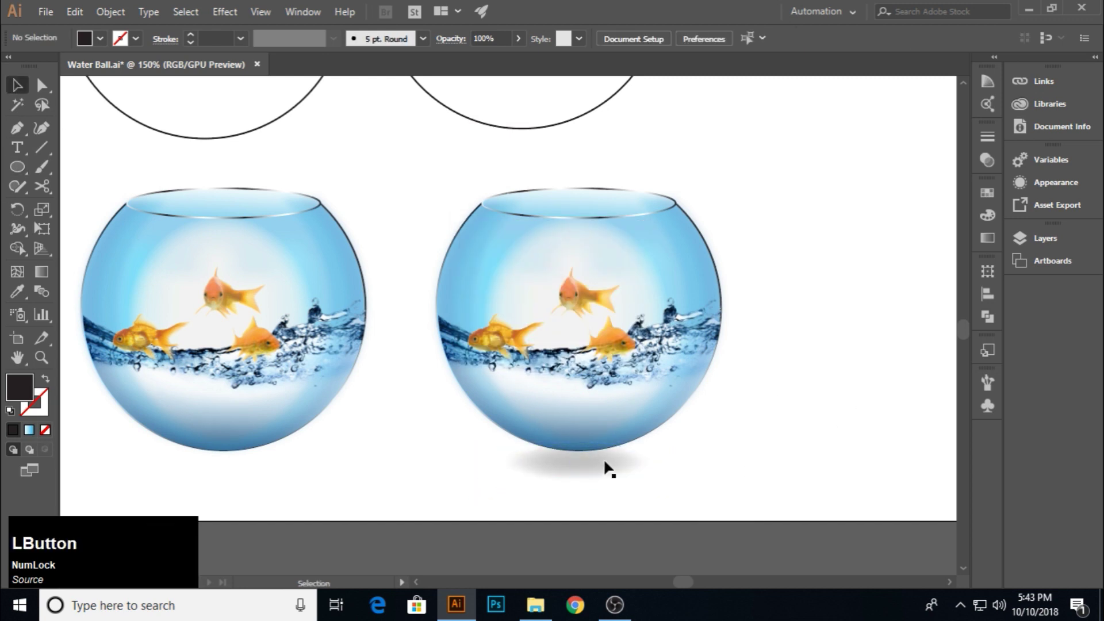
Narrow the shadow ellipse under the bowl, nudge it into place and send it behind the bowl
click(773, 448)
key(Up)
key(Right)
click(781, 473)
right_click(609, 470)
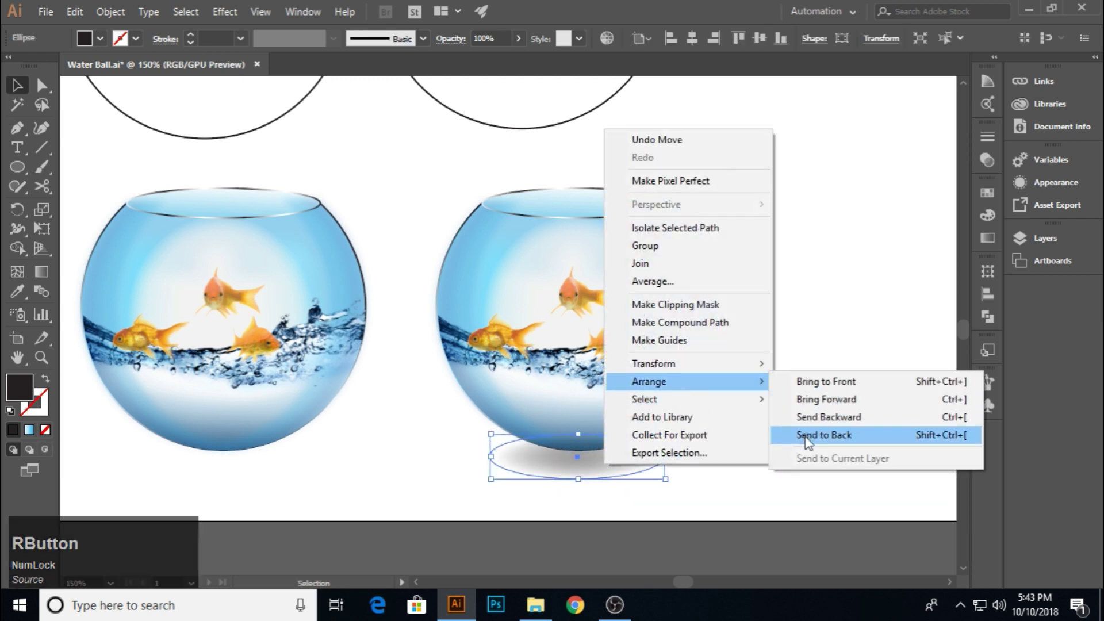
click(601, 474)
Fine-tune the shadow's position with arrow nudges and clear the selection
key(Up)
key(Right)
key(Up)
click(750, 449)
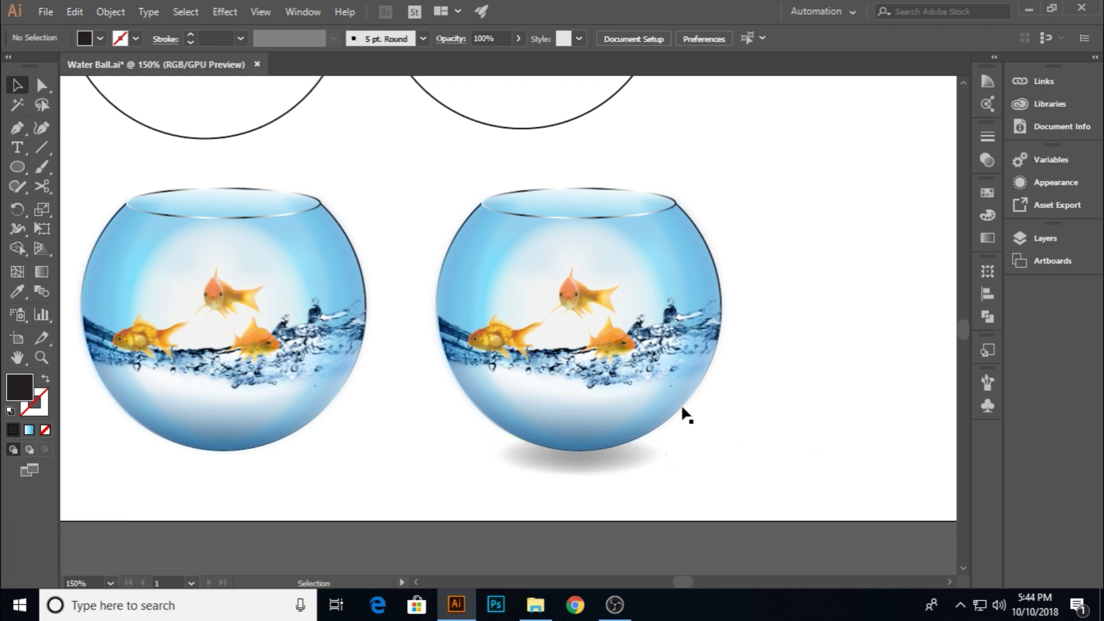
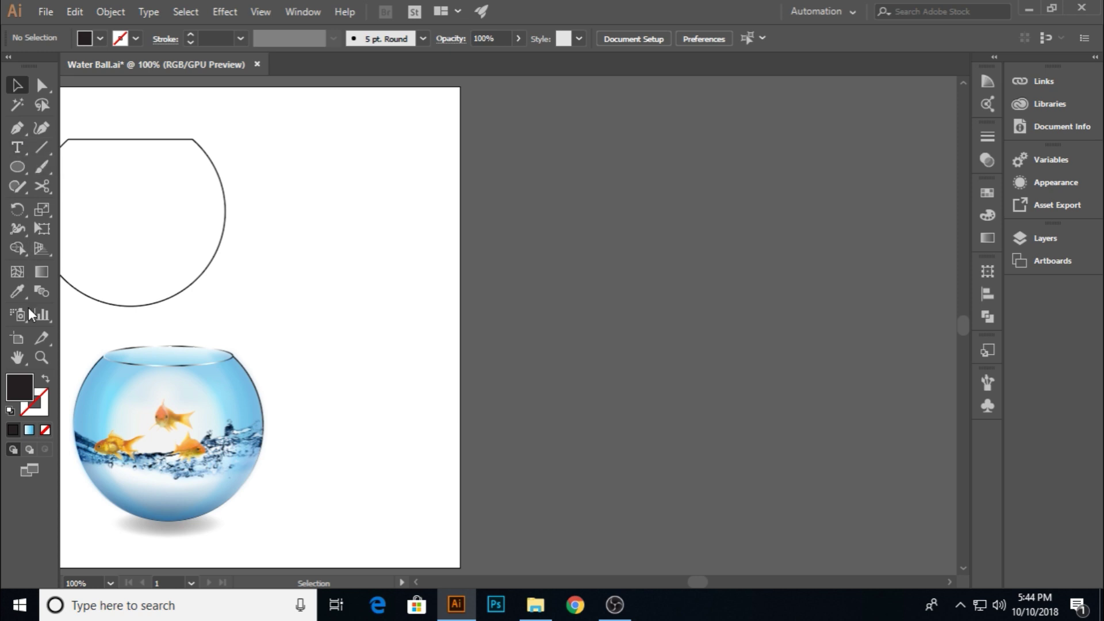
Add a second artboard beside the first and draw a dark rectangle over its top portion
click(19, 346)
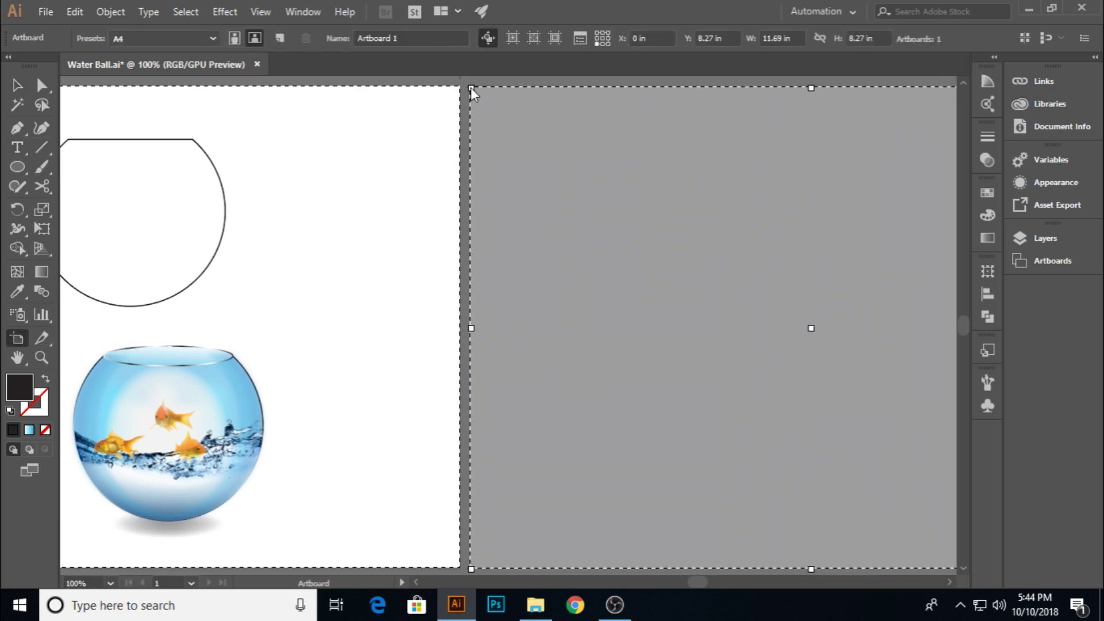
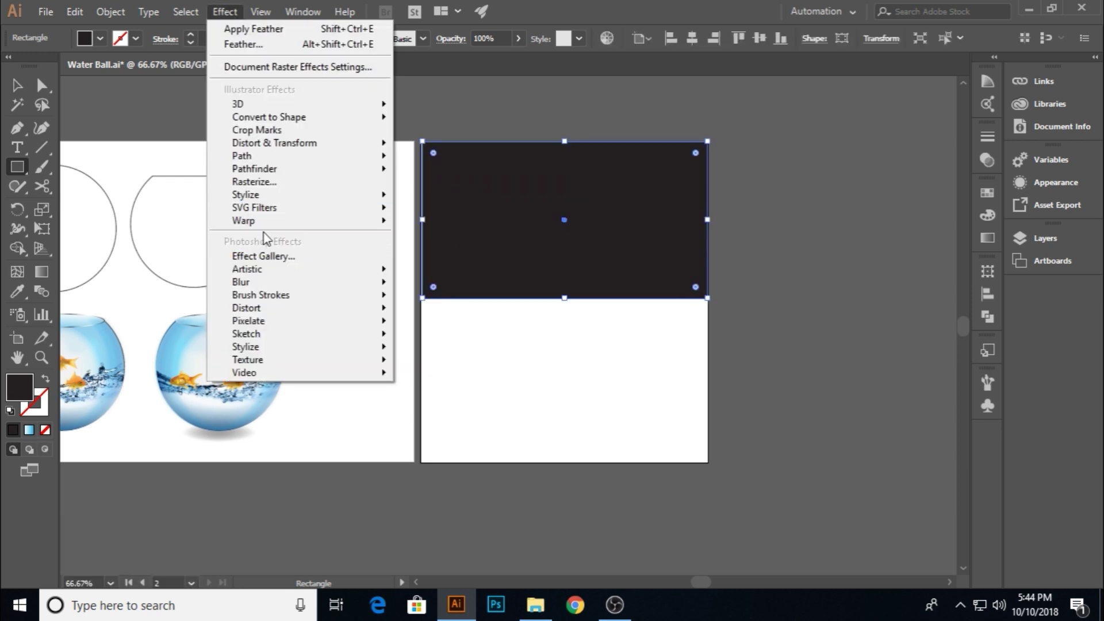
click(334, 523)
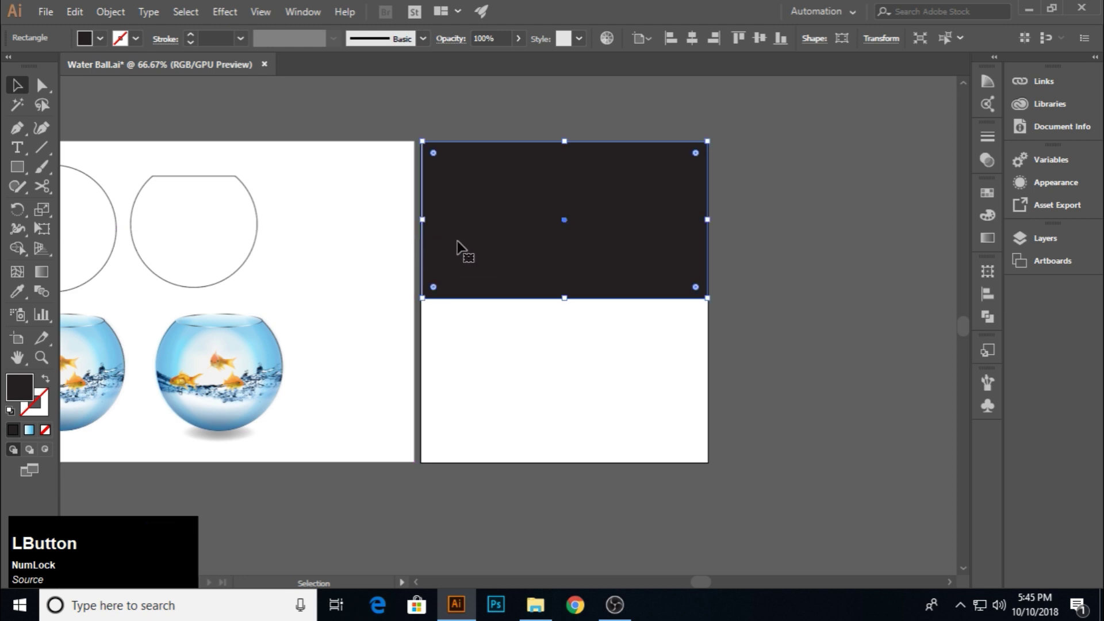
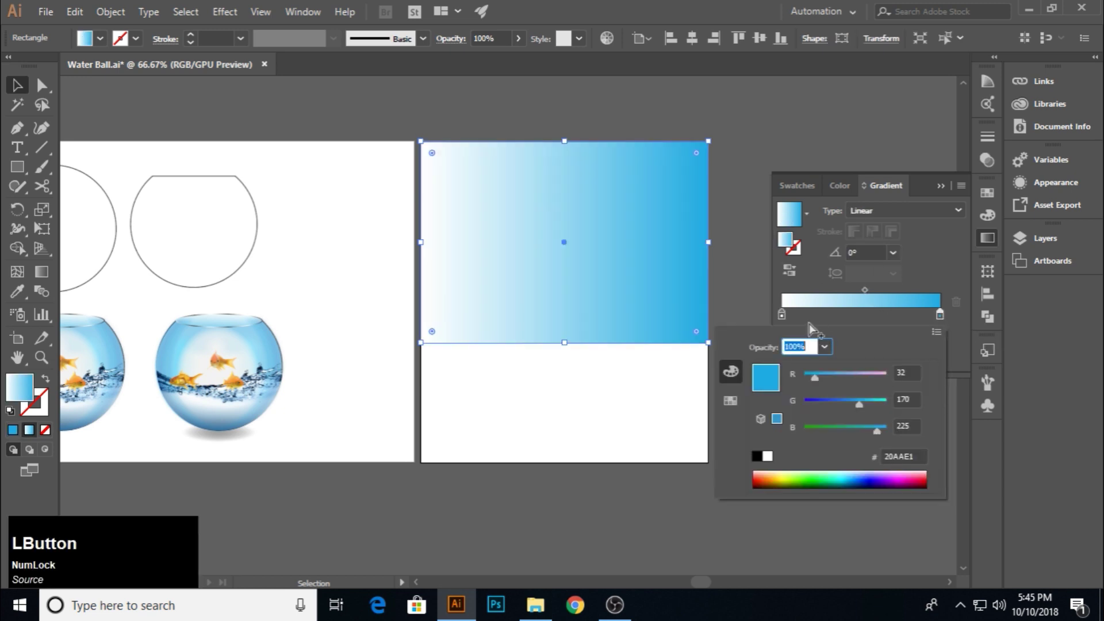
Fill the rectangle with a bright-to-dark blue gradient and reverse the lower copy's gradient toward the horizon
click(786, 322)
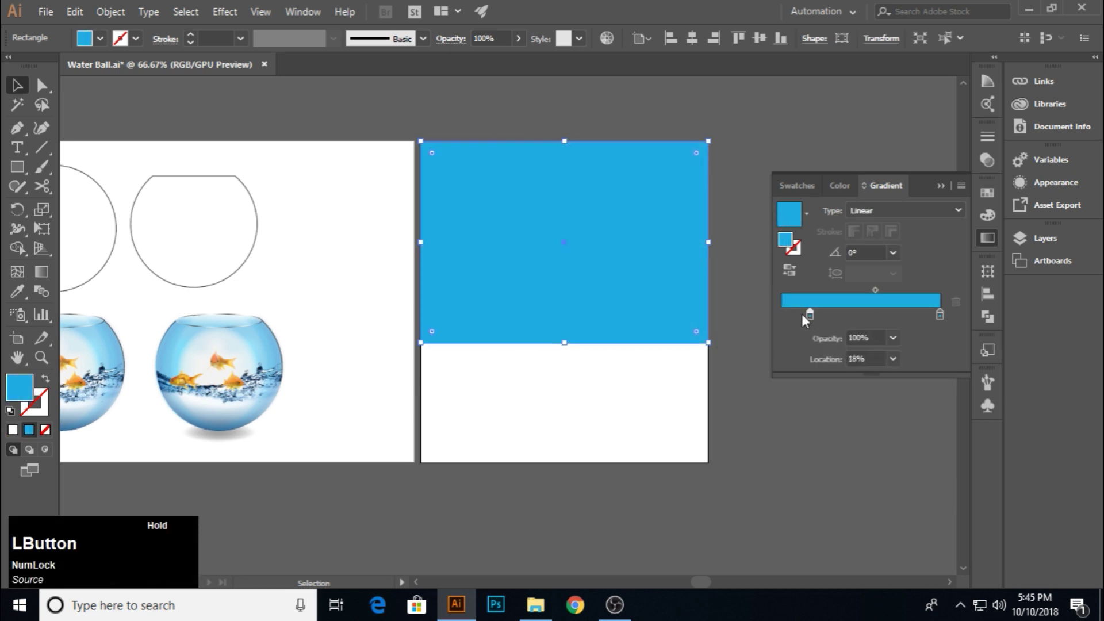
click(940, 337)
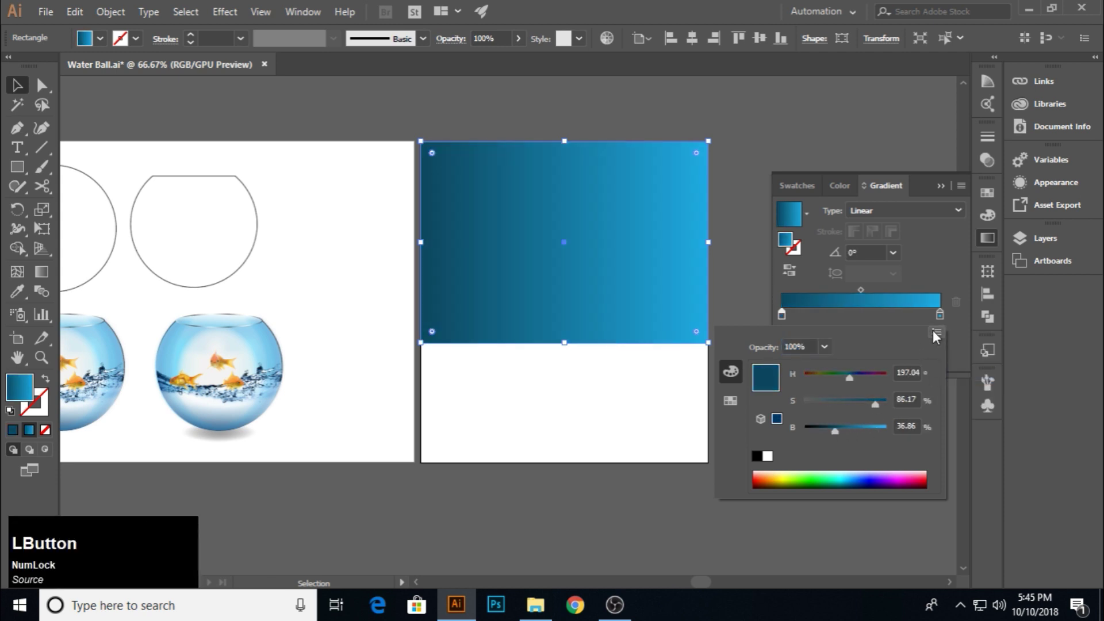
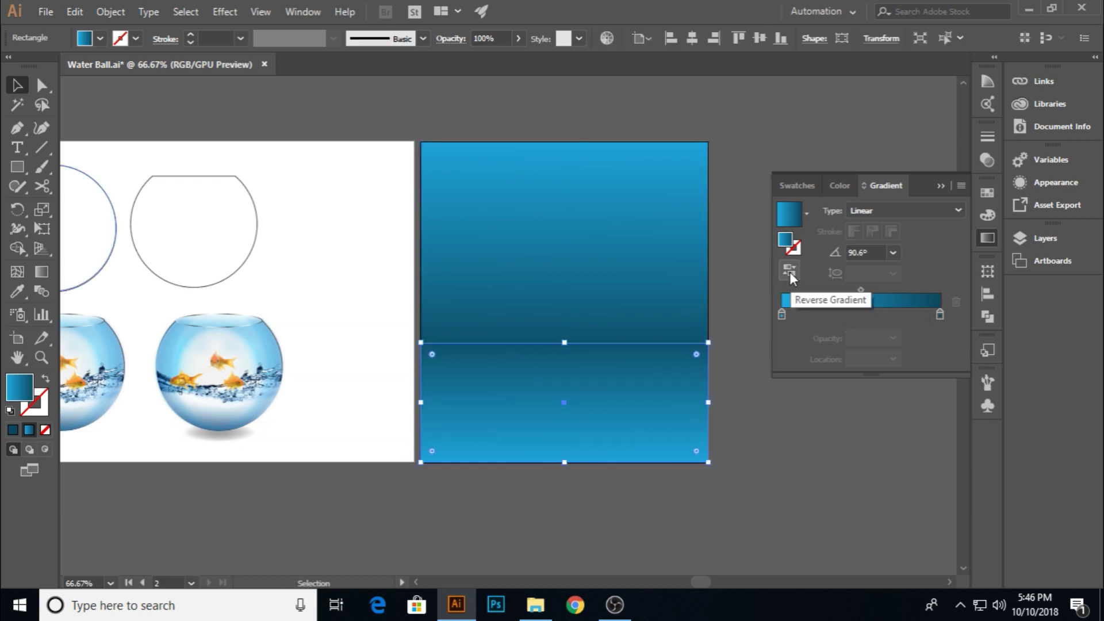
click(865, 293)
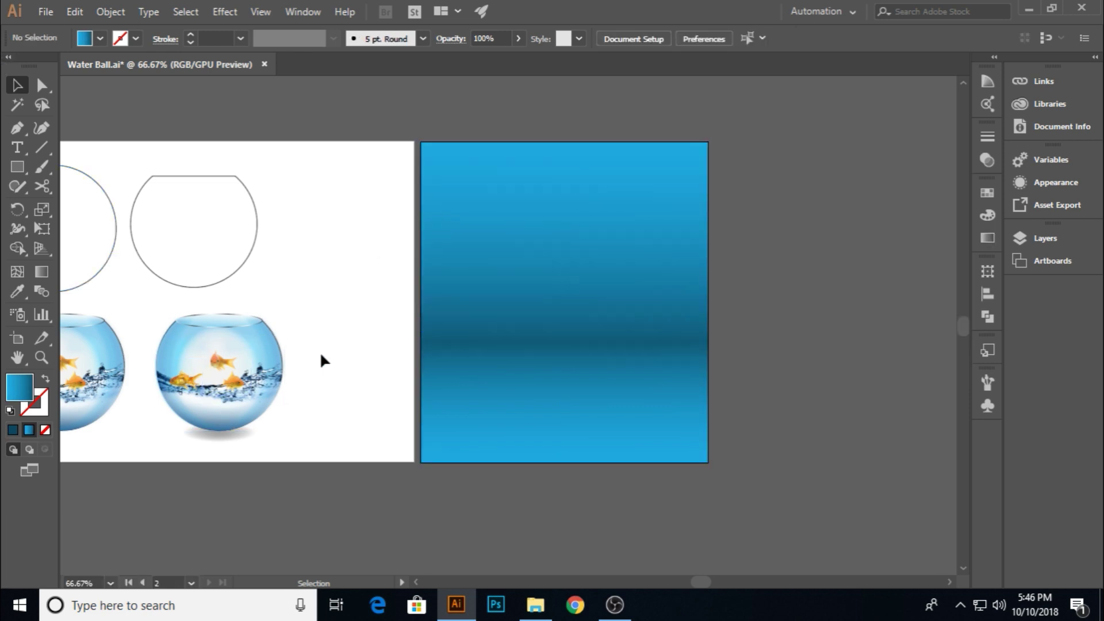
Bring the goldfish bowl in front of the background and centre it horizontally on the artboard
click(249, 348)
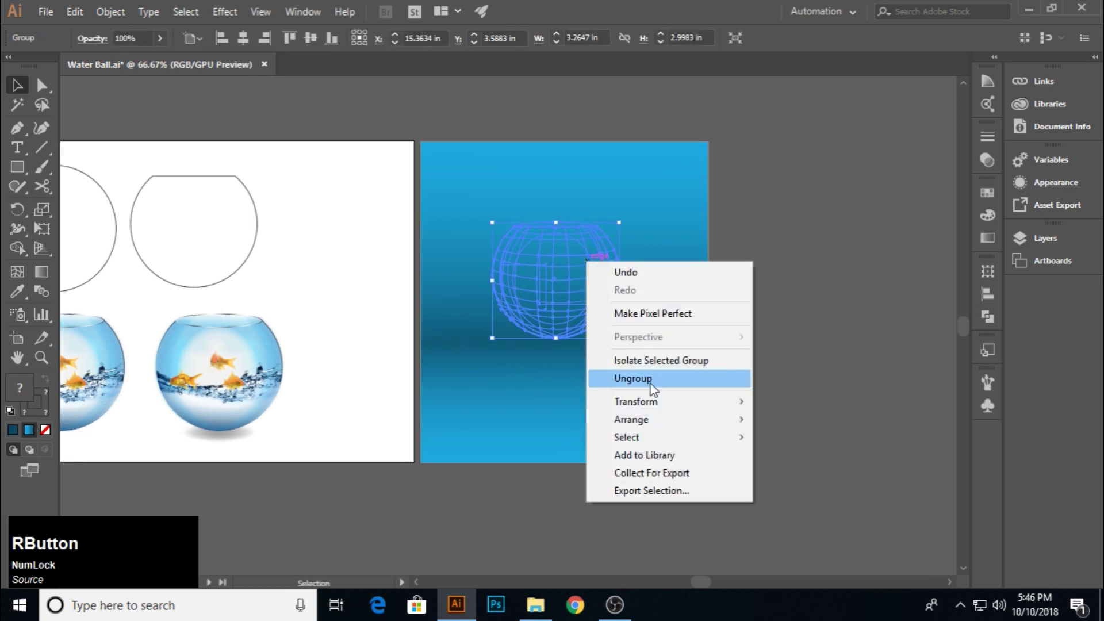
right_click(825, 411)
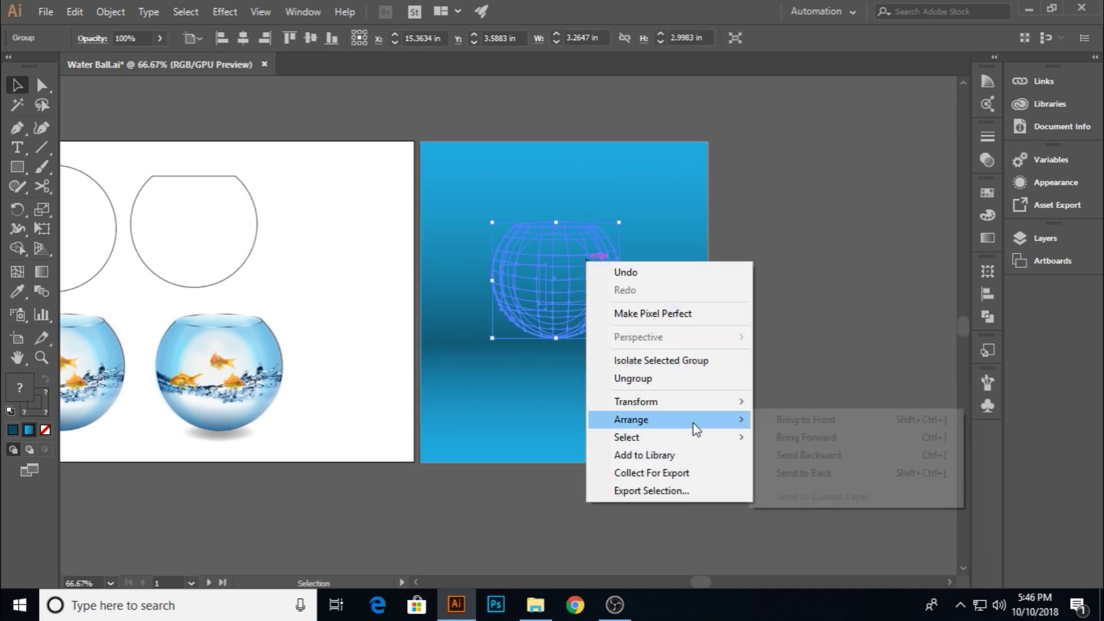
click(804, 430)
click(530, 269)
click(694, 269)
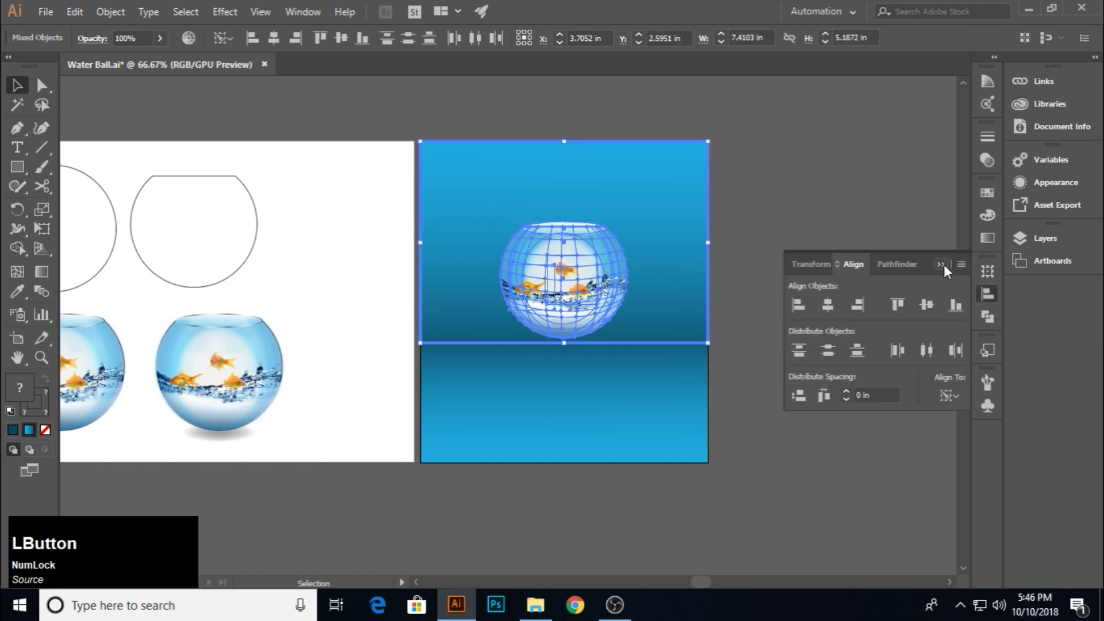
click(579, 246)
Set up the duplicated bowl below to be mirrored upside down via Transform > Reflect
click(763, 141)
right_click(583, 350)
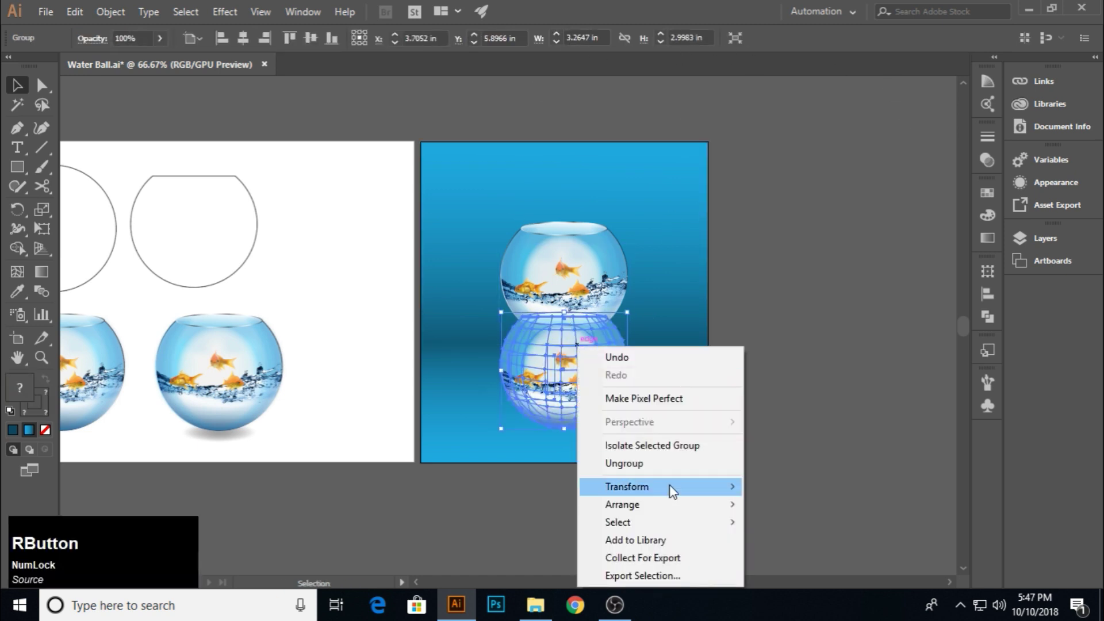
click(818, 403)
click(794, 368)
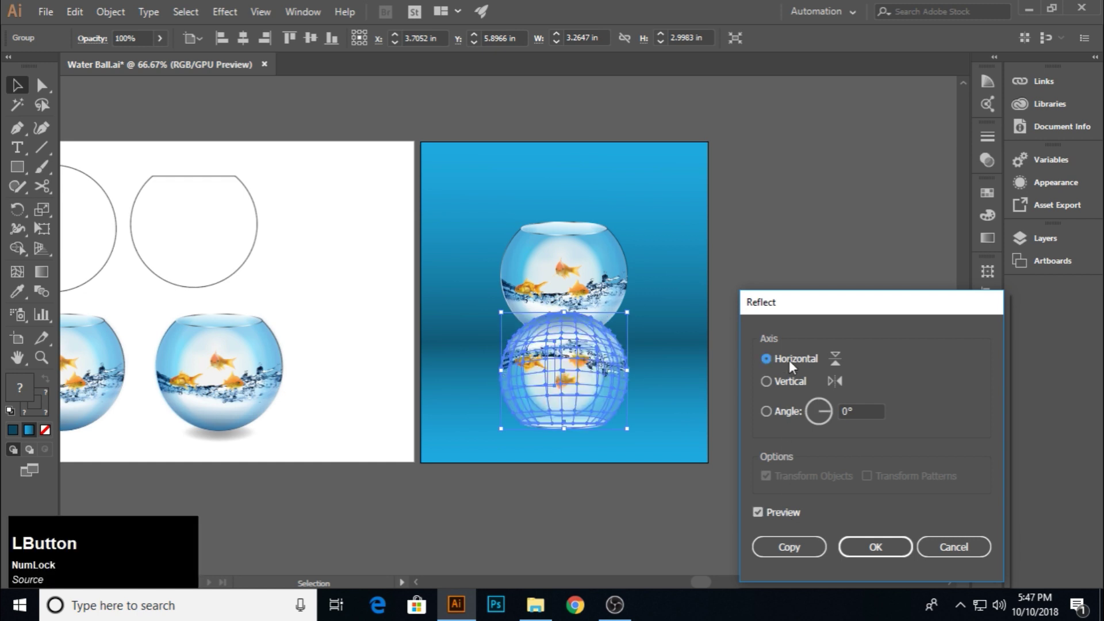
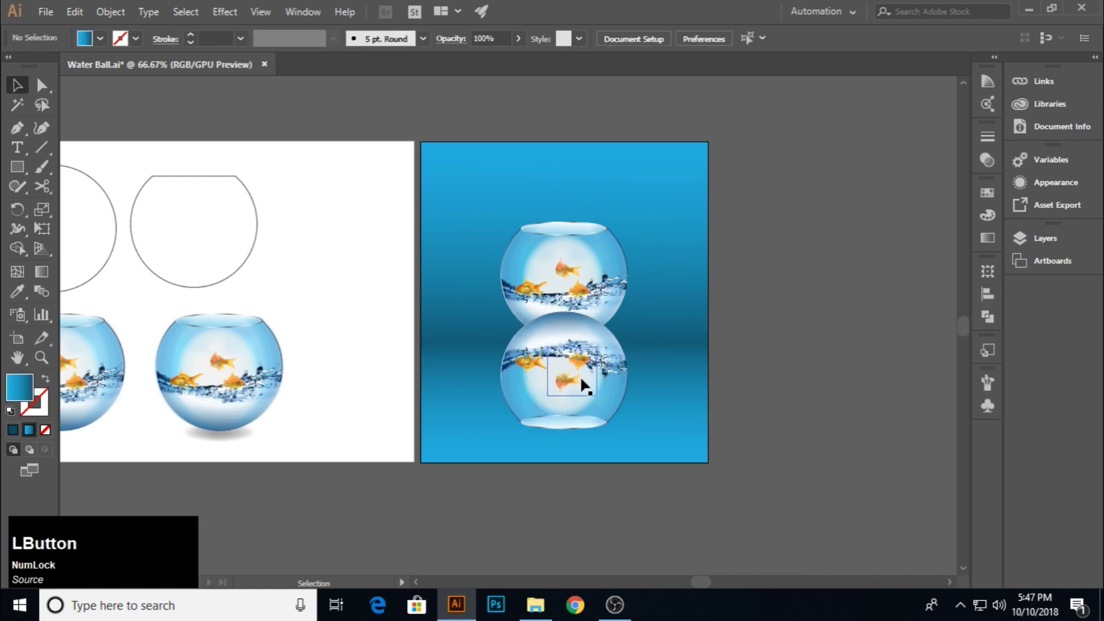
Draw a rectangle over the reflected bowl and fill it with the white-to-black gradient swatch
key(Left)
click(773, 402)
key(Left)
click(756, 408)
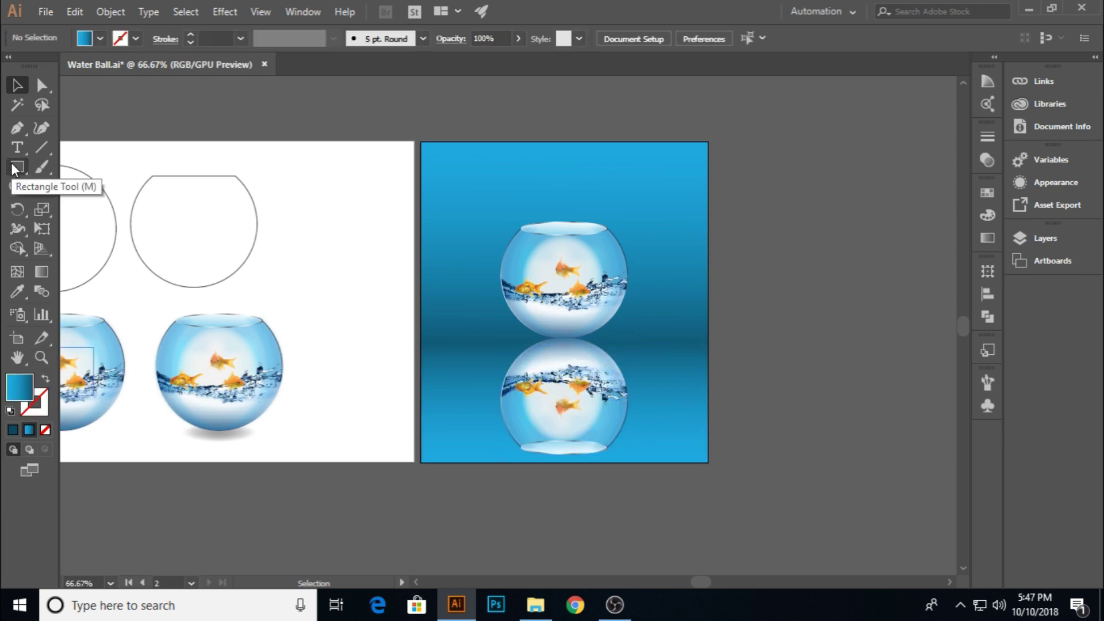
click(881, 203)
click(42, 277)
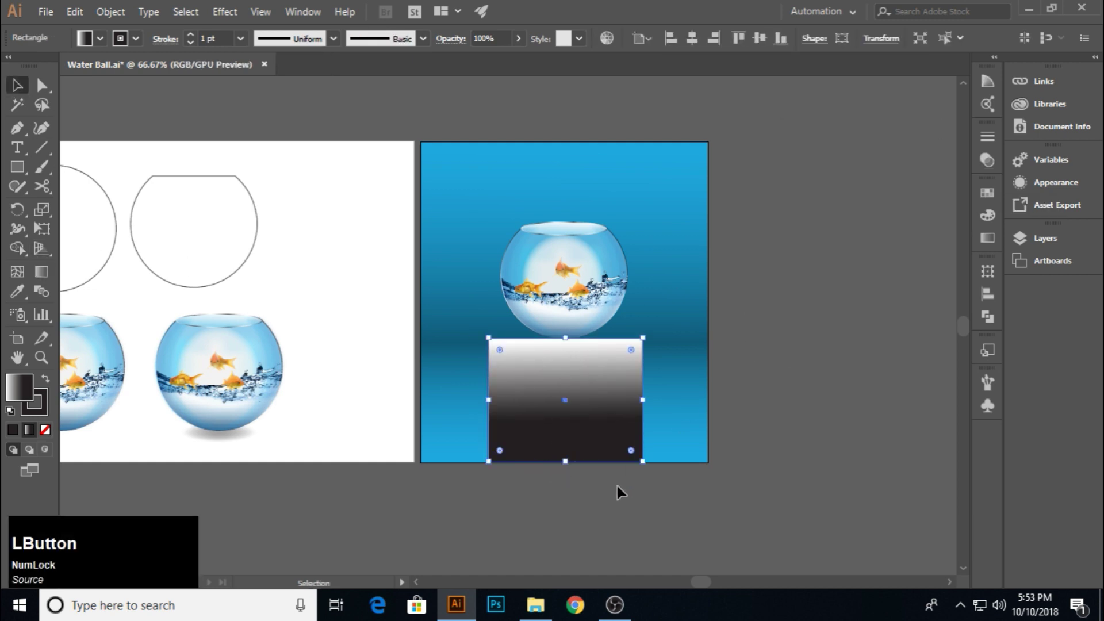
Select the rectangle with the reflection and start turning it into a fading transparency mask
click(706, 416)
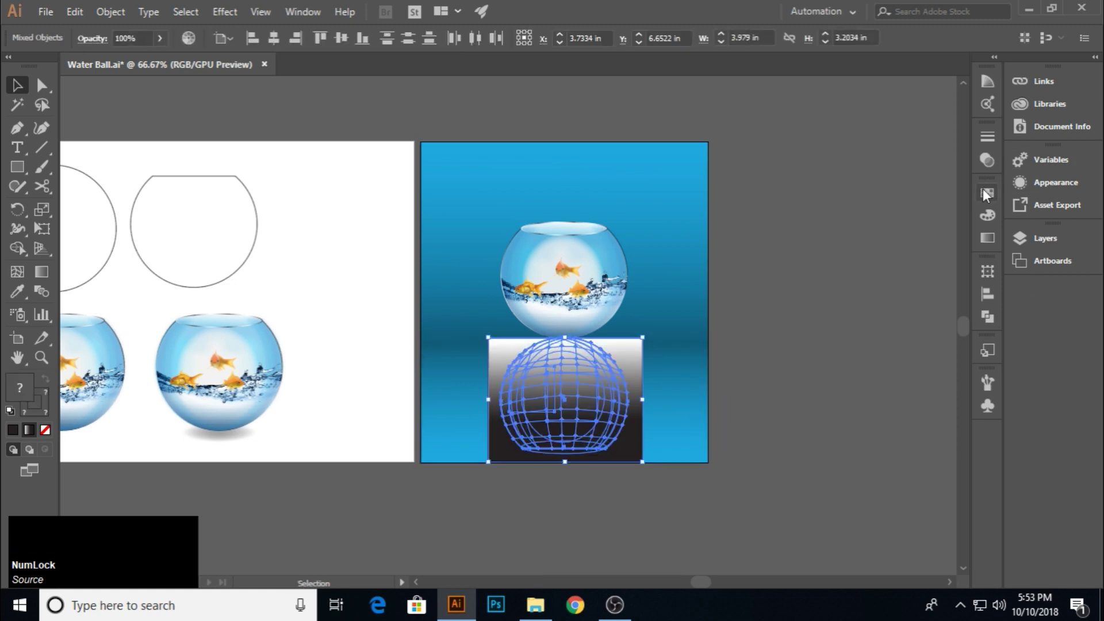
click(988, 168)
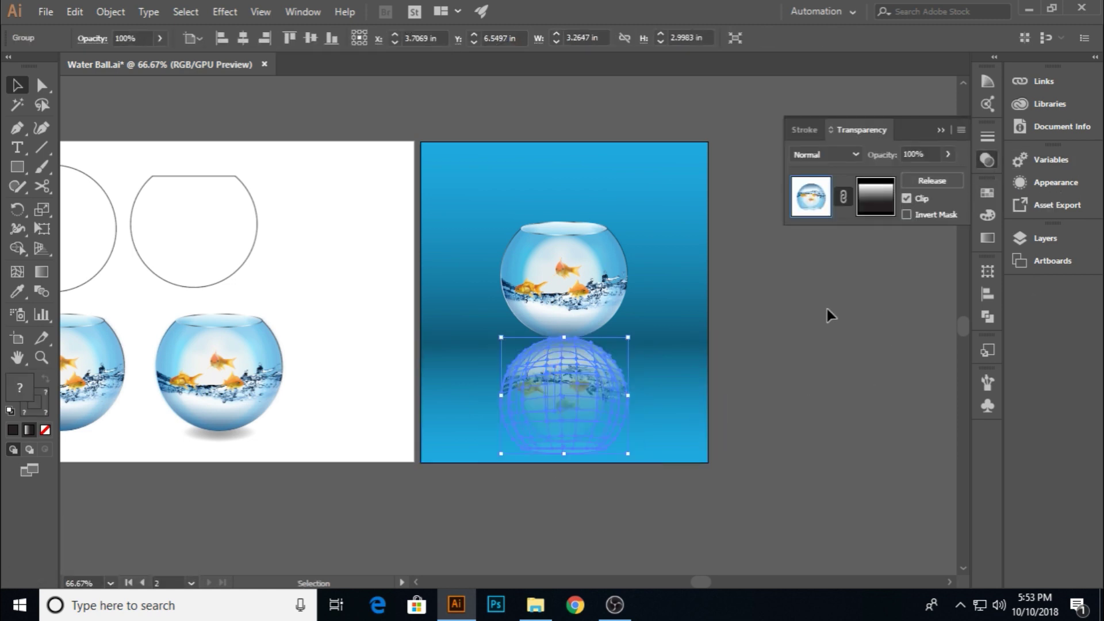
click(833, 312)
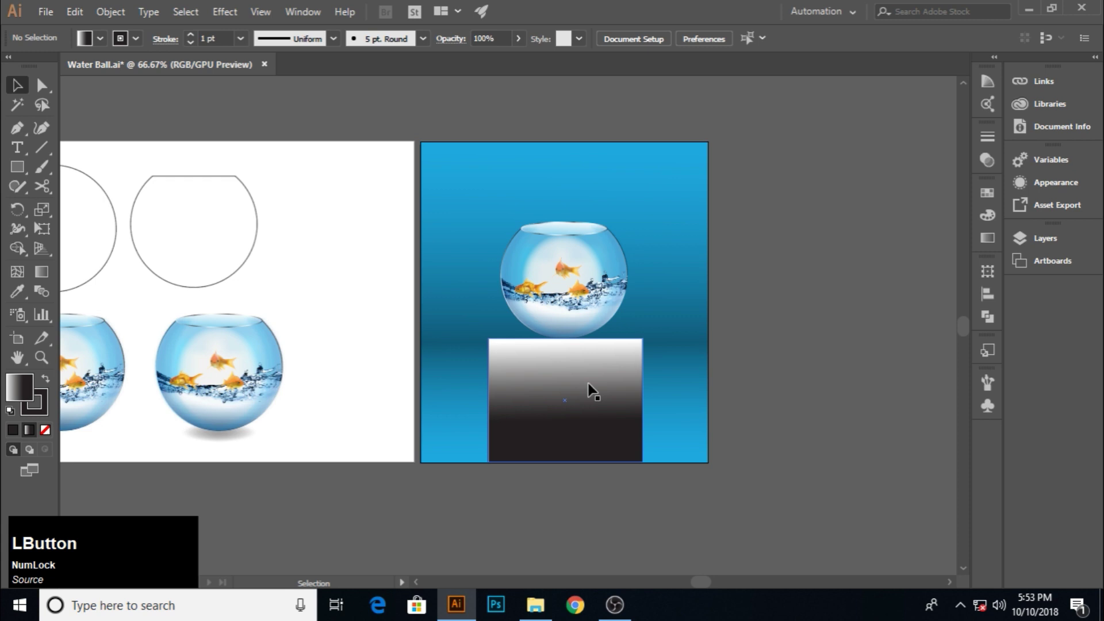
Apply the gradient rectangle as the reflection's opacity mask and adjust its gradient direction so it fades downward
click(663, 491)
click(702, 419)
click(991, 168)
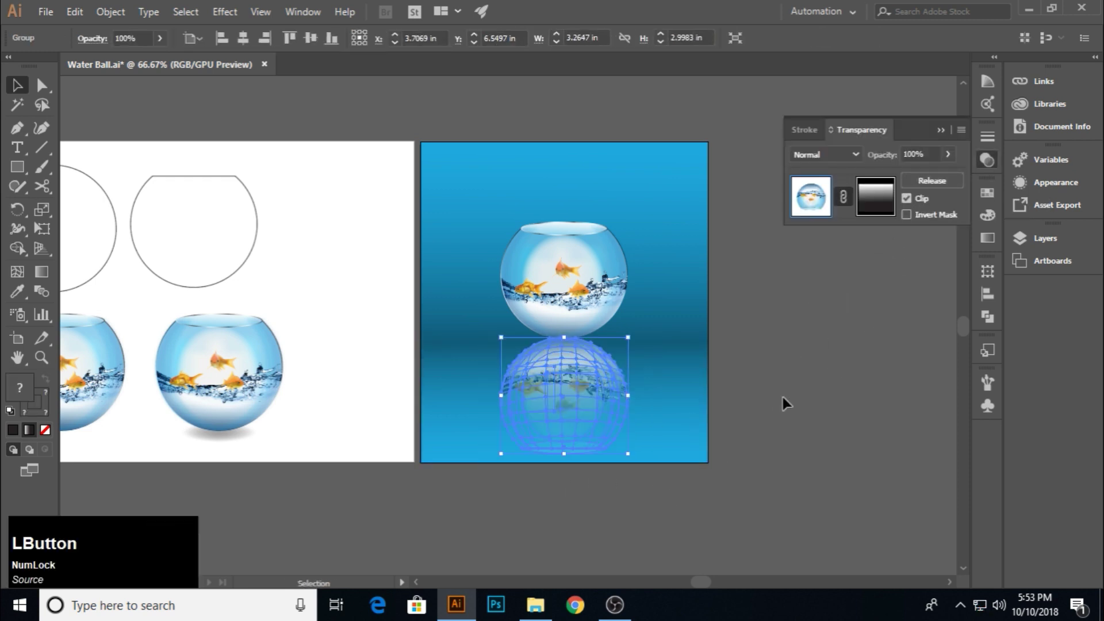
click(882, 209)
click(49, 277)
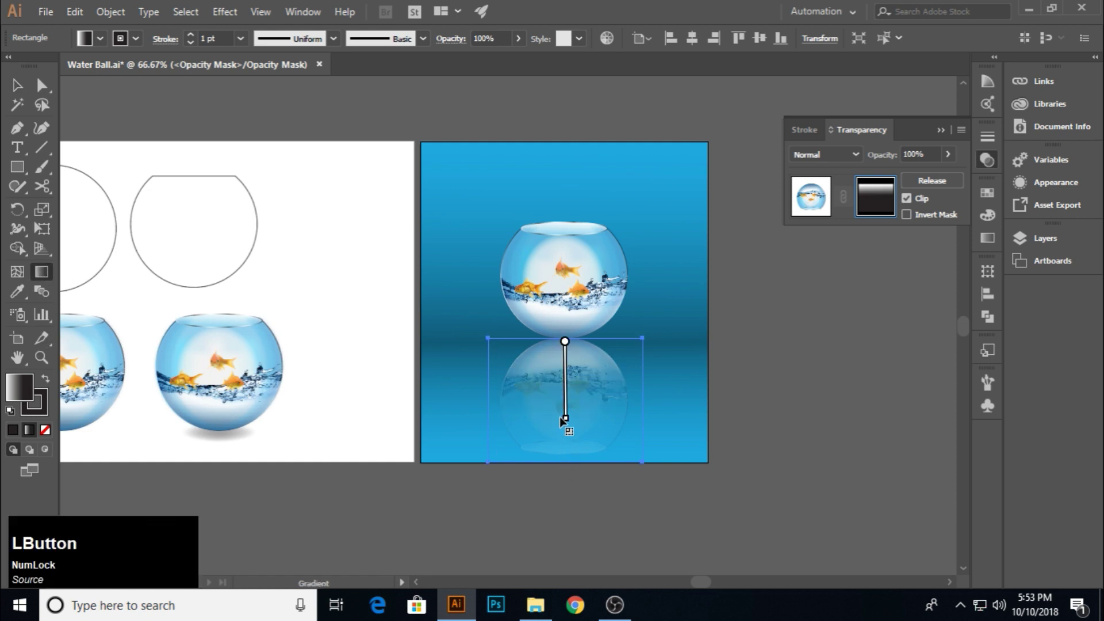
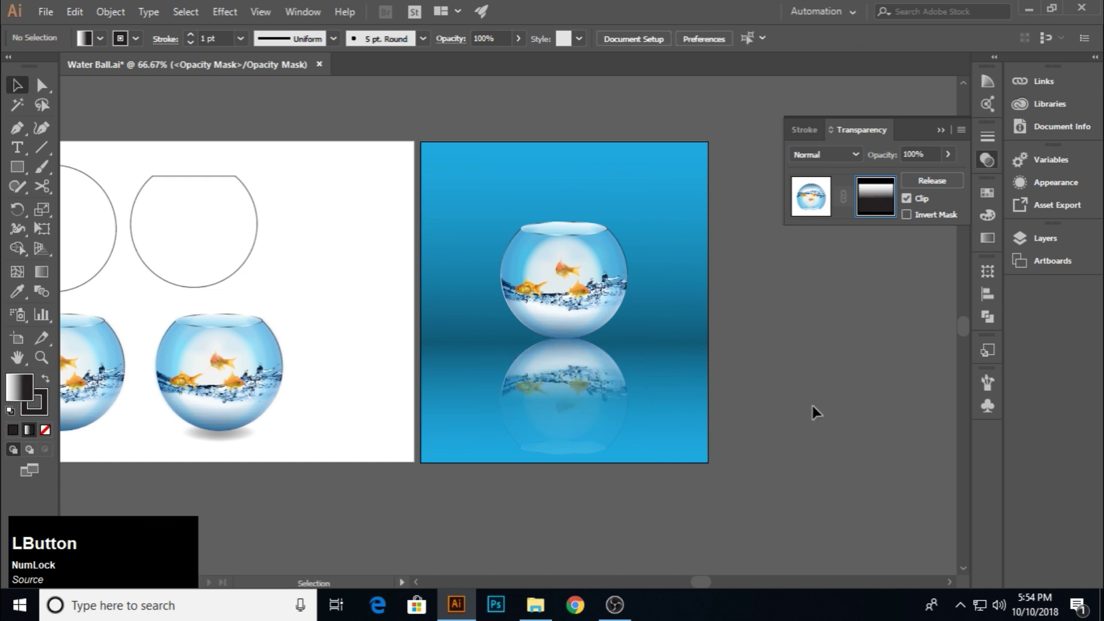
click(945, 132)
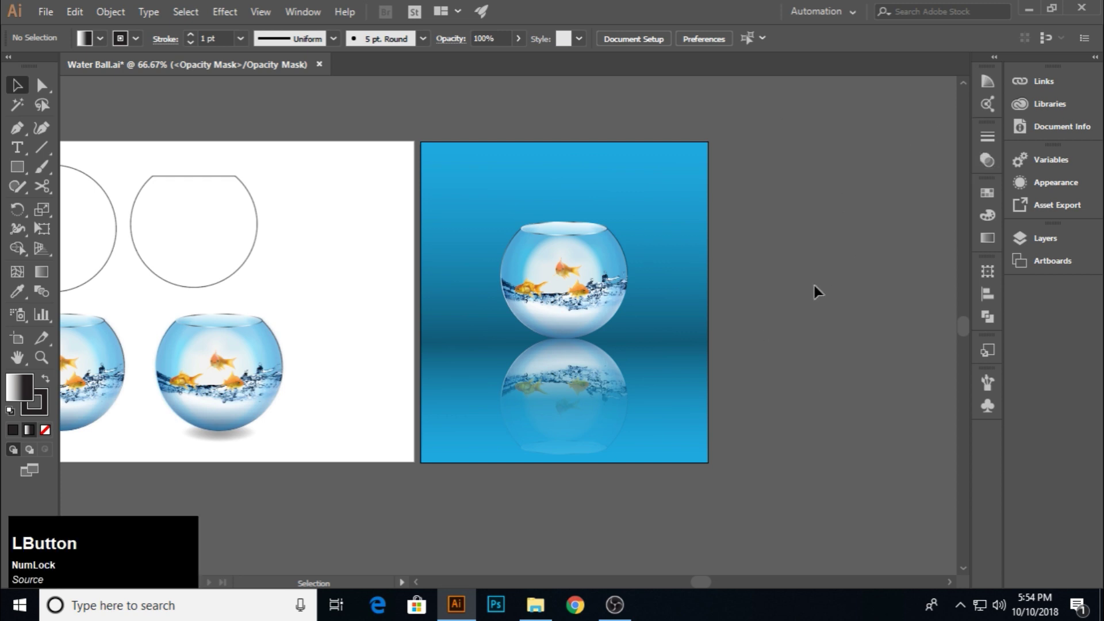
click(660, 264)
Shorten the faded reflection and nudge bowl and reflection slightly upward to meet at the base
click(992, 176)
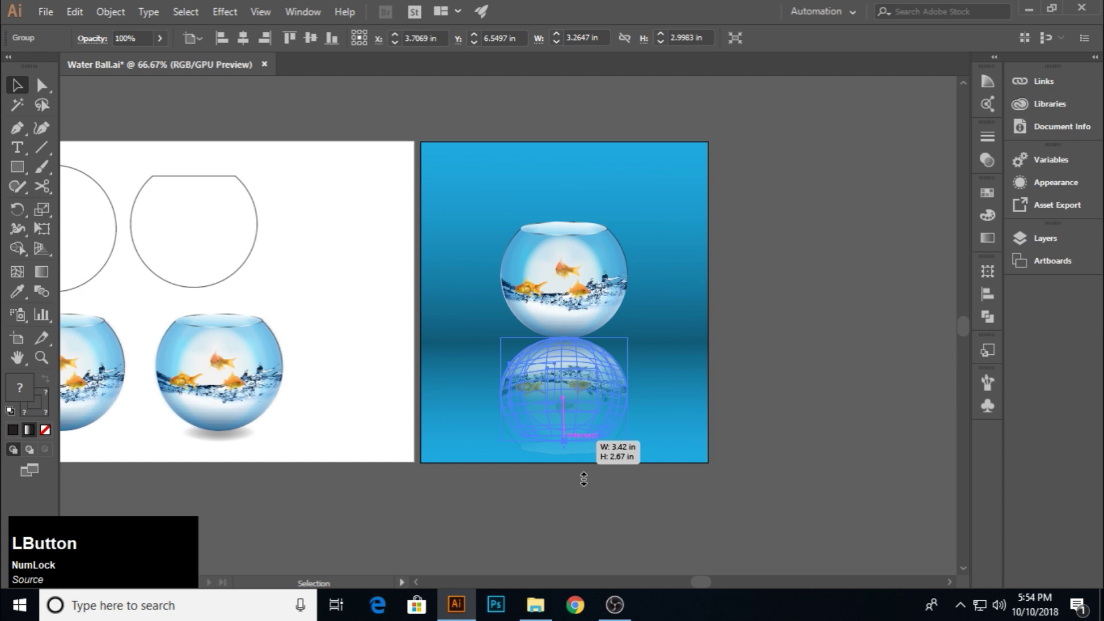
click(638, 505)
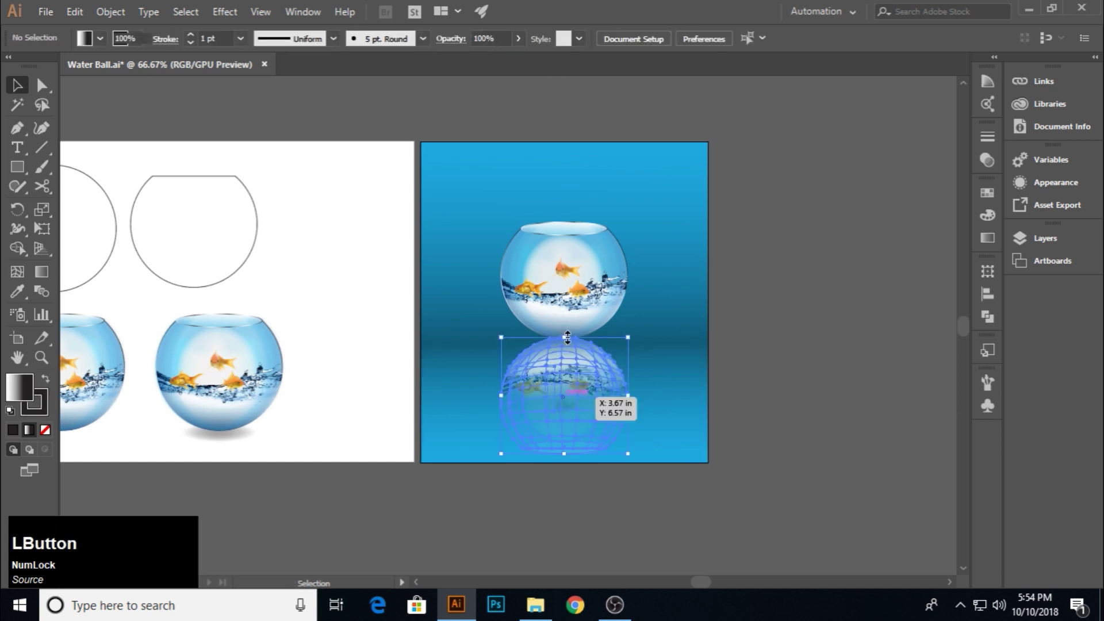
click(575, 296)
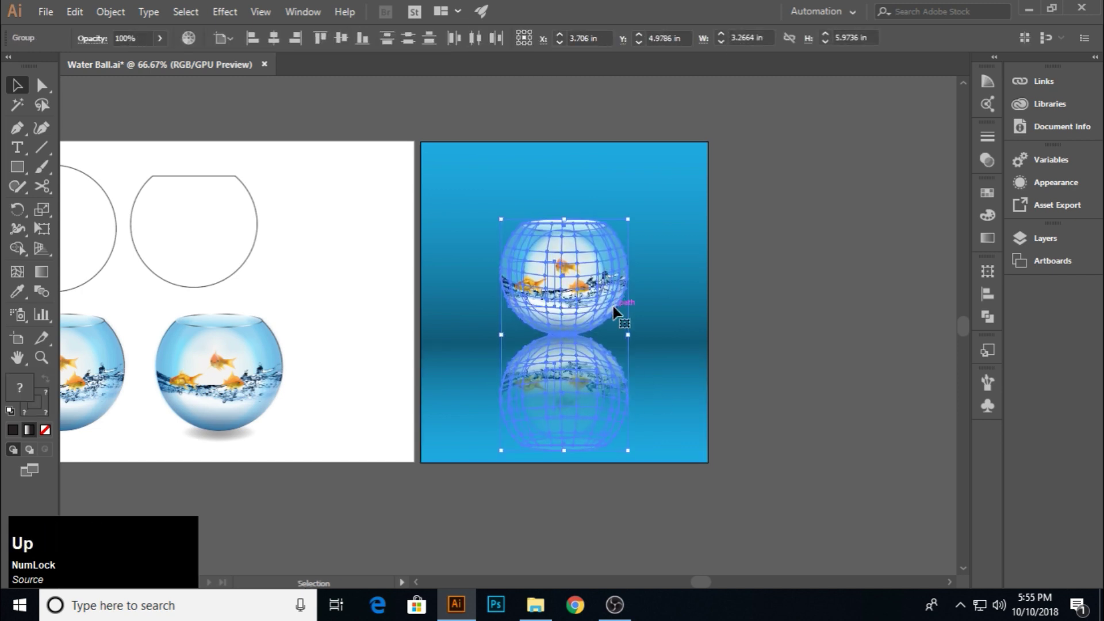
key(Up)
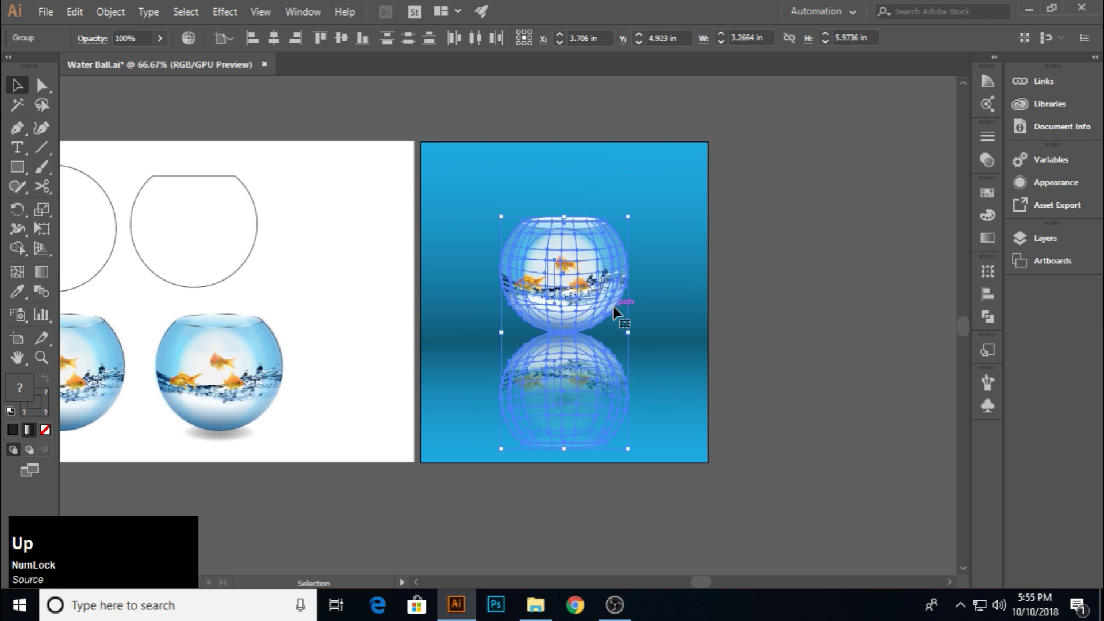